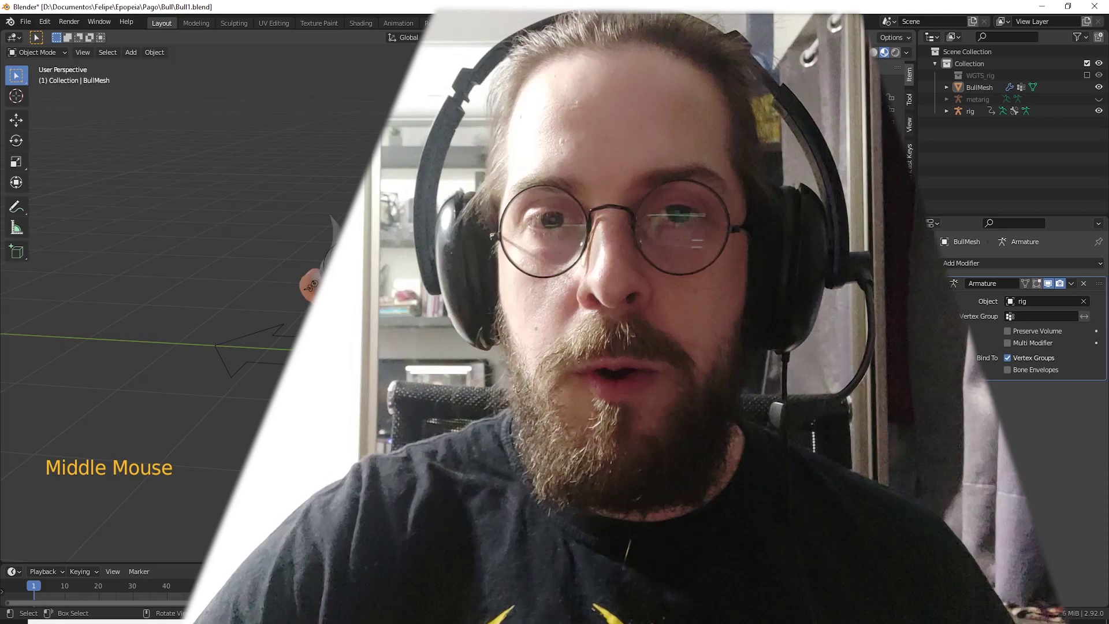
- View the bull scene in front orthographic (numpad 1) and pan to frame the bull
key("KP_1")
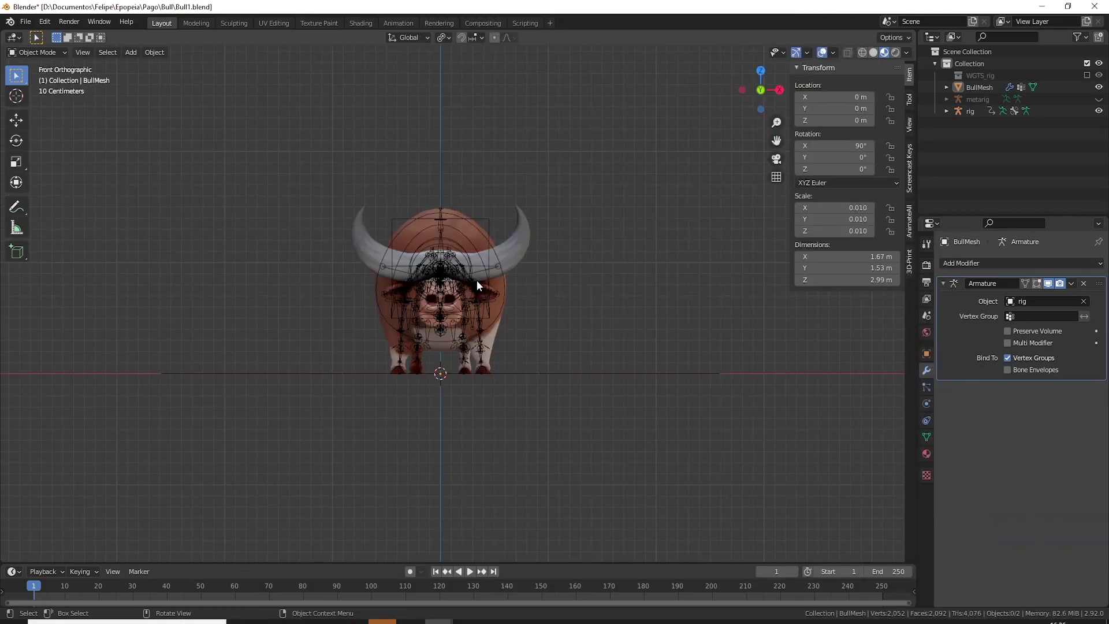
middle_click(493, 311)
scroll("down", 3)
middle_click(418, 341)
middle_click(406, 355)
scroll("up", 3)
middle_click(374, 365)
key("KP_1")
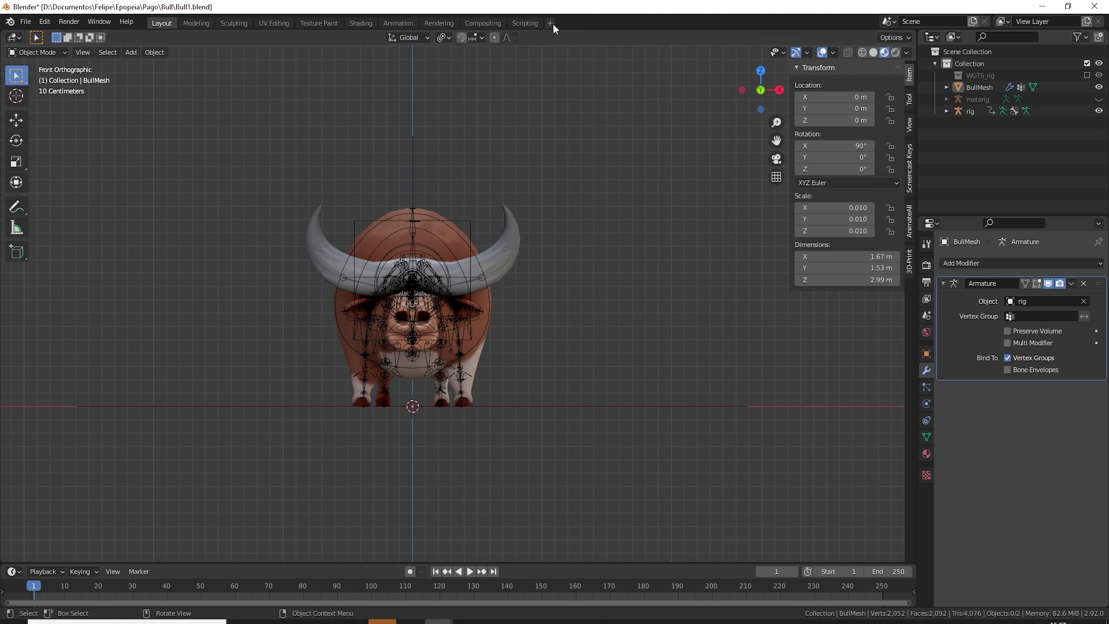
- Add a Video Editing workspace, then return to the Layout workspace
left_click(550, 27)
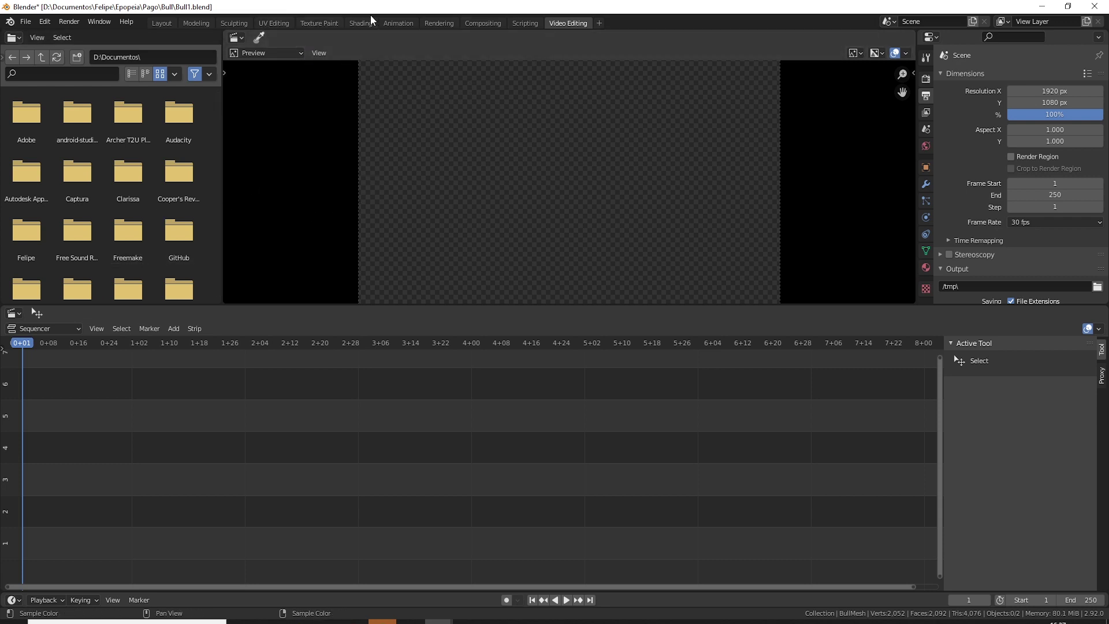
left_click(165, 29)
scroll("down", 3)
- Orbit the view around the bull scene
middle_click(575, 281)
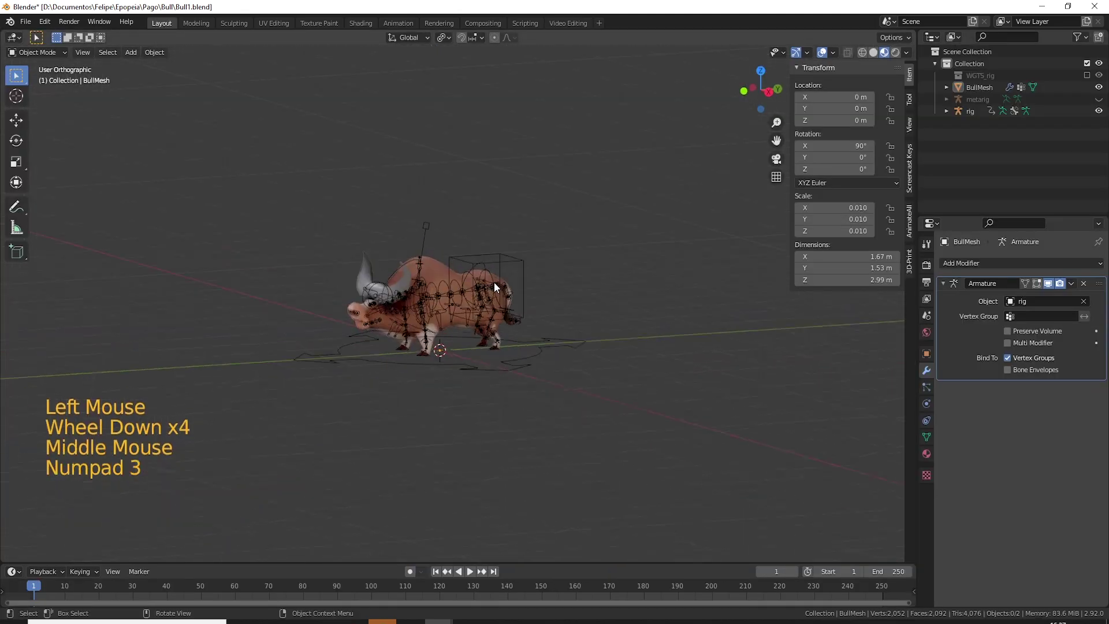
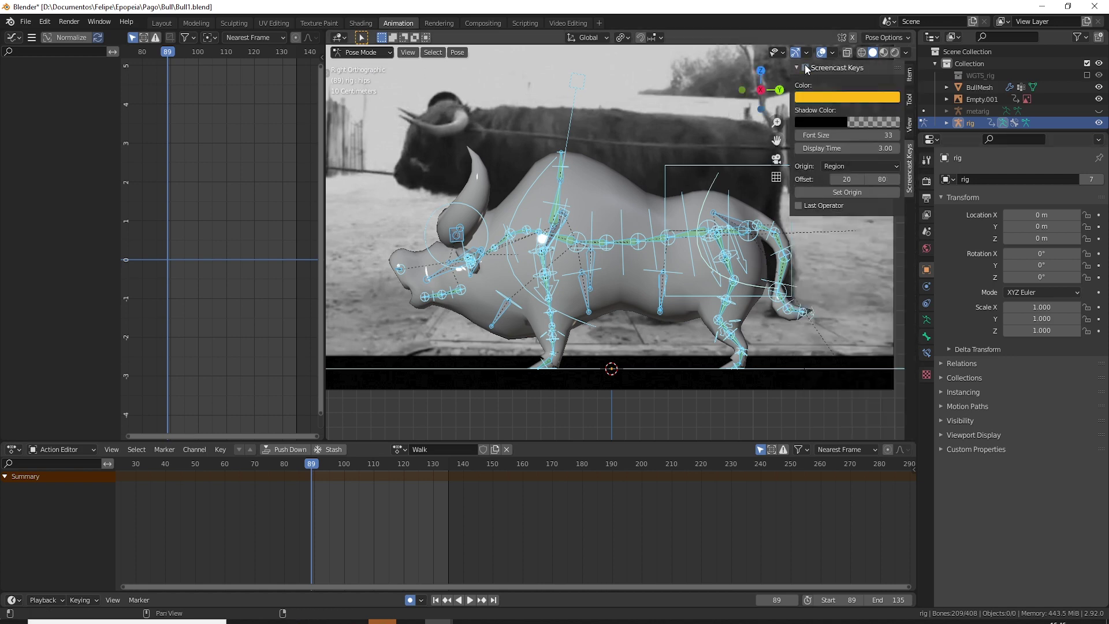
key("n")
middle_click(729, 340)
scroll("down", 3)
middle_click(641, 342)
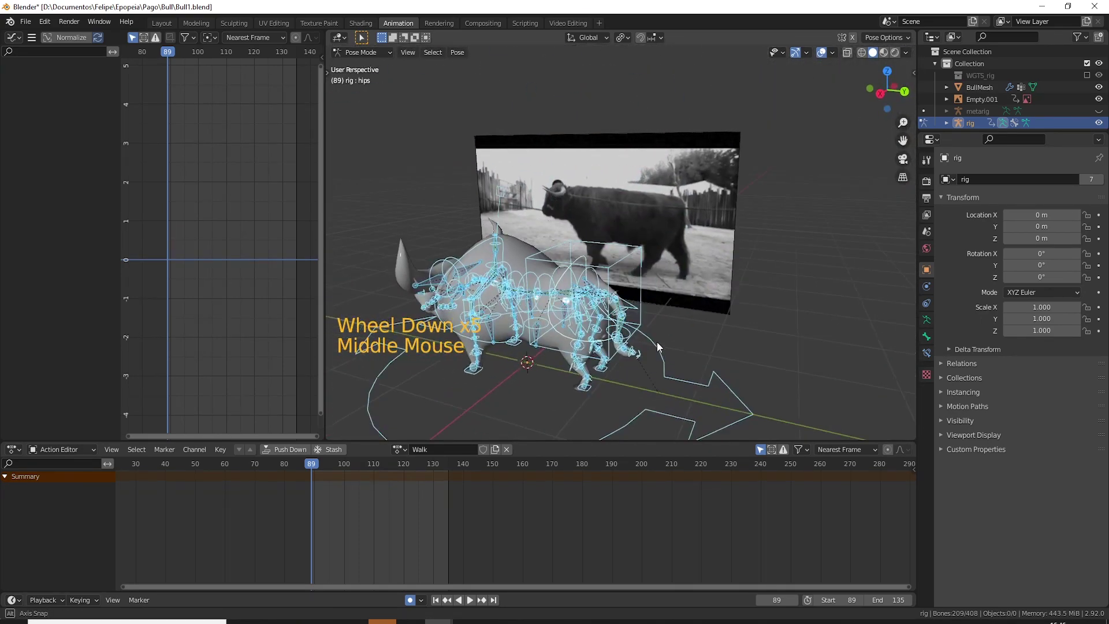
key("KP_3")
middle_click(704, 339)
scroll("up", 3)
middle_click(547, 325)
left_click(564, 310)
middle_click(617, 298)
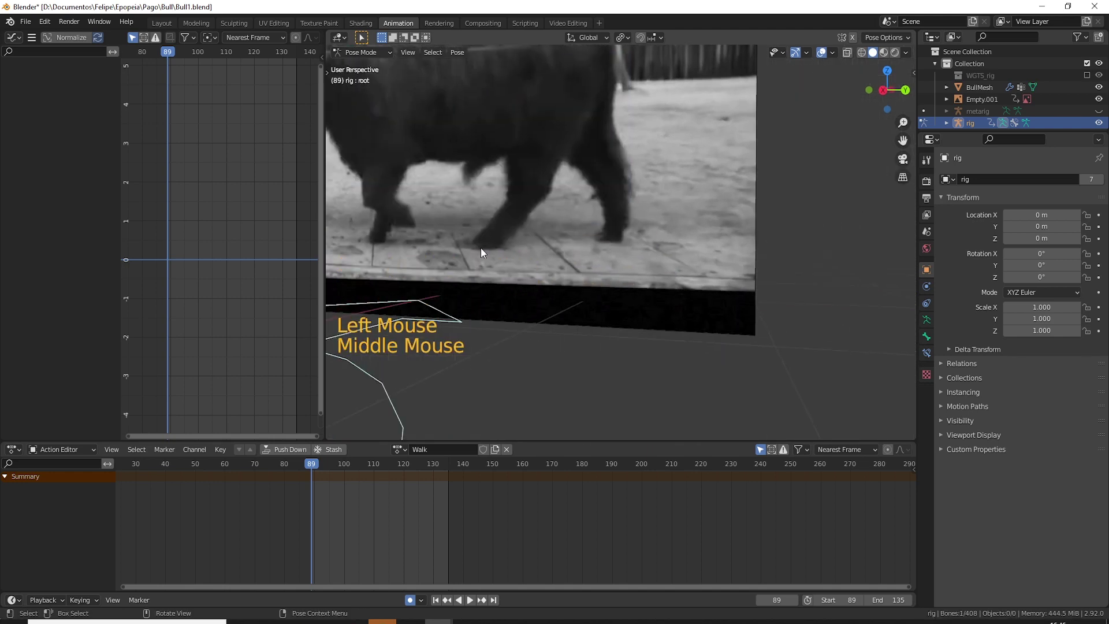
key("KP_3")
middle_click(615, 309)
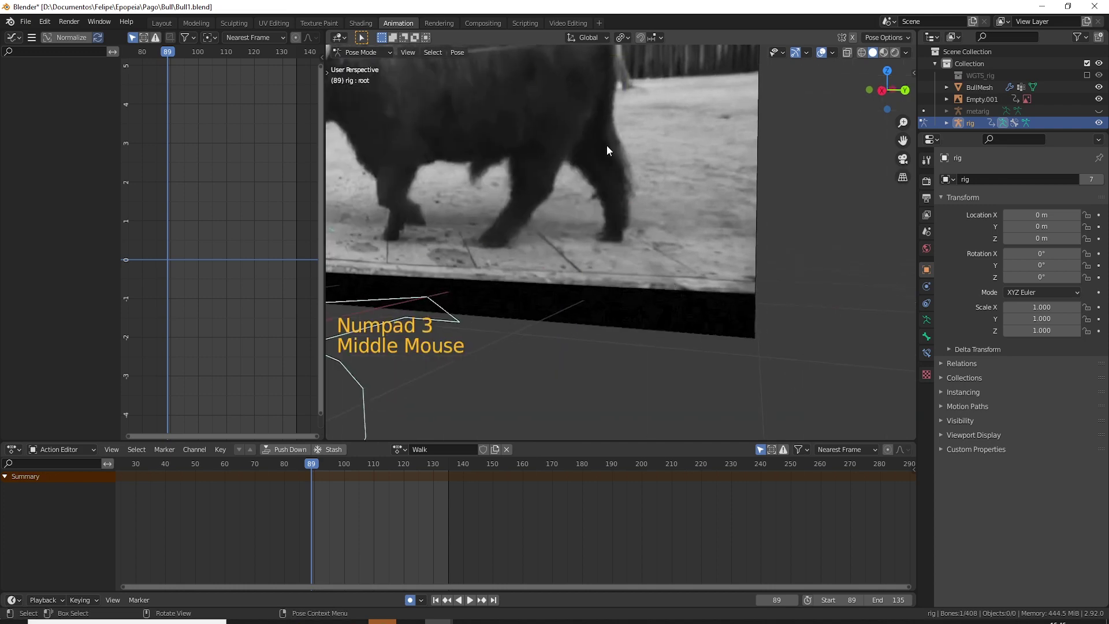
key("KP_3")
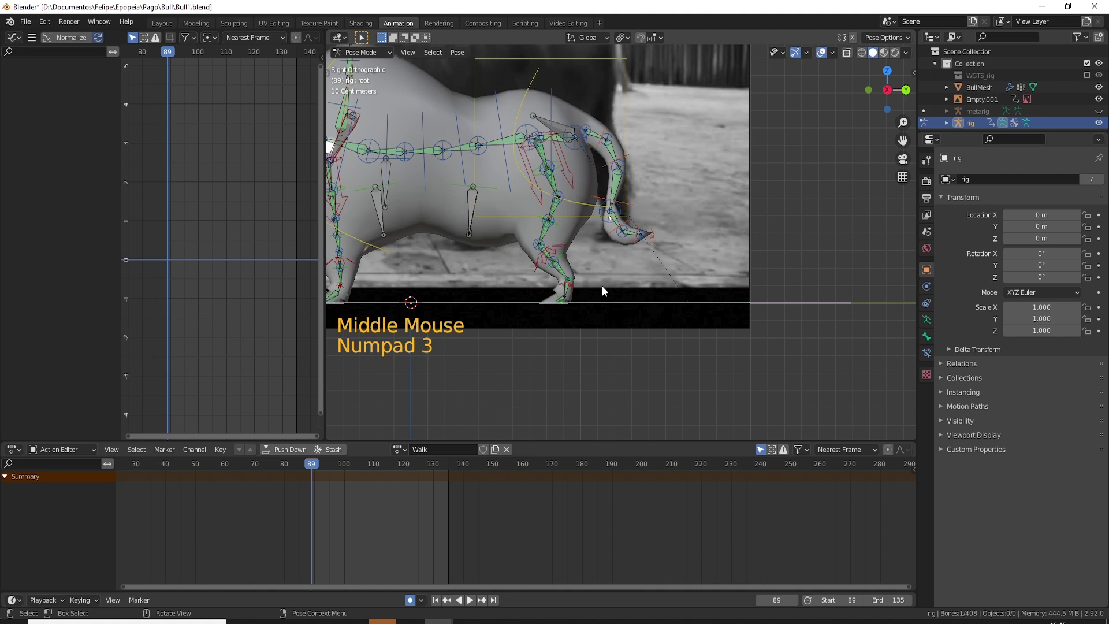
- Move the left hind foot IK control at frame 89 to match the photo's hind leg
key("g")
left_click(570, 306)
middle_click(567, 316)
scroll("down", 3)
middle_click(572, 376)
left_click(650, 326)
key("h")
left_click(615, 314)
key("KP_1")
key("KP_3")
key("KP_Decimal")
scroll("down", 3)
scroll("down", 3)
key("g")
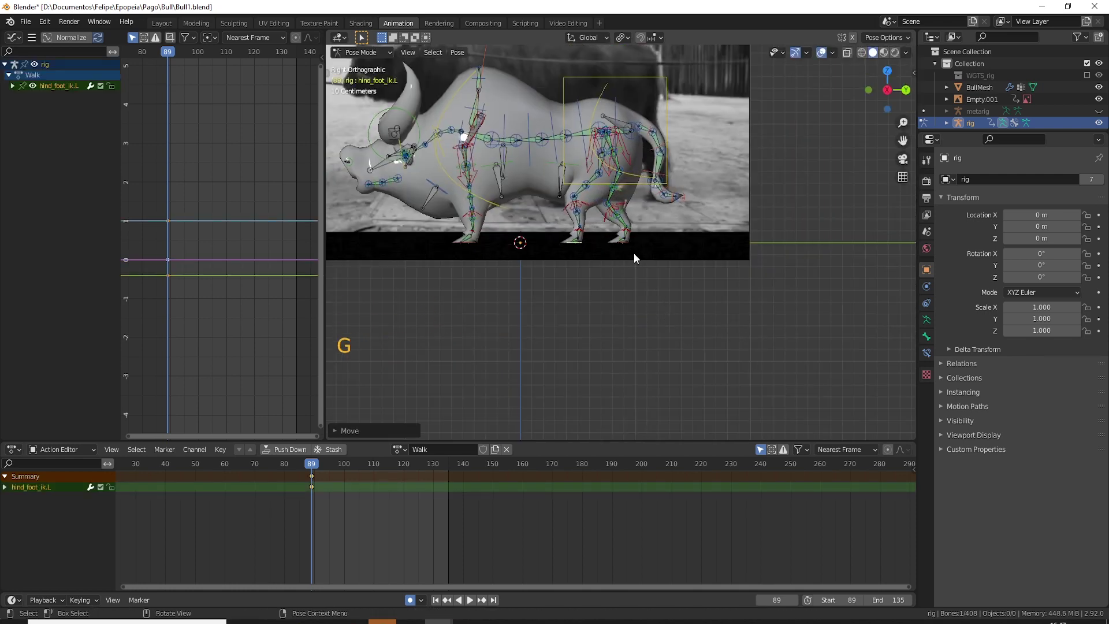
- Slide the right hind foot IK control along Y and check it from the side in 3D
left_click(635, 251)
key("g")
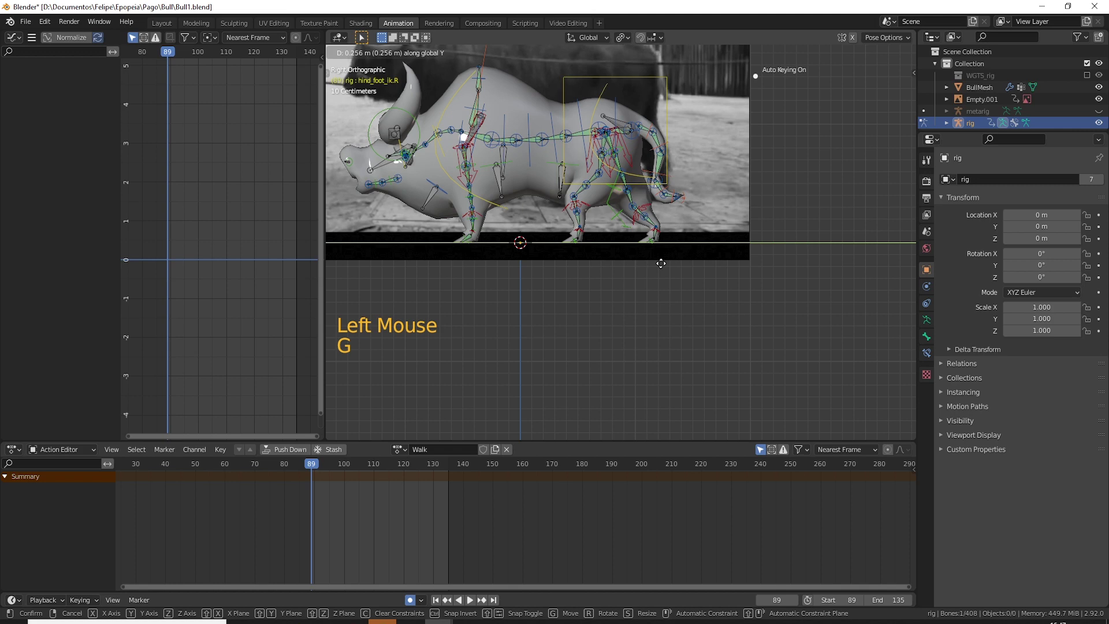
middle_click(666, 262)
middle_click(664, 323)
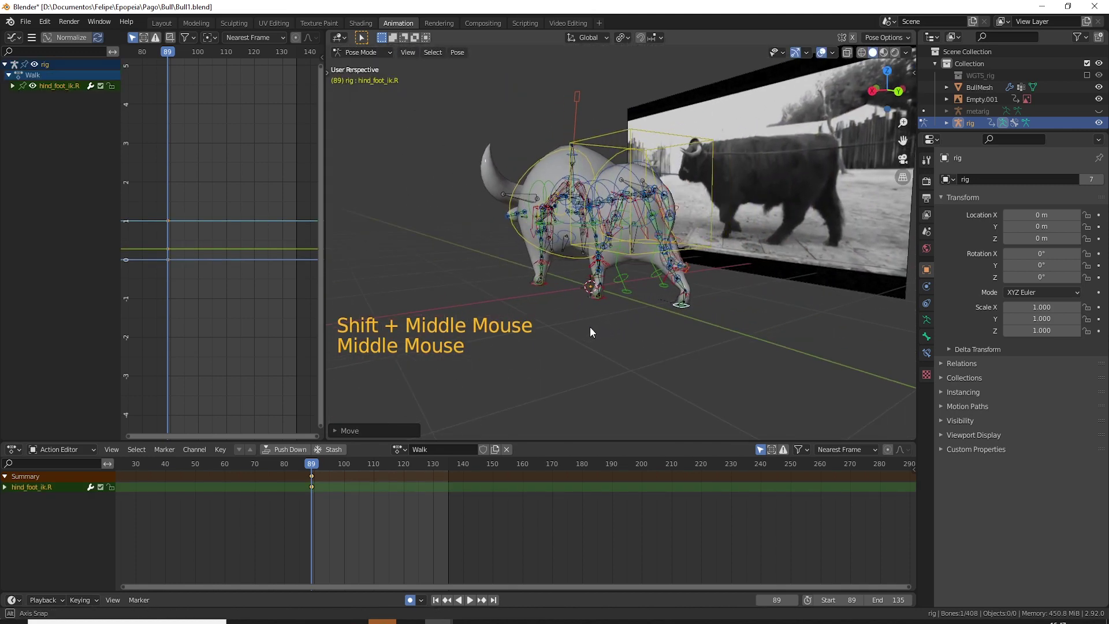
key("KP_3")
middle_click(476, 341)
scroll("up", 3)
middle_click(455, 341)
- Rotate and move the left front foot IK control, orbiting to check the front legs
left_click(502, 293)
key("r")
key("g")
key("r")
middle_click(618, 319)
scroll("down", 3)
middle_click(682, 324)
scroll("down", 3)
middle_click(772, 225)
middle_click(791, 208)
middle_click(668, 326)
middle_click(604, 319)
scroll("up", 3)
middle_click(700, 264)
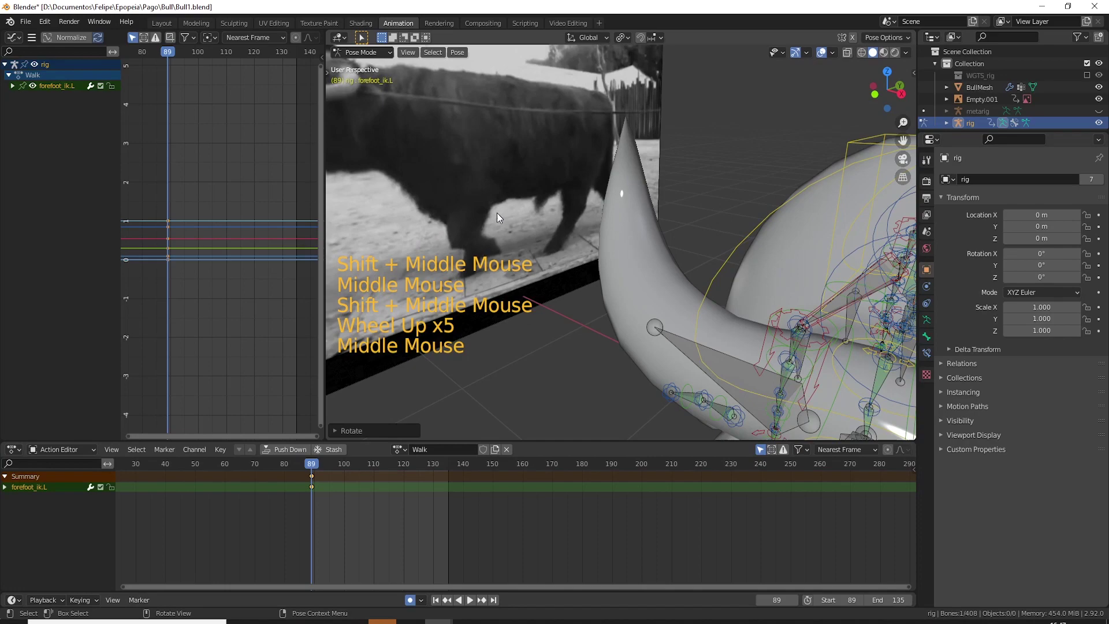
middle_click(636, 304)
scroll("down", 3)
- Review the pose with X-ray from the side view, leave Pose Mode and select the BullMesh object
key("KP_3")
scroll("down", 3)
key("alt+z")
middle_click(765, 331)
scroll("up", 3)
key("alt+z")
left_click(656, 273)
key("Tab")
key("Tab")
key("ctrl+Tab")
left_click(667, 275)
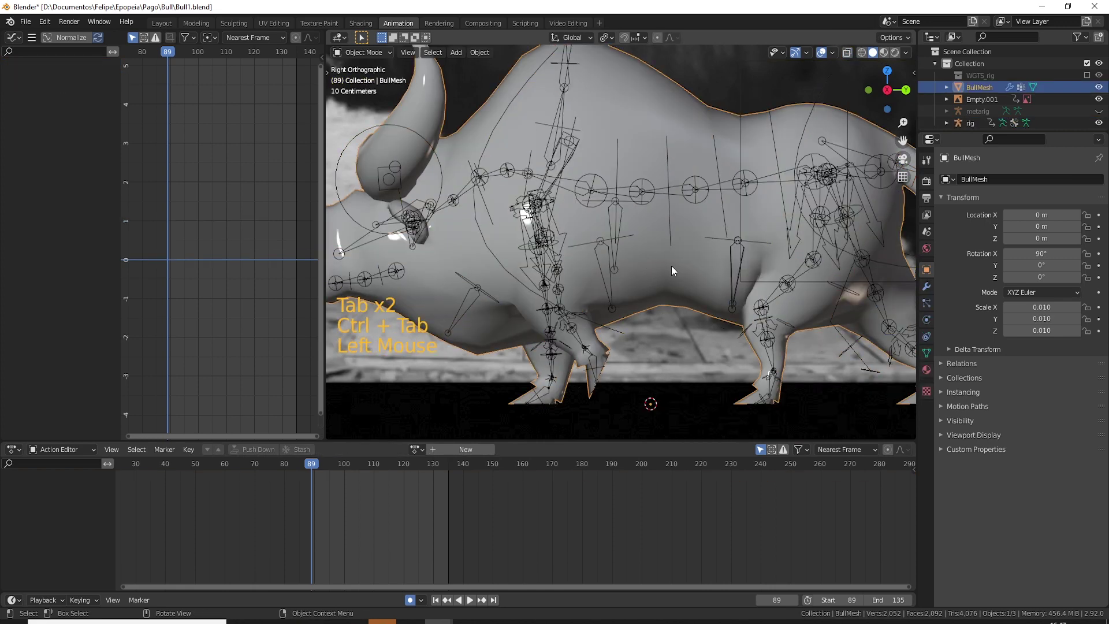
- With the mesh see-through, pose the rig's left front foot IK control by rotating and moving it
key("alt+z")
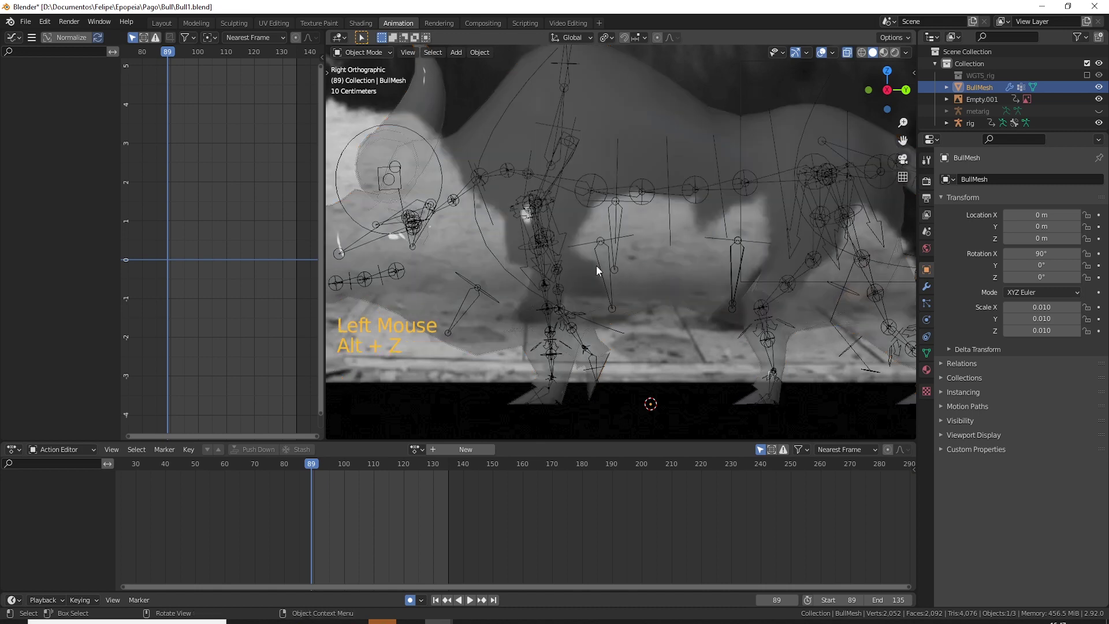
left_click(611, 250)
key("ctrl+Tab")
left_click(615, 243)
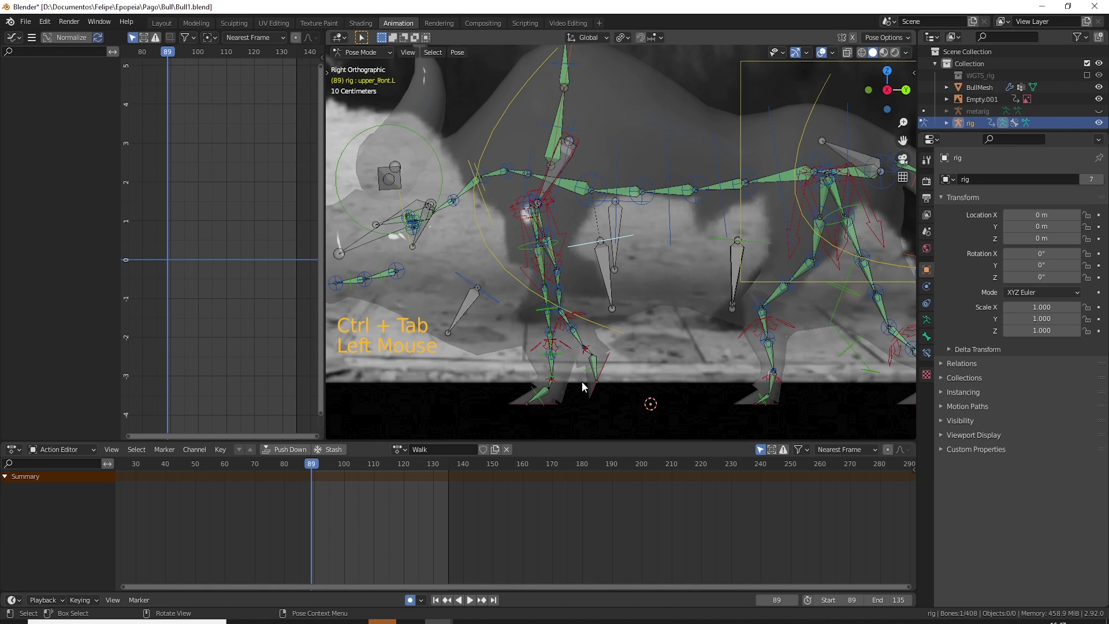
left_click(605, 376)
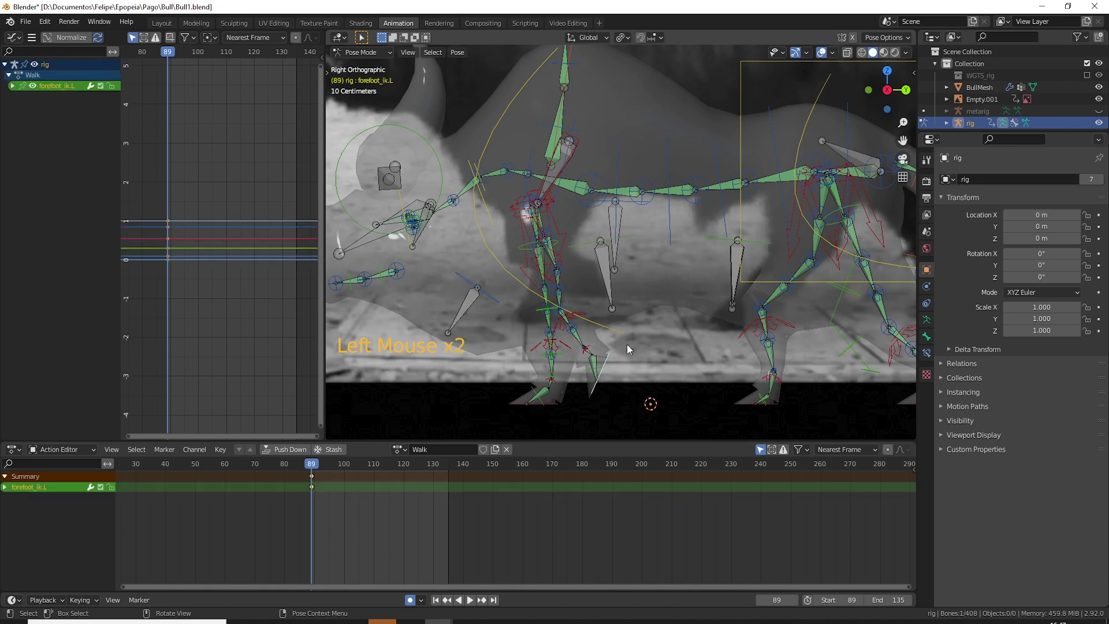
middle_click(620, 429)
key("r")
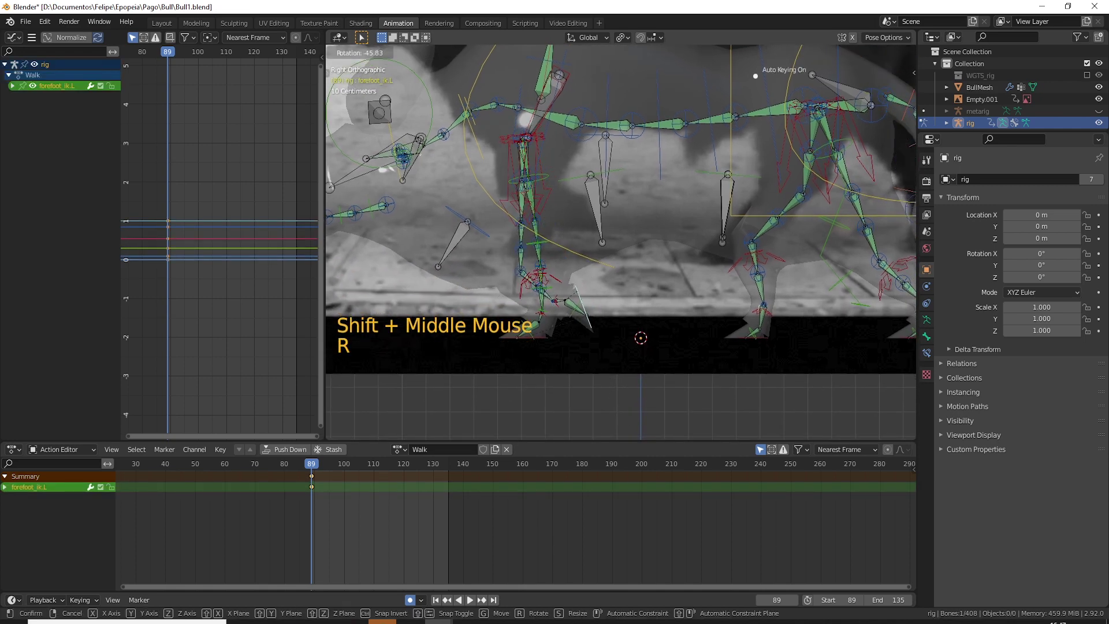
key("g")
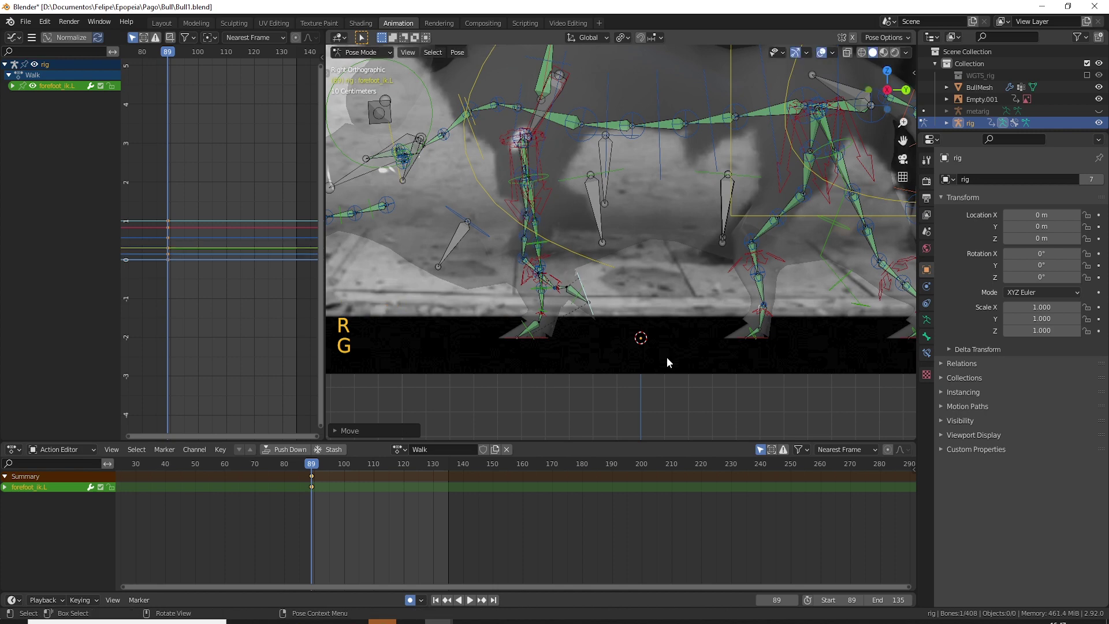
key("g")
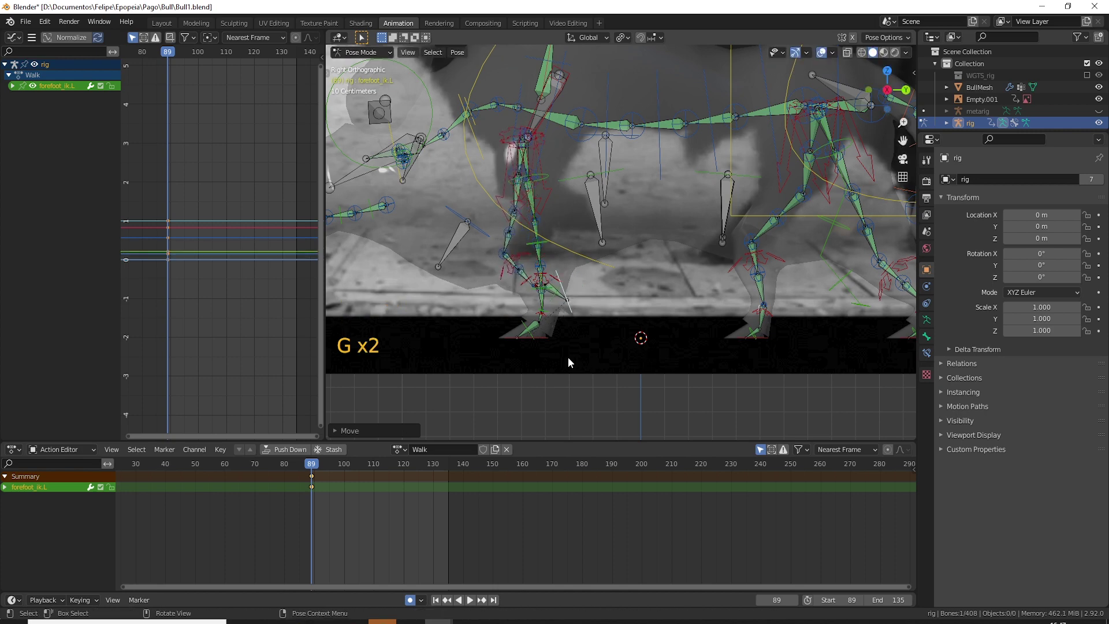
- Select forefoot_ik.R and show its Walk action keyframe channels, then zoom out
left_click(541, 344)
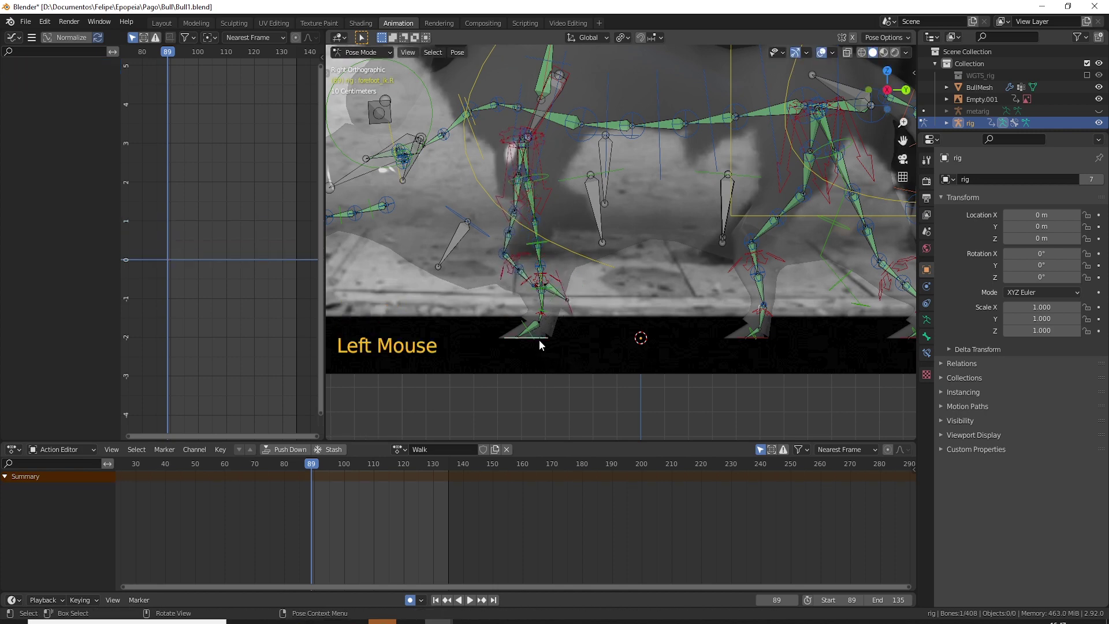
key("KP_3")
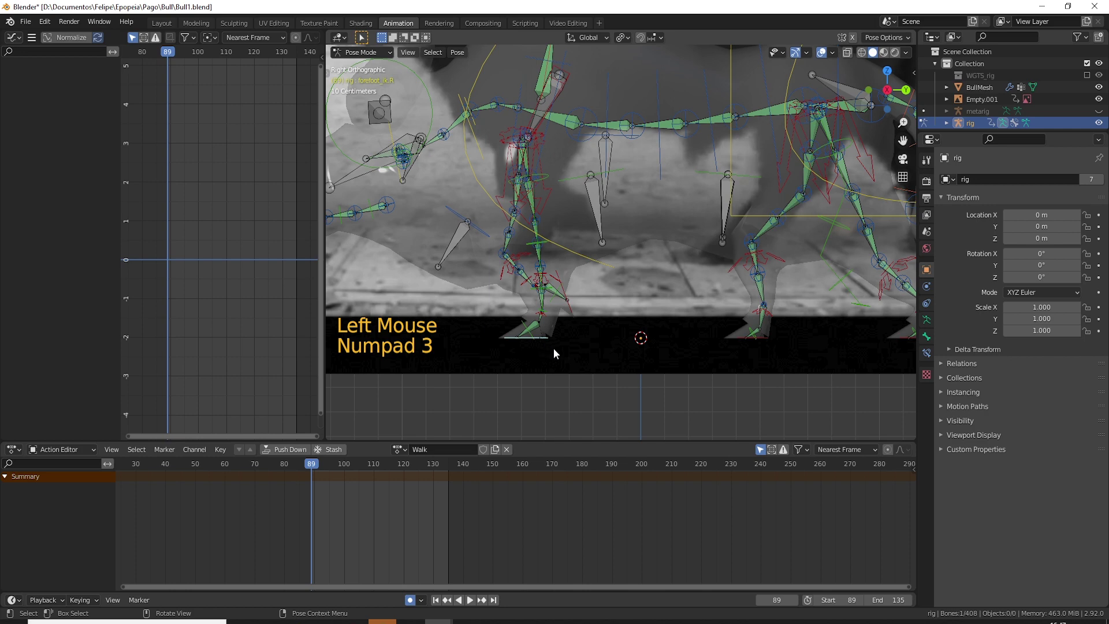
left_click(314, 470)
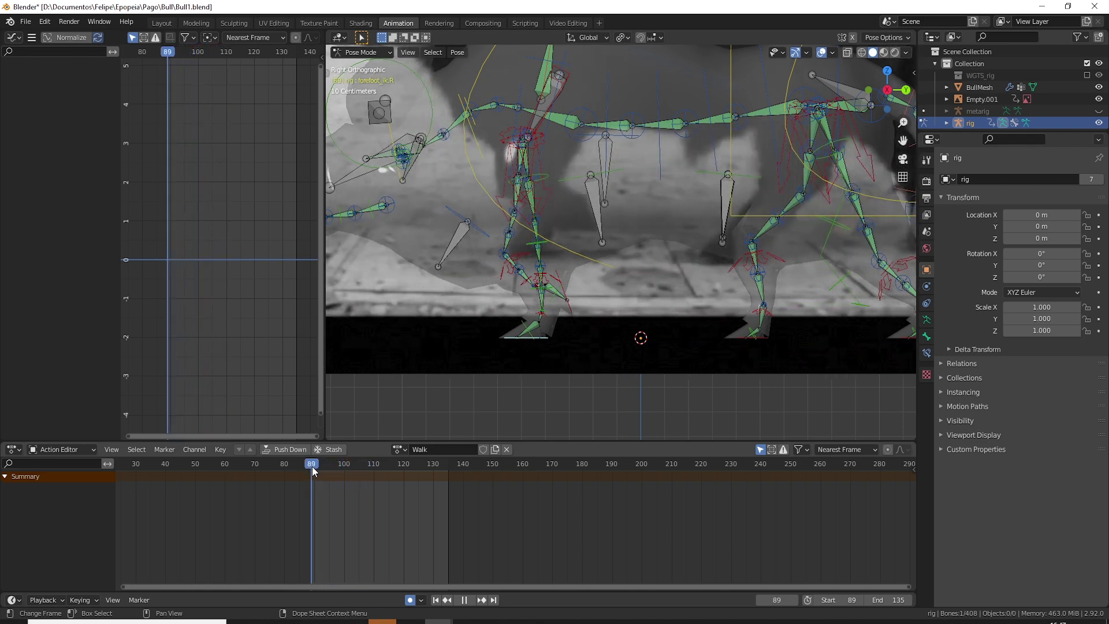
key("g")
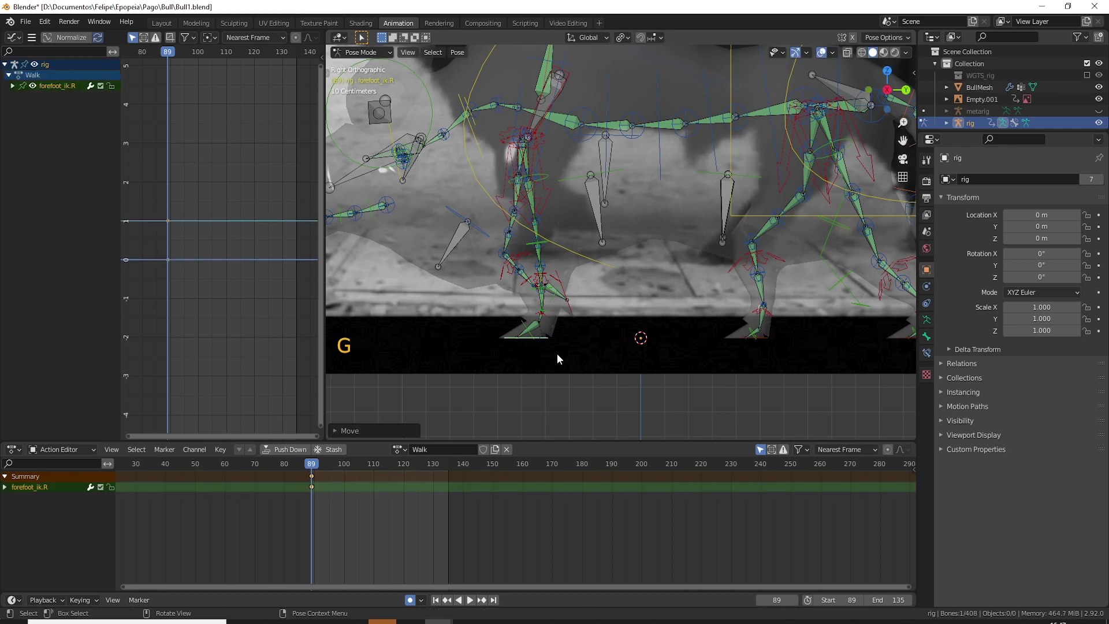
scroll("down", 3)
scroll("down", 3)
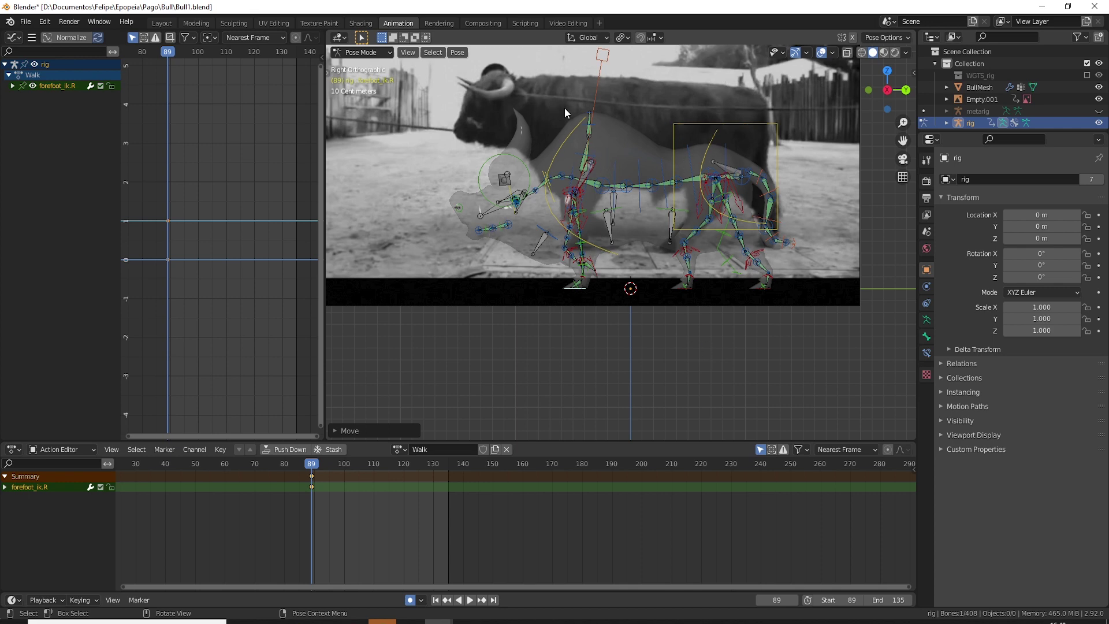
- Frame the bull's legs, set the frame range to 89–130 and scrub the walk back to frame 89
middle_click(623, 246)
key("KP_3")
scroll("up", 3)
middle_click(563, 307)
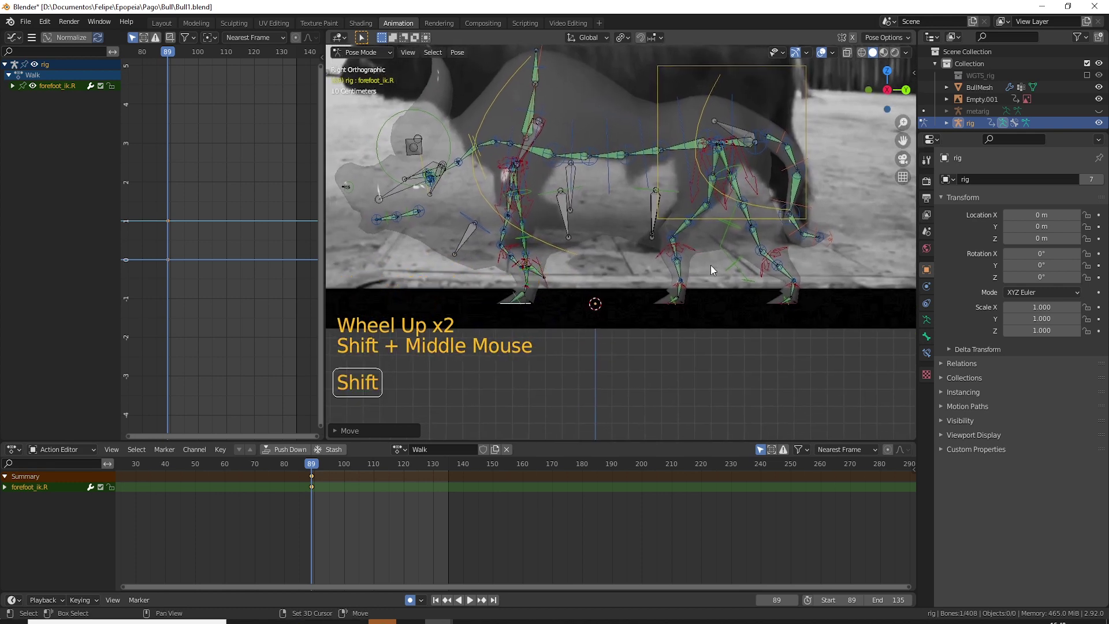
middle_click(721, 262)
middle_click(746, 298)
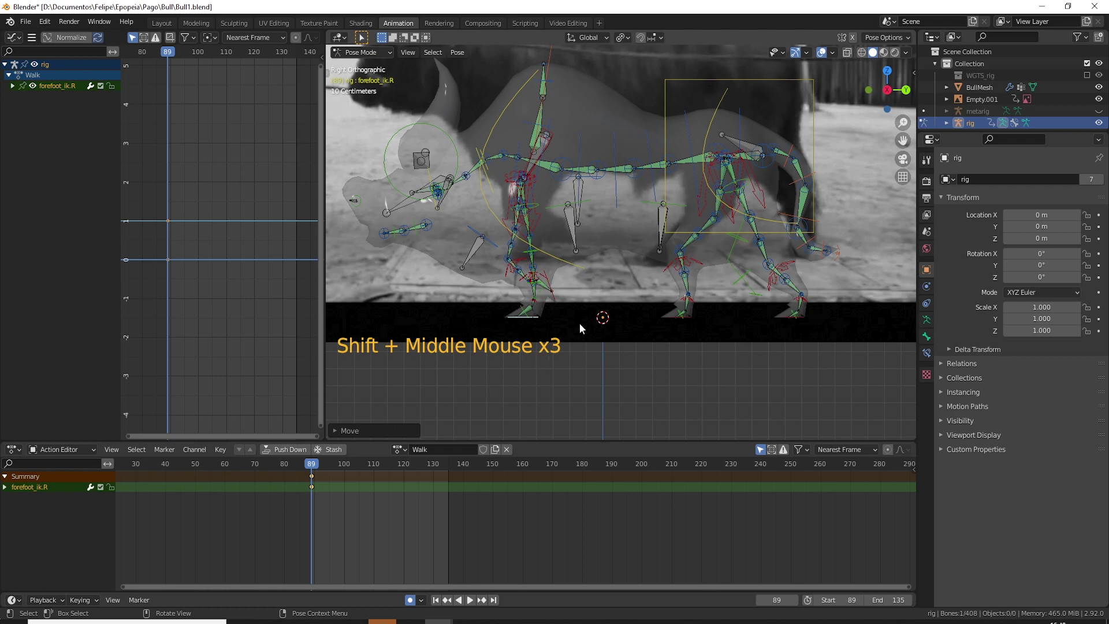
left_click(311, 467)
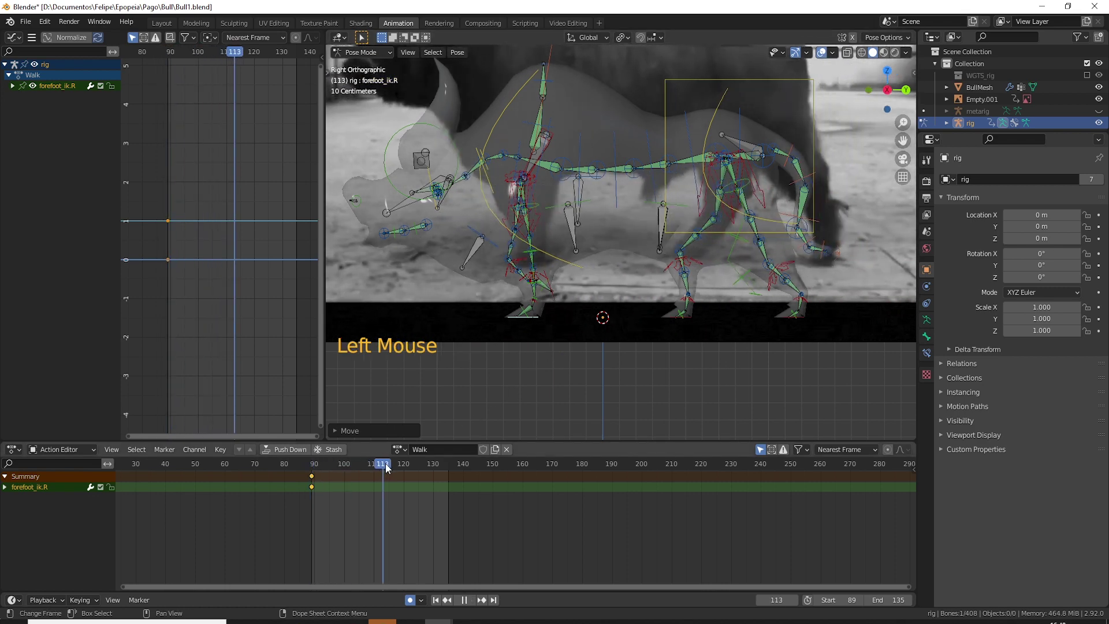
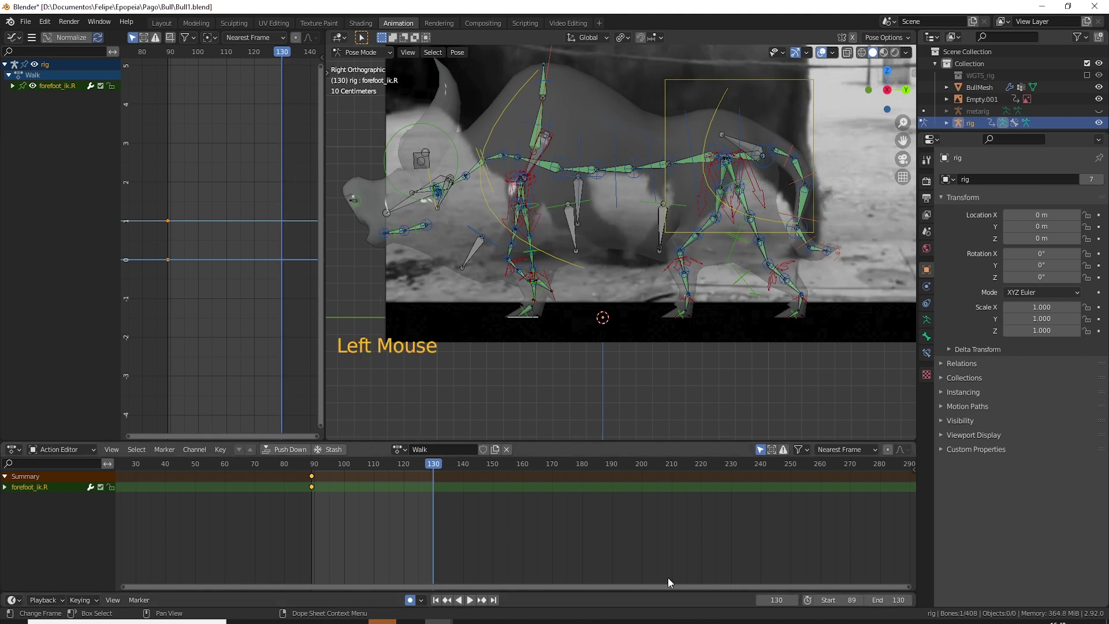
left_click(435, 468)
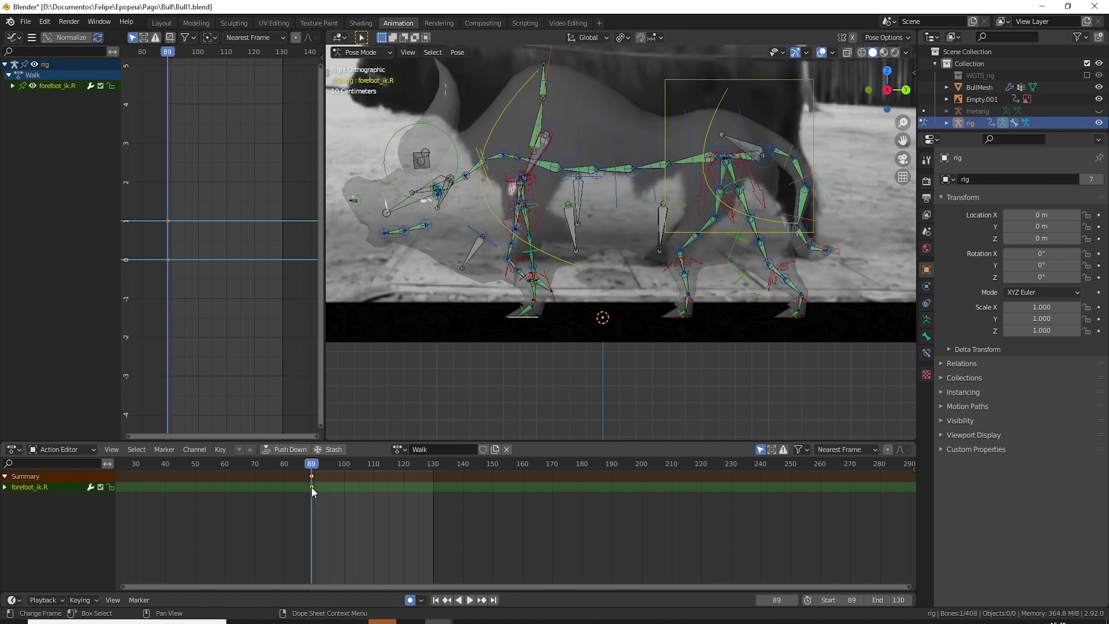
- Scrub the walk cycle frame by frame back and forth to land on frame 95
key("Right")
key("Right")
key("Right")
key("Right")
key("Right")
key("Right")
key("Right")
key("Right")
key("Right")
key("Right")
key("Right")
key("Right")
key("Right")
key("Right")
key("Right")
key("Right")
key("Left")
key("Left")
key("Left")
key("Left")
key("Left")
key("Left")
key("Left")
key("Left")
key("Left")
key("Left")
key("Left")
key("Left")
key("Left")
key("Left")
key("Left")
key("Left")
key("Left")
key("Left")
key("Right")
key("Right")
key("Right")
key("Right")
key("Right")
key("Right")
key("Right")
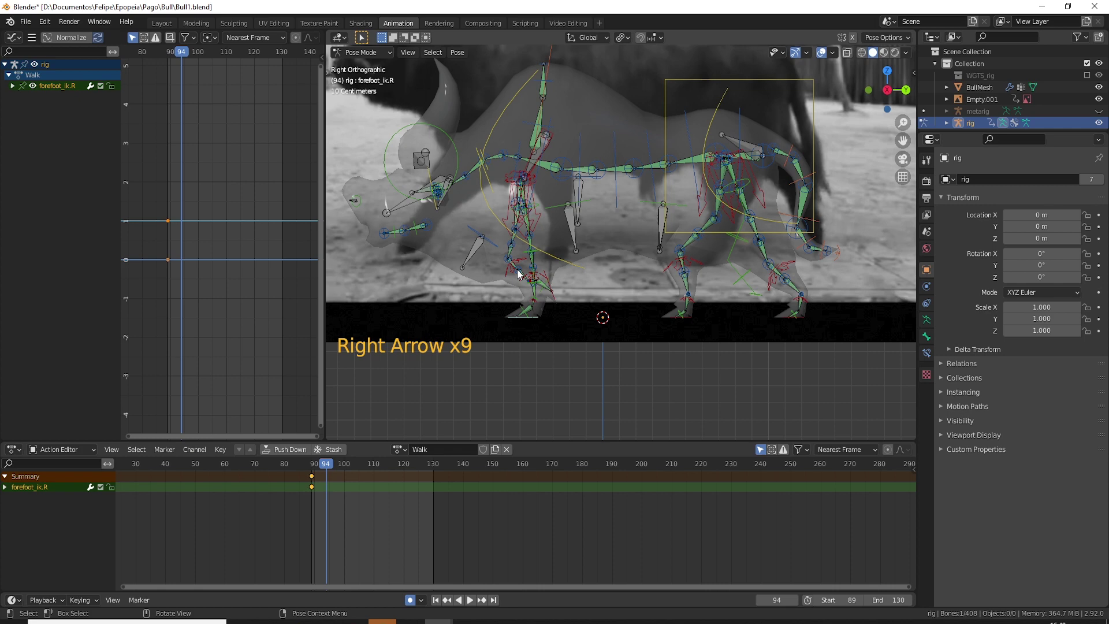
key("Right")
key("Right")
key("Right")
key("Left")
key("Left")
key("Right")
key("Left")
key("Right")
key("Left")
key("Right")
key("Left")
key("Right")
key("Left")
key("Right")
key("Left")
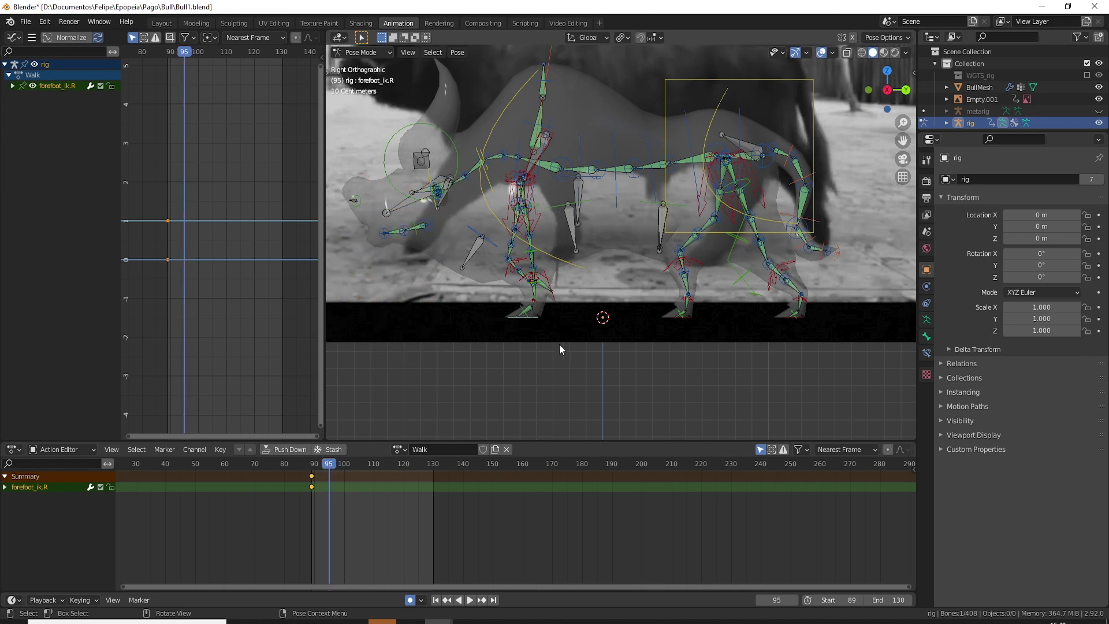
- Try grab and rotate adjustments on the left front foot control without committing a change
left_click(556, 292)
key("g")
key("r")
key("g")
key("r")
key("g")
key("r")
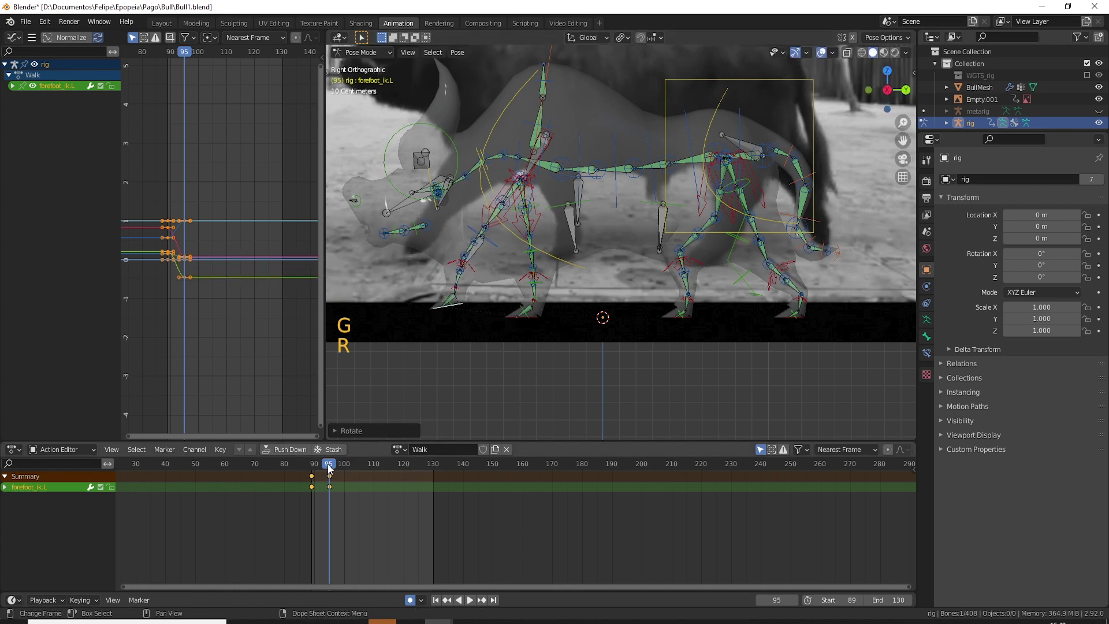
- Move the right front foot control (forefoot_ik.R) forward along Y at frame 95 so Auto Keying records it
left_click(536, 323)
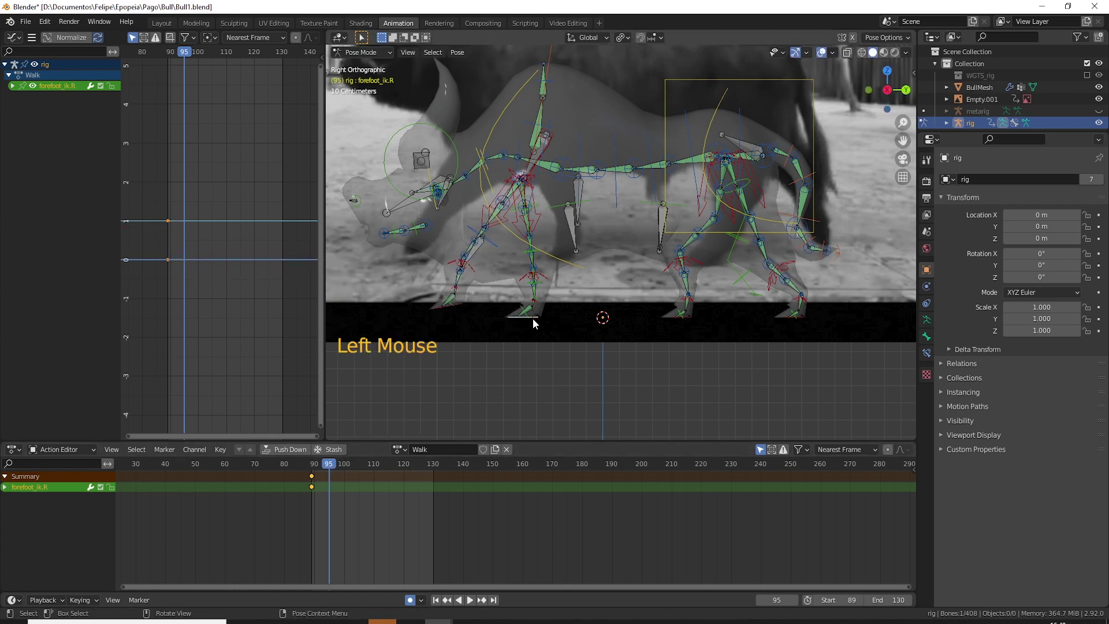
key("g")
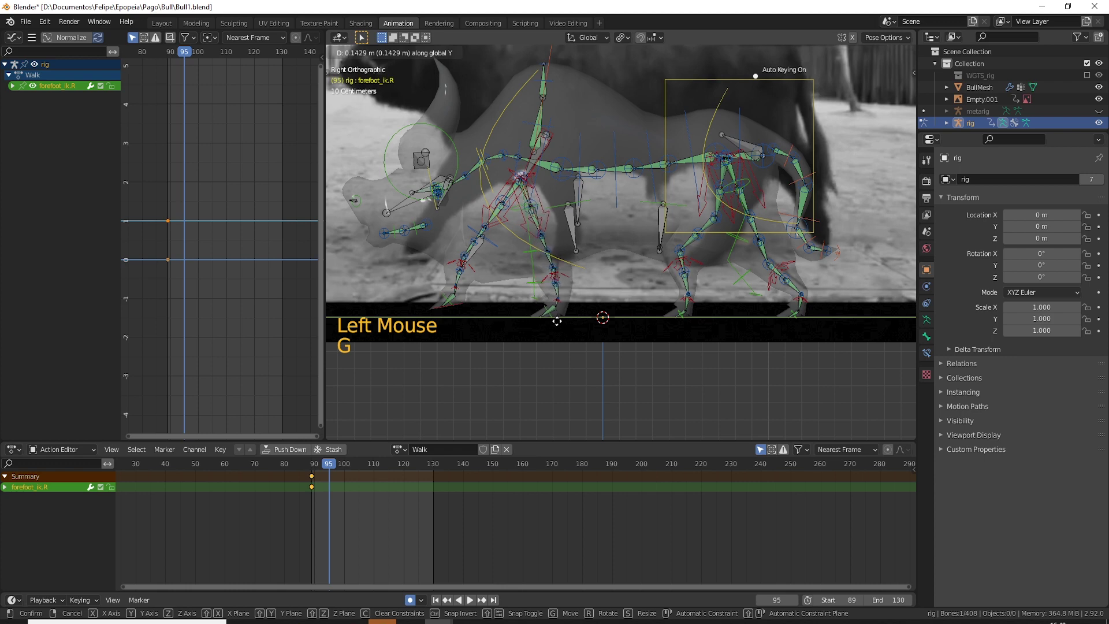
left_click(332, 469)
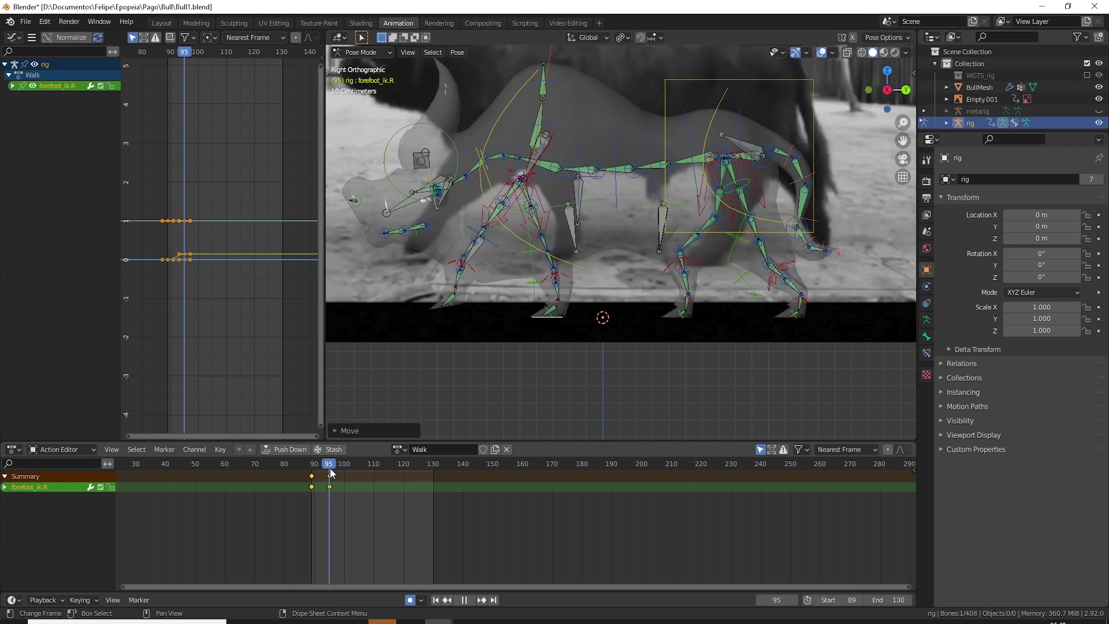
key("g")
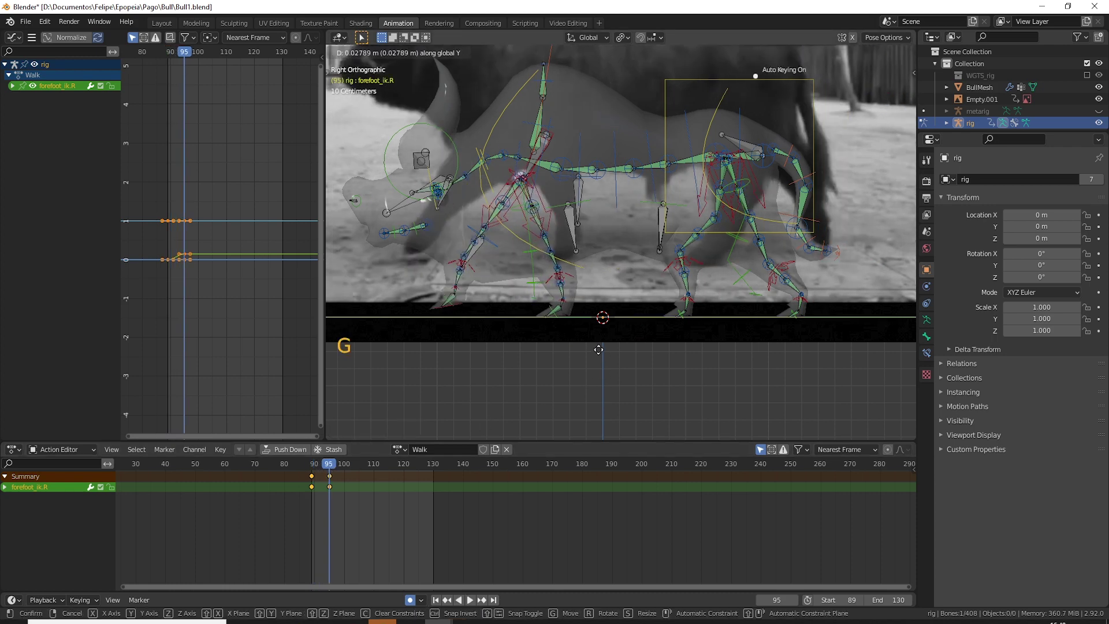
left_click(696, 322)
- Step back and forward around frame 95 to check the new front foot pose in motion
key("Left")
key("Left")
key("Left")
key("Left")
key("Left")
key("Left")
key("Left")
key("Right")
key("Right")
key("Right")
key("Right")
key("Right")
key("Right")
key("Right")
key("Right")
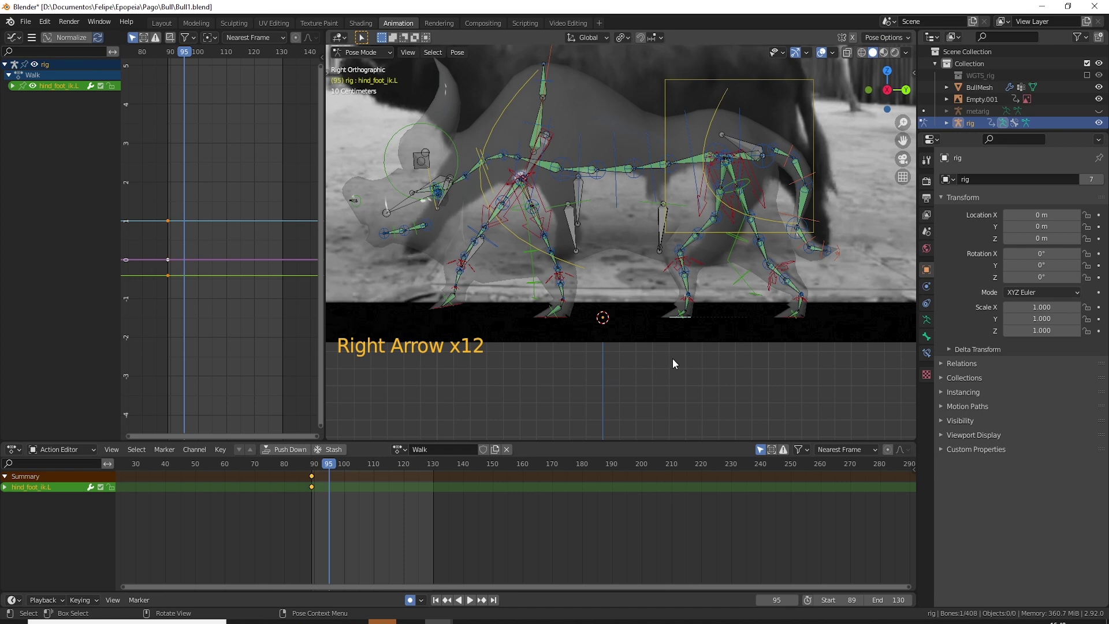
- Rotate the hind_foot_ik.R control to a new angle at frame 95, auto-keyed
key("g")
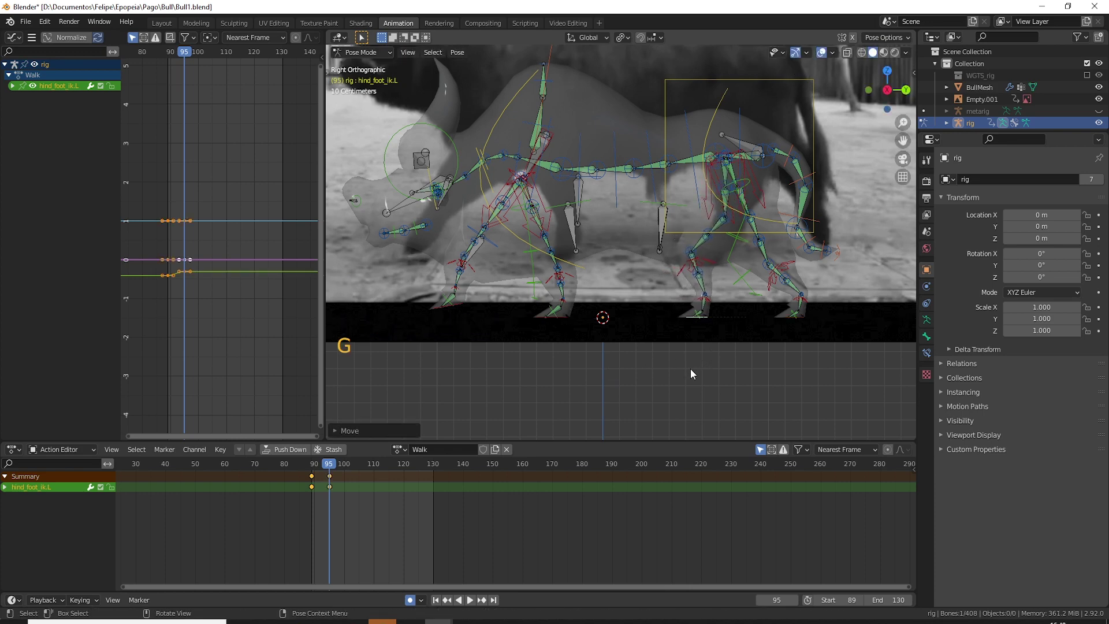
left_click(800, 323)
key("r")
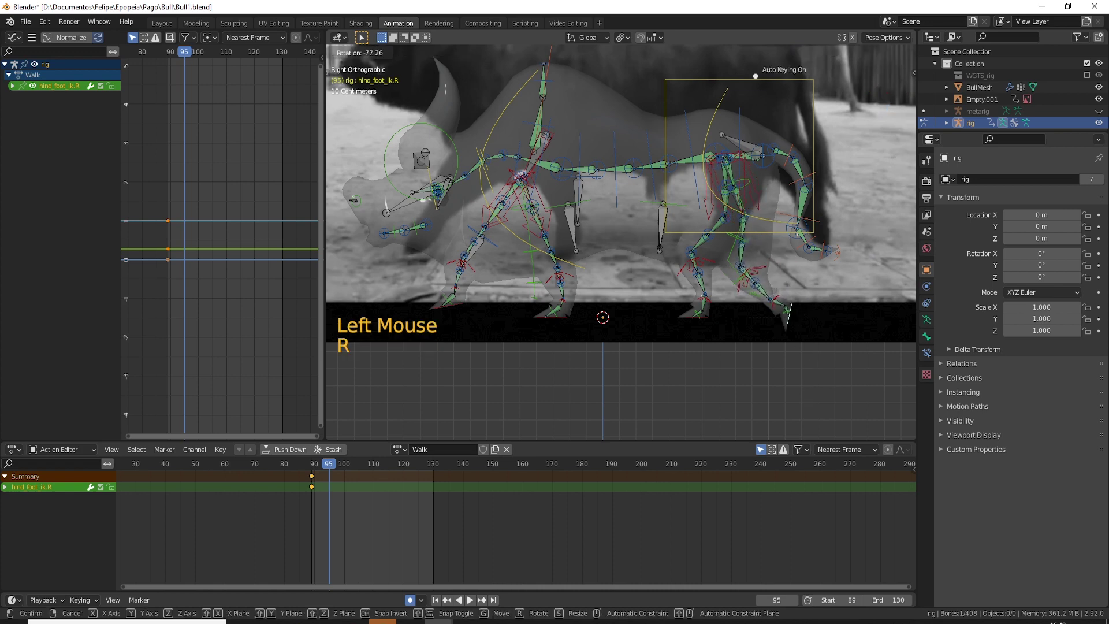
key("g")
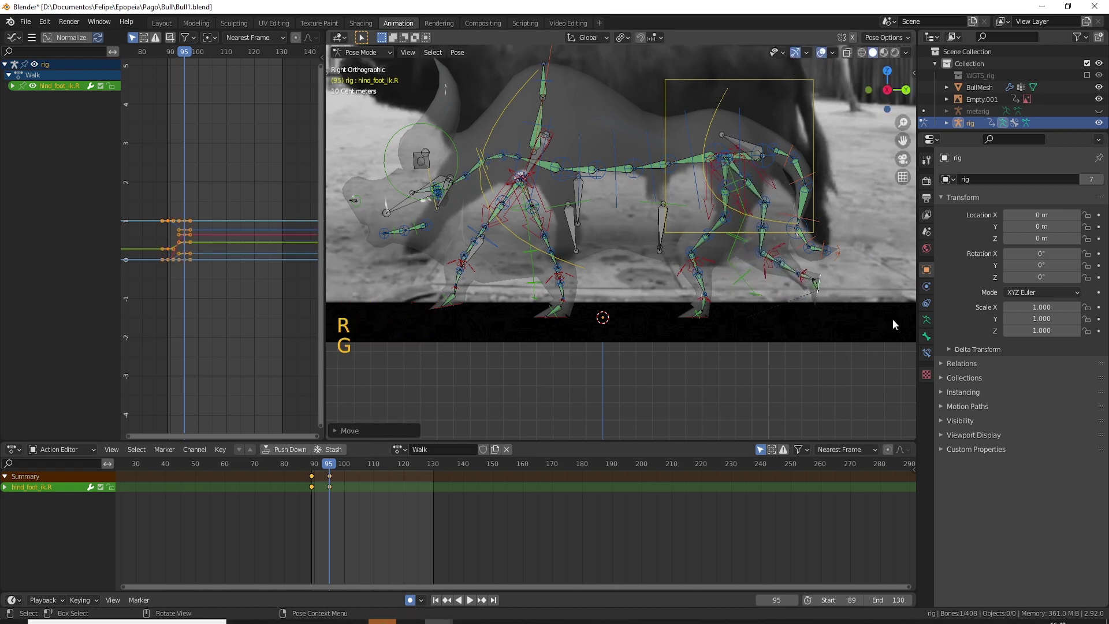
- Step back and forth through the surrounding frames to check the hind foot motion, ending at frame 100
key("Left")
key("Left")
key("Left")
key("Left")
key("Left")
key("Left")
key("Right")
key("Right")
key("Right")
key("Right")
key("Right")
key("Left")
key("Left")
key("Left")
key("Right")
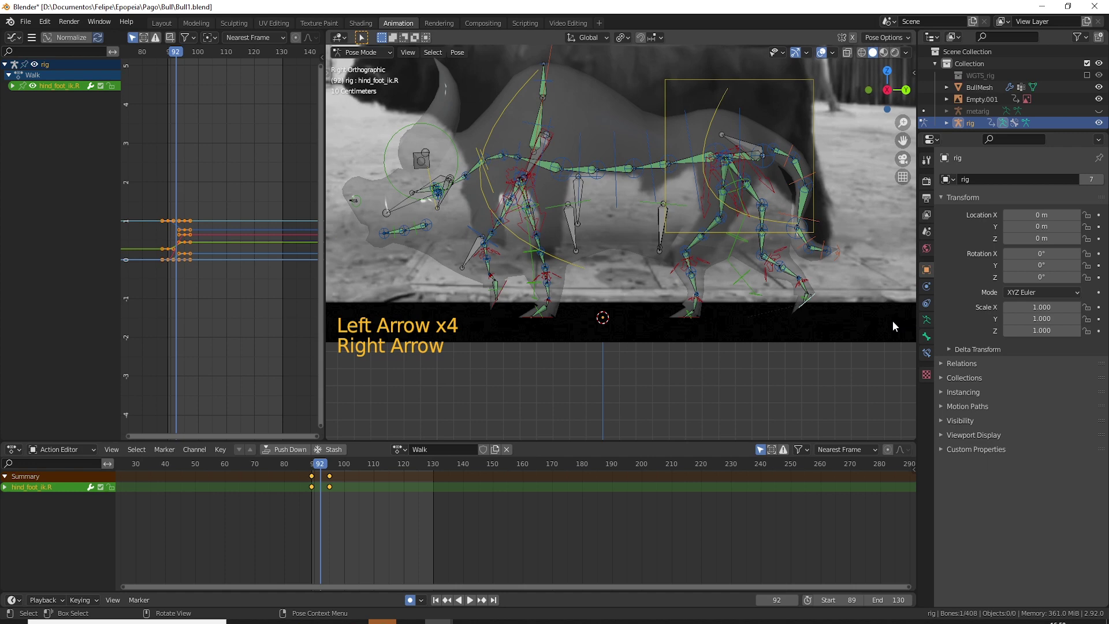
key("Left")
key("Left")
key("Left")
key("Left")
key("Right")
key("Right")
key("Right")
key("Right")
key("Right")
key("Right")
key("Right")
key("Left")
key("Left")
key("Left")
key("Left")
key("Right")
key("Right")
key("Right")
key("Right")
key("Right")
key("Left")
key("Left")
key("Left")
key("Left")
key("Left")
key("Right")
key("Right")
key("Right")
key("Right")
key("Right")
key("Right")
key("Right")
key("Right")
key("Right")
key("Left")
key("Right")
key("Left")
key("Right")
key("Right")
key("Right")
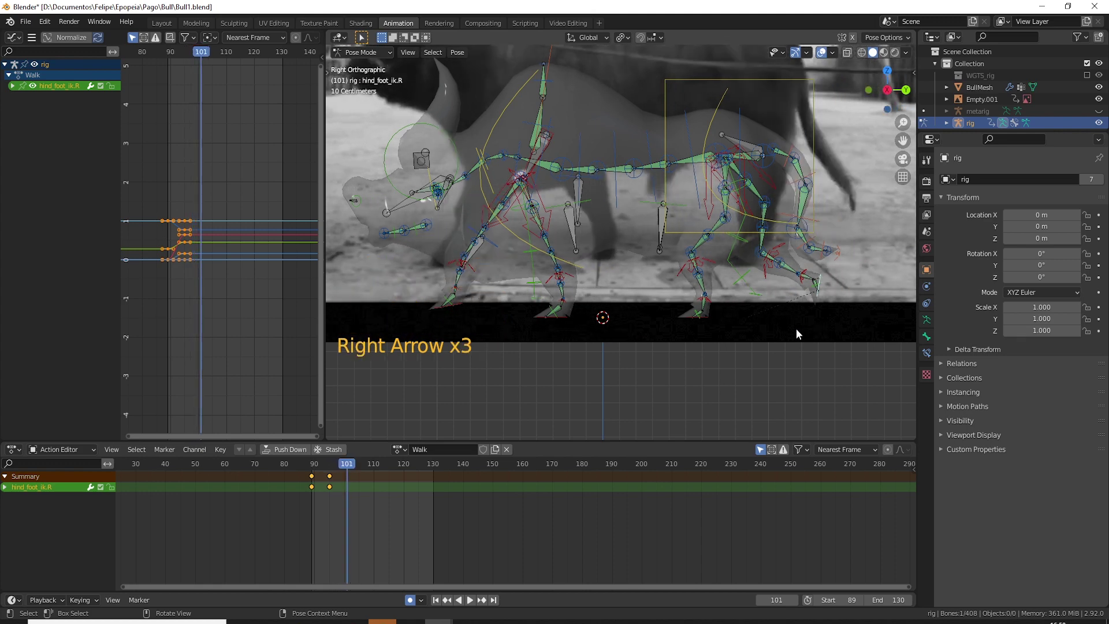
key("Left")
- Show forefoot_ik.L's properties and scrub the timeline from frame 102 to 110 to review its pose
left_click(462, 312)
key("alt+r")
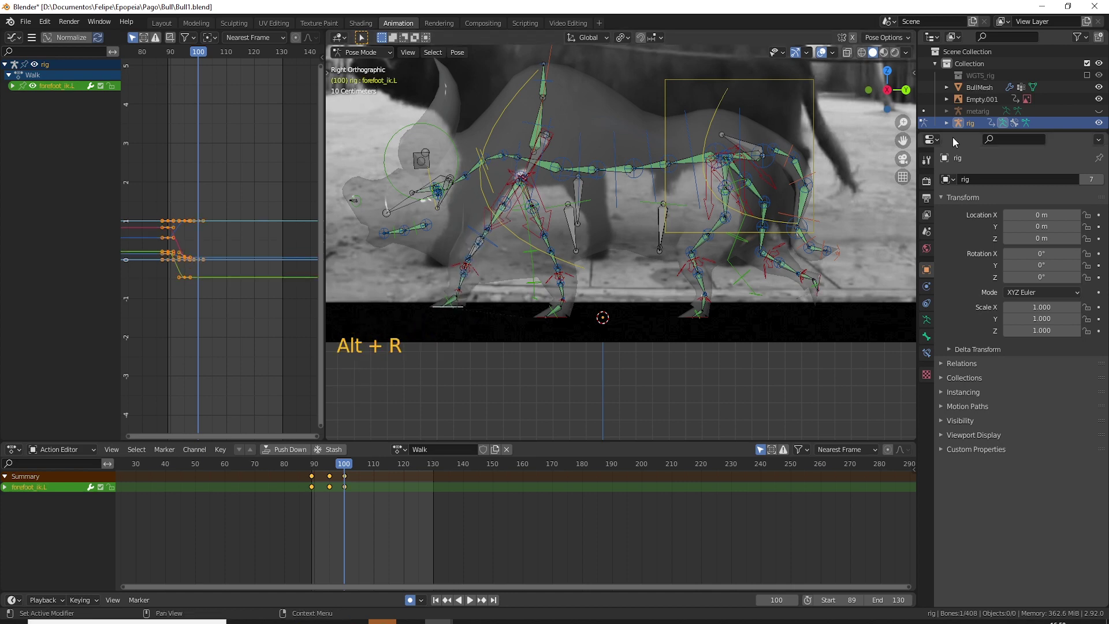
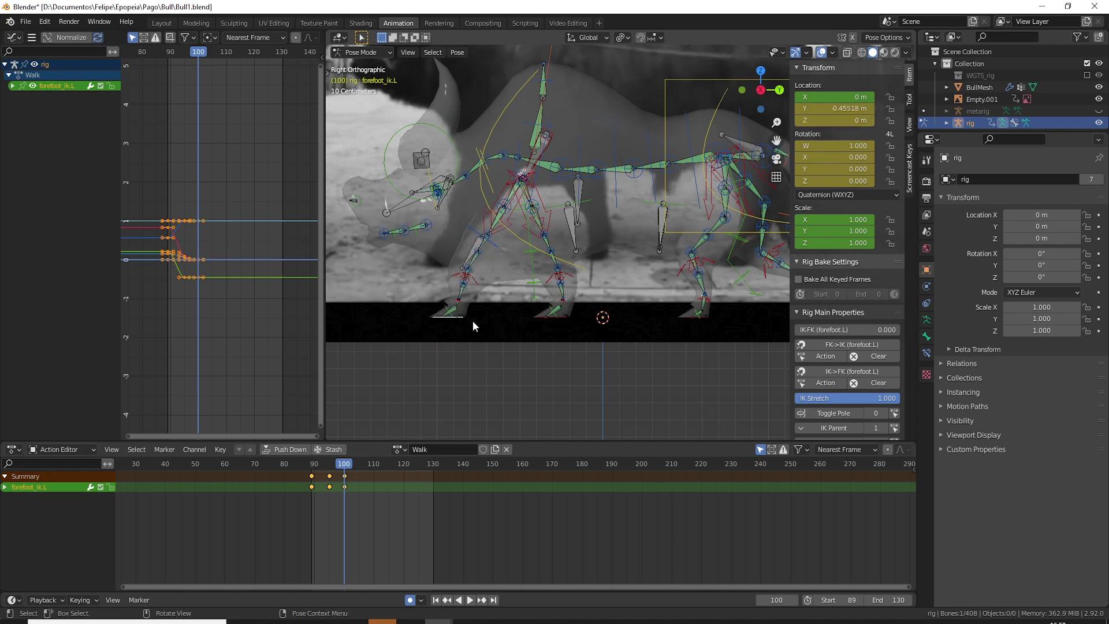
left_click(346, 471)
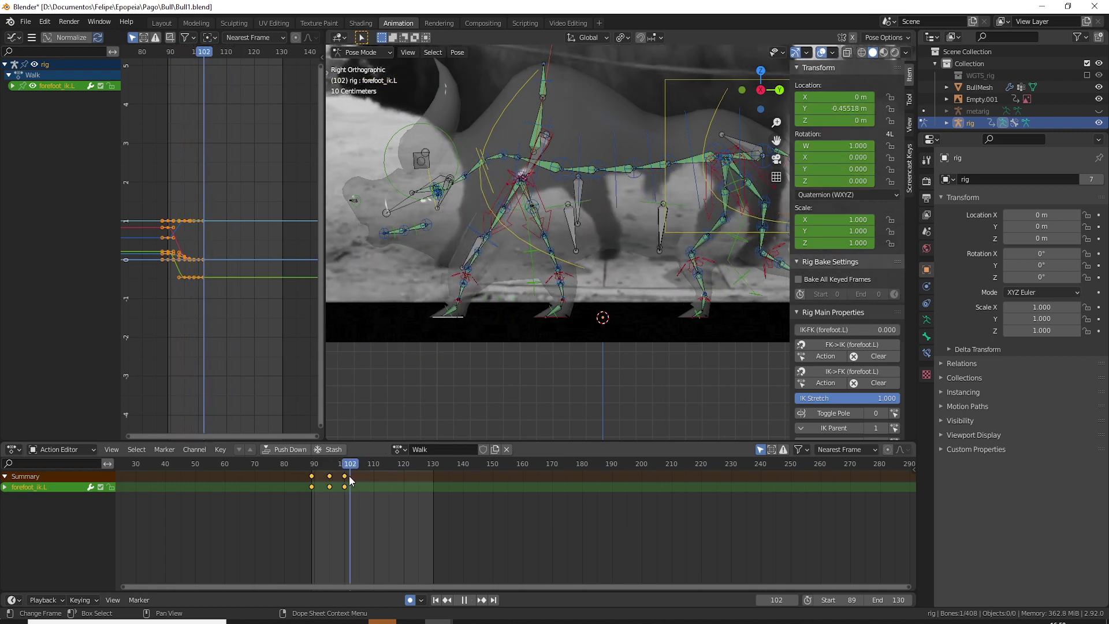
left_click(353, 468)
middle_click(707, 330)
left_click(345, 471)
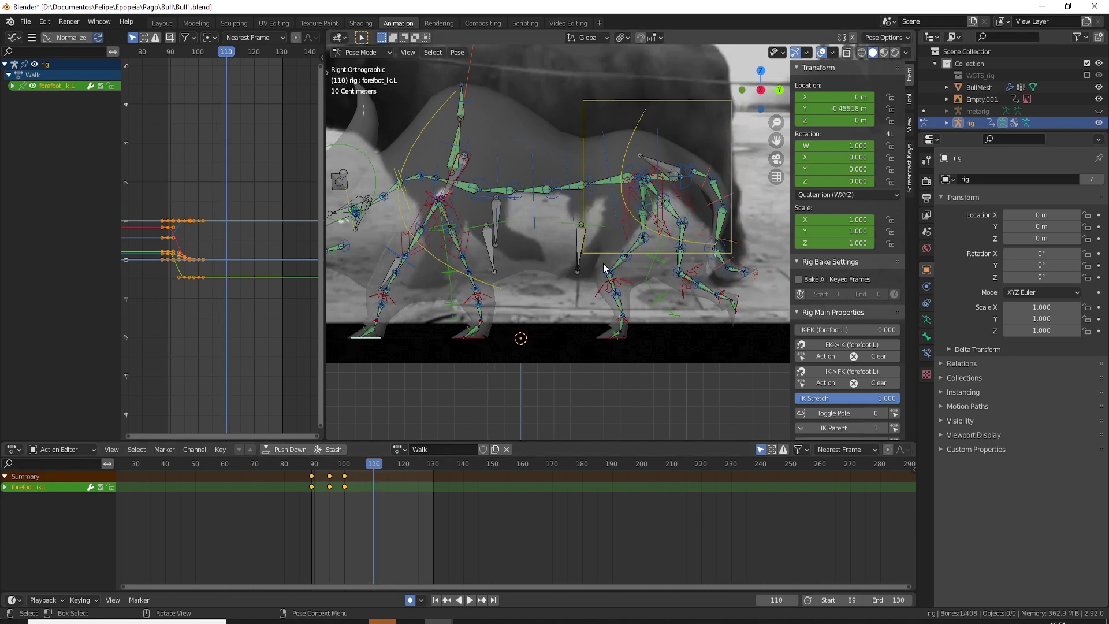
- Step through nearby frames and settle the timeline on frame 108
key("Left")
key("Left")
key("Left")
key("Left")
key("Left")
key("Right")
key("Right")
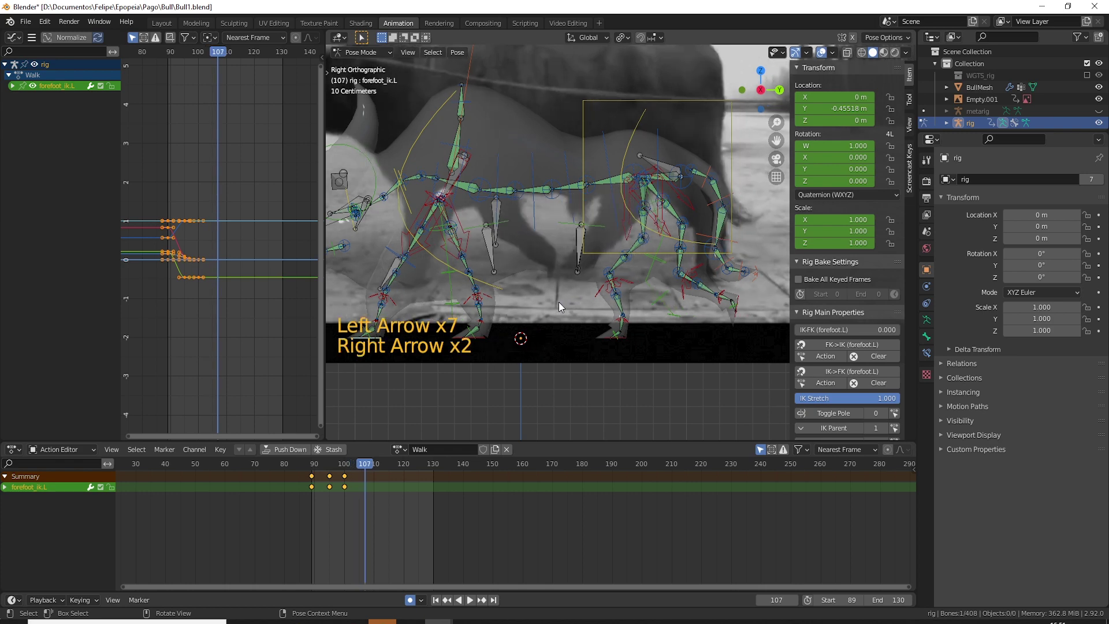
key("Right")
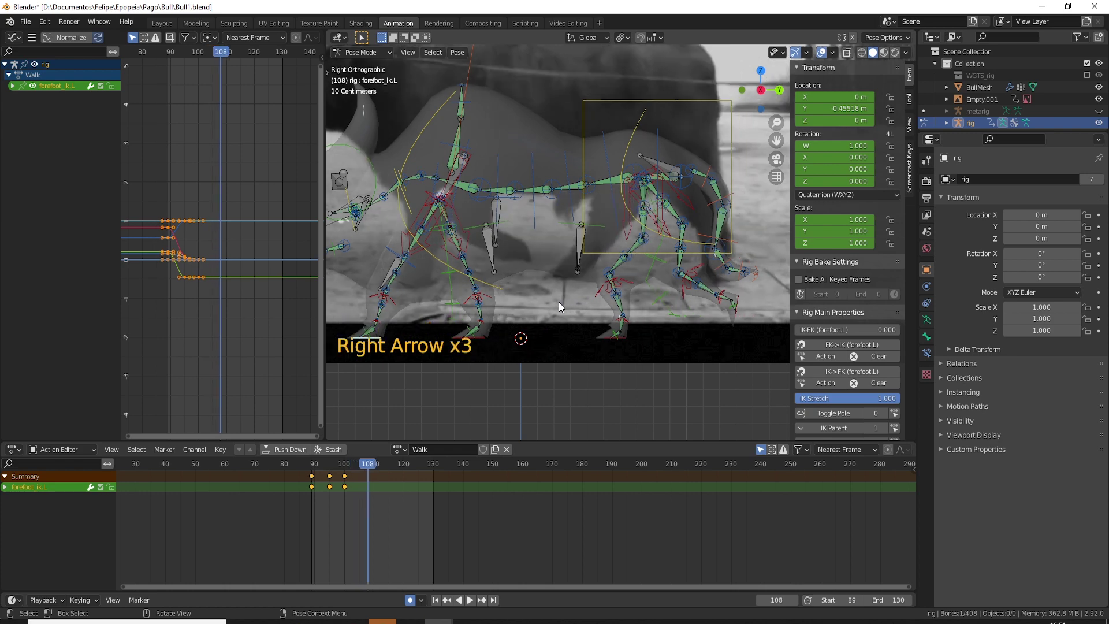
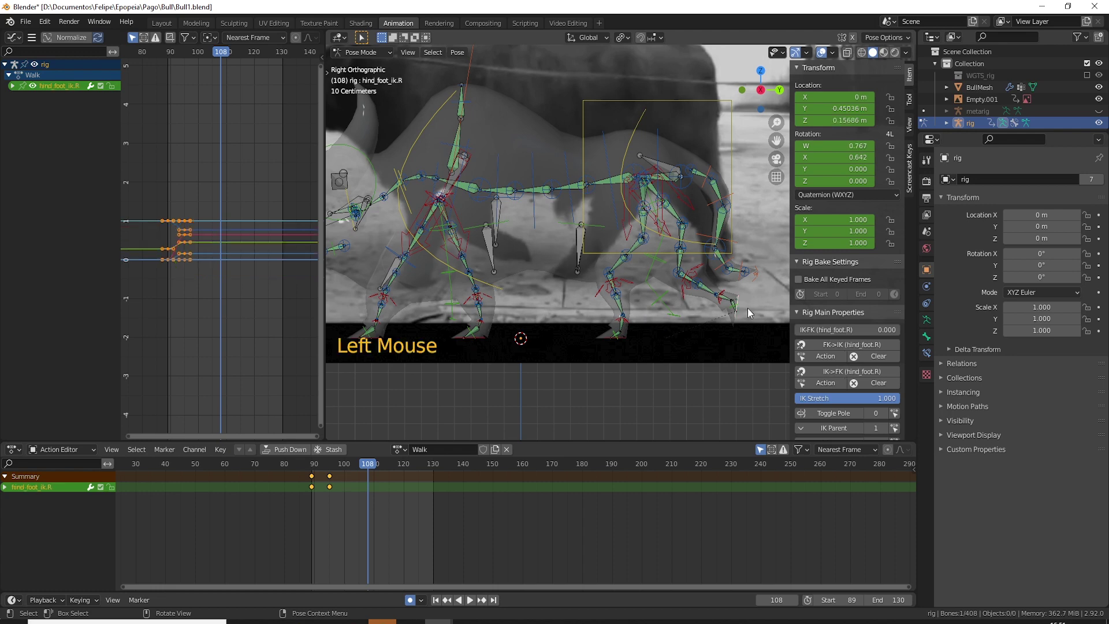
- Reposition hind_foot_ik.R onto the ground from the side view and clear its rotation so it sits level
key("g")
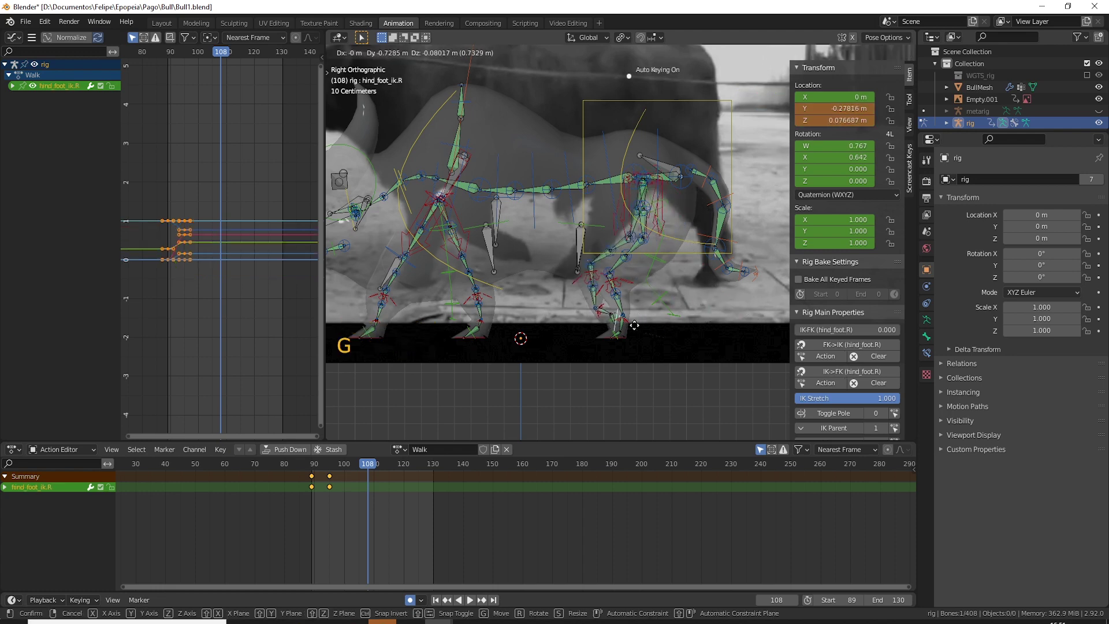
key("KP_3")
key("g")
key("r")
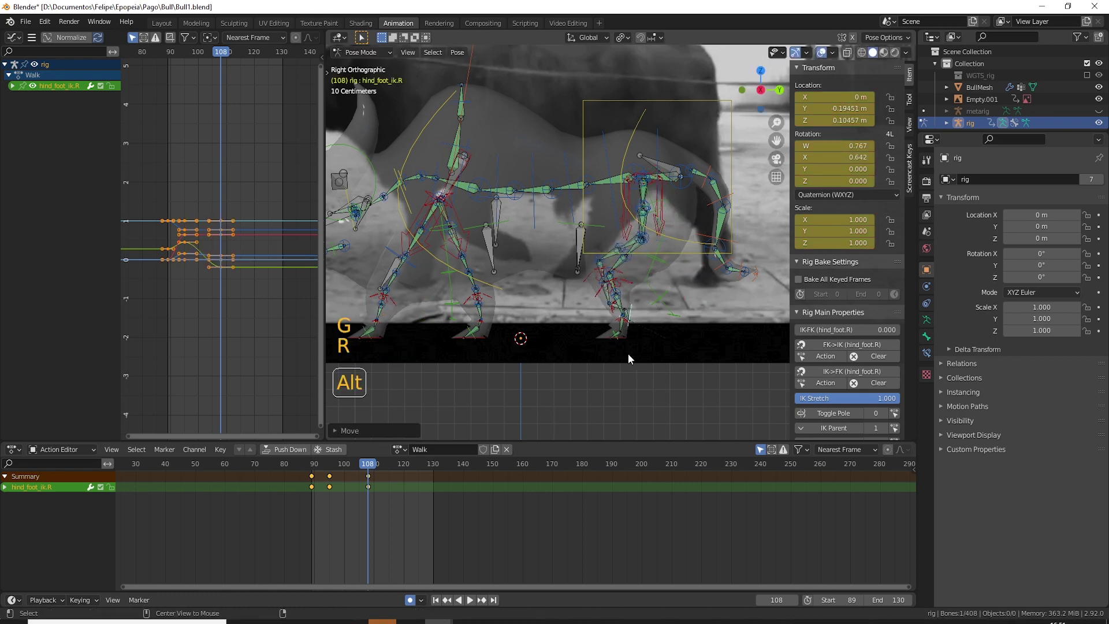
key("alt+r")
key("g")
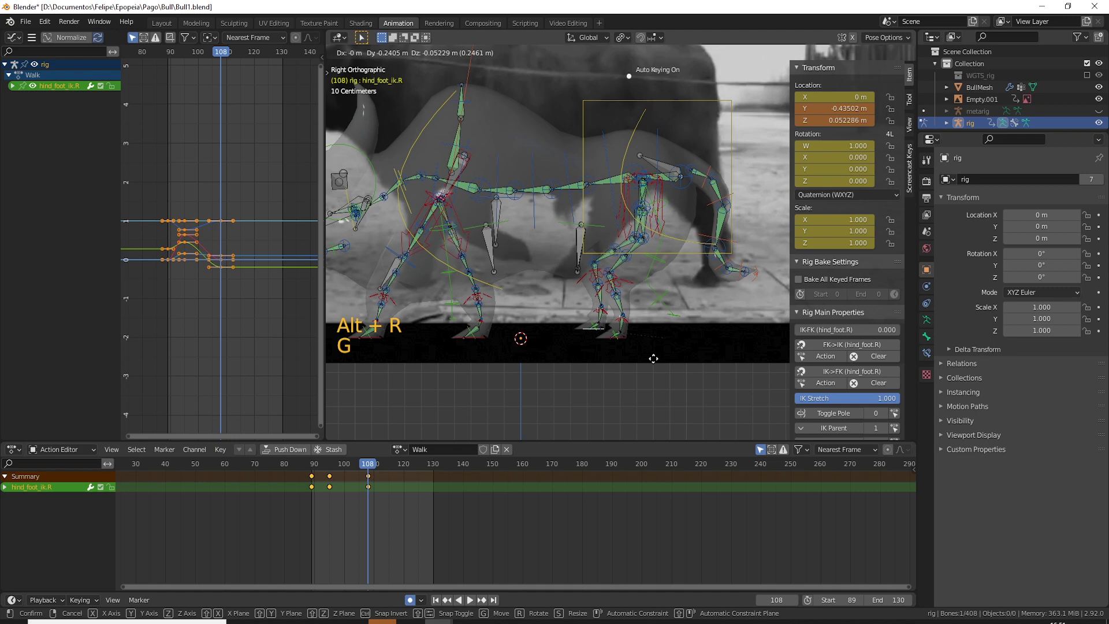
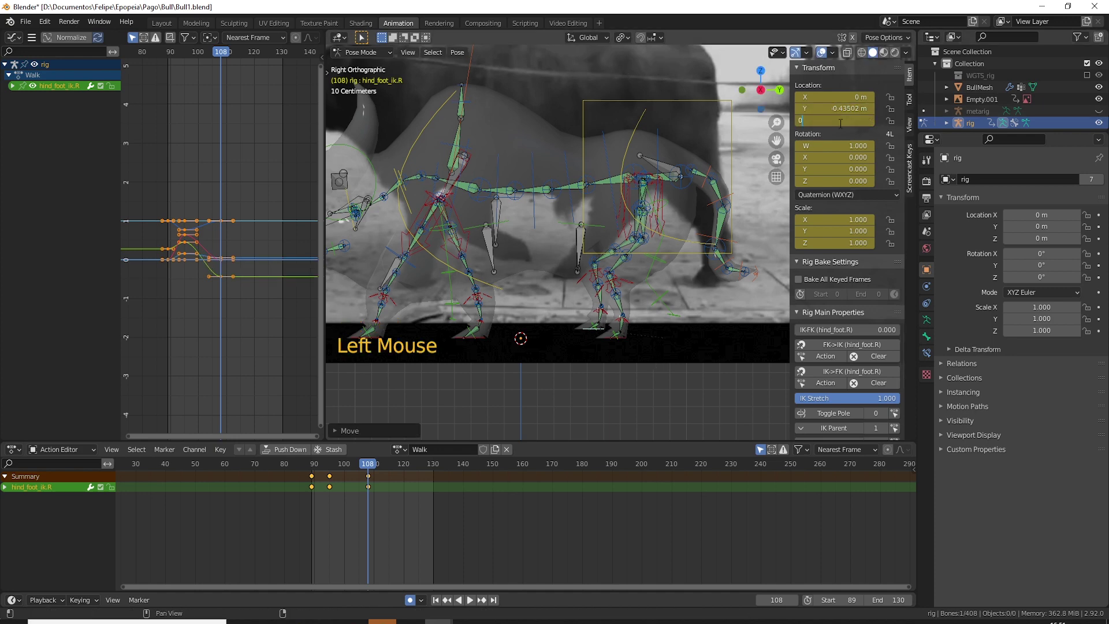
- Slide hind_foot_ik.L along global Y in the walk direction, auto-keyed
left_click(626, 344)
key("g")
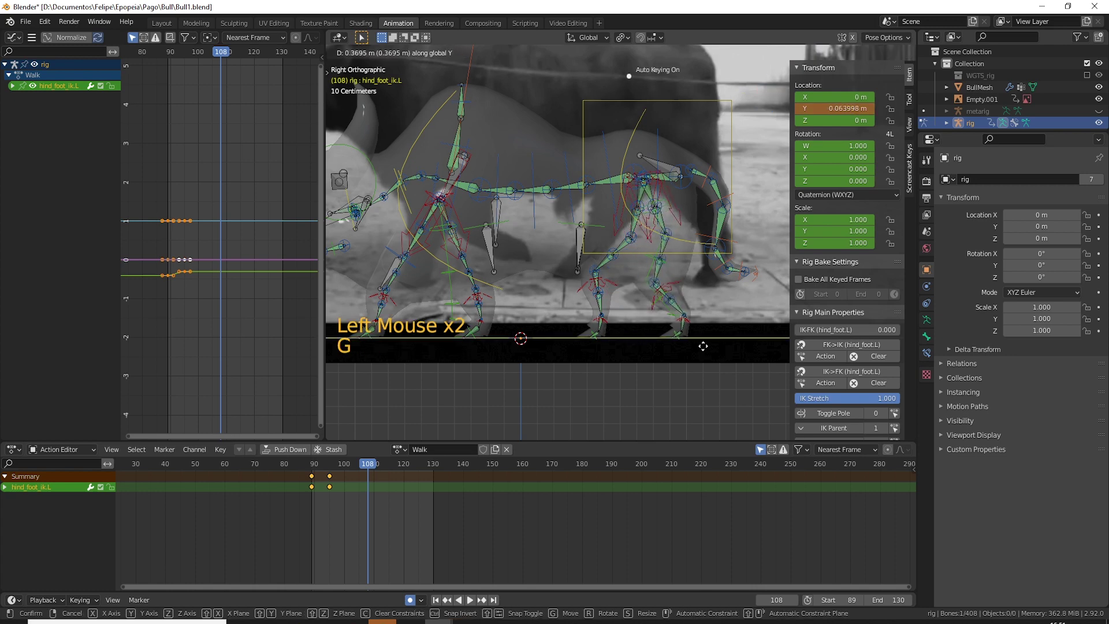
left_click(489, 342)
middle_click(476, 356)
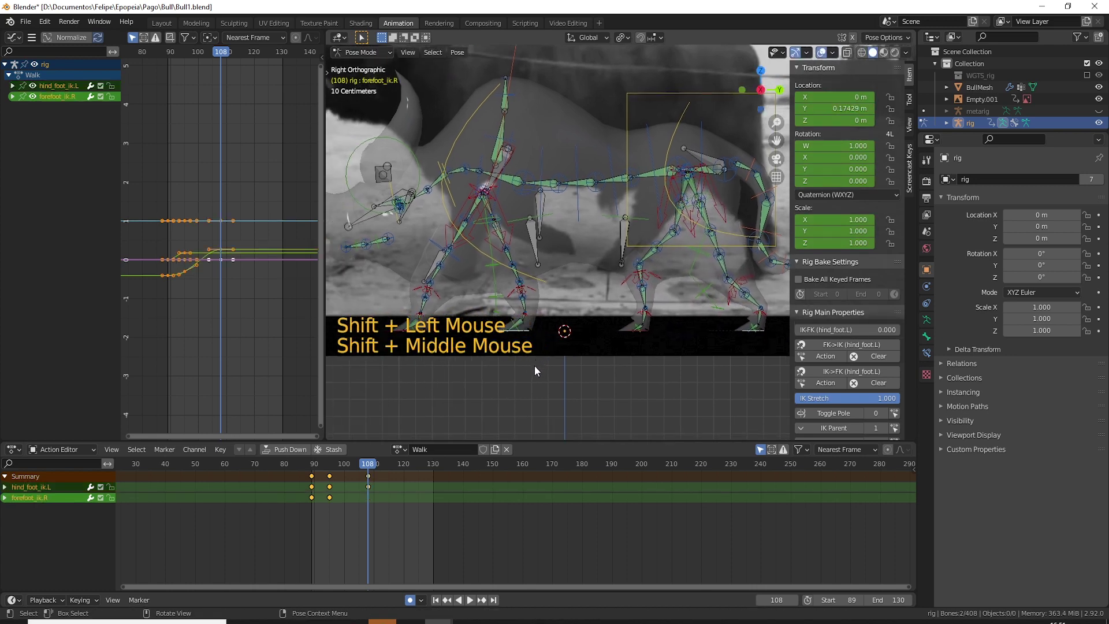
- Select forefoot_ik.R and nudge its rotation and position
key("r")
left_click(528, 338)
key("r")
key("g")
key("r")
key("g")
- Scrub back and forth through the neighbouring frames to review the front foot's motion
key("Left")
key("Left")
key("Left")
key("Left")
key("Left")
key("Left")
key("Left")
key("Right")
key("Right")
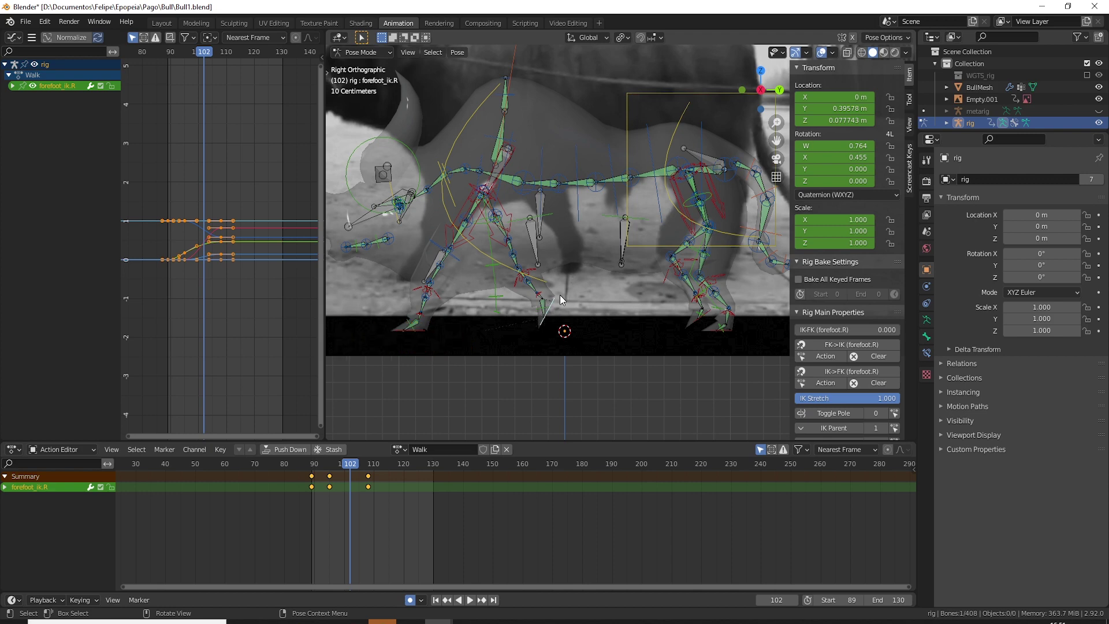
key("Left")
key("Left")
key("Left")
key("Left")
key("Left")
key("Right")
key("Right")
key("Right")
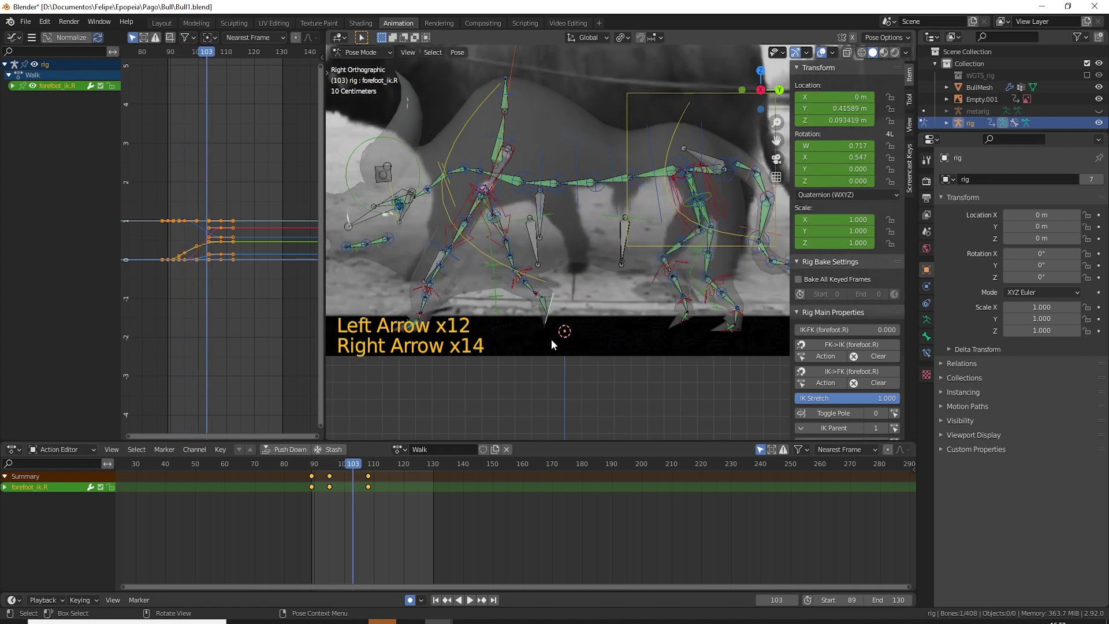
key("Right")
key("Right")
key("Right")
key("Right")
key("Left")
key("Left")
key("Left")
key("Left")
key("Left")
key("Right")
key("Right")
key("Right")
key("Right")
key("Right")
key("Right")
key("Right")
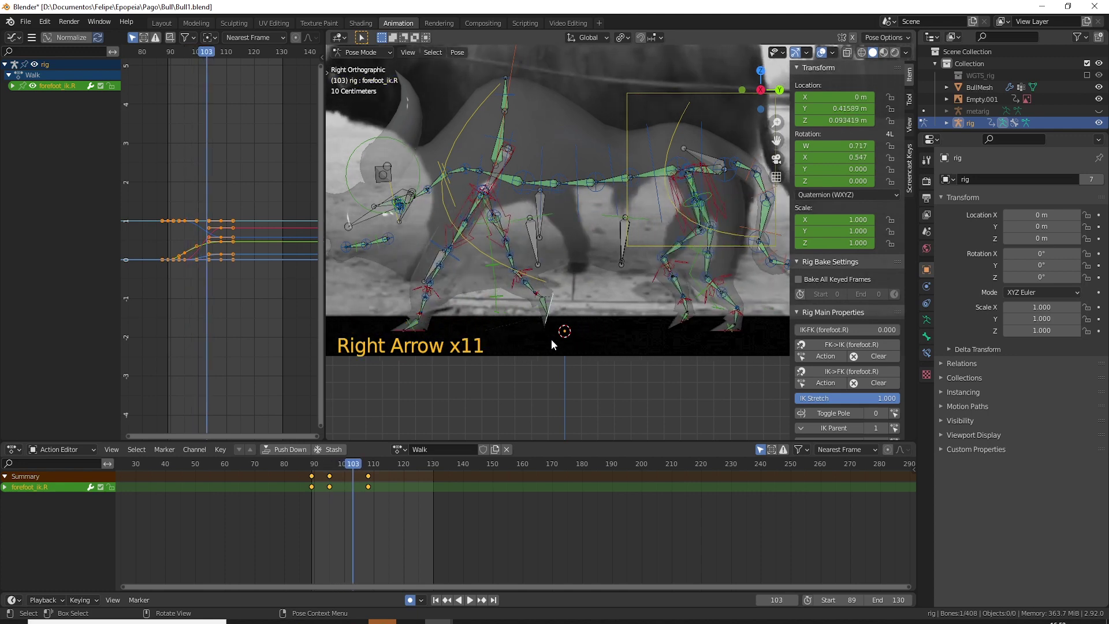
- Settle on frame 105 and clear forefoot_ik.R's rotation so it sits flat, auto-keyed
key("Right")
key("Right")
key("Right")
key("Left")
key("Right")
key("Right")
key("Left")
key("Left")
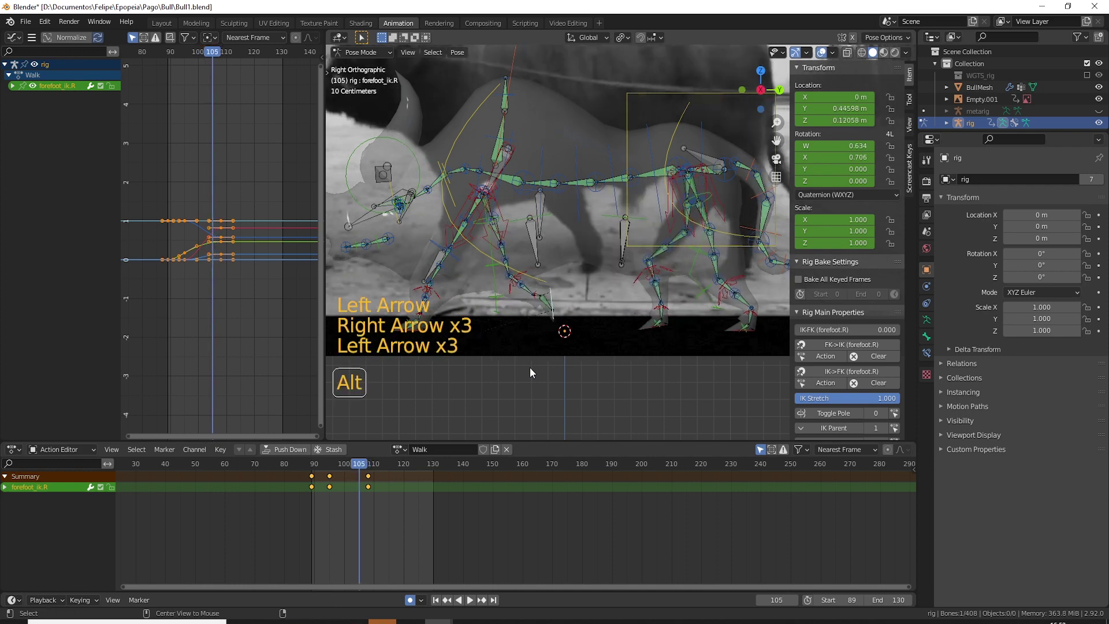
key("alt+r")
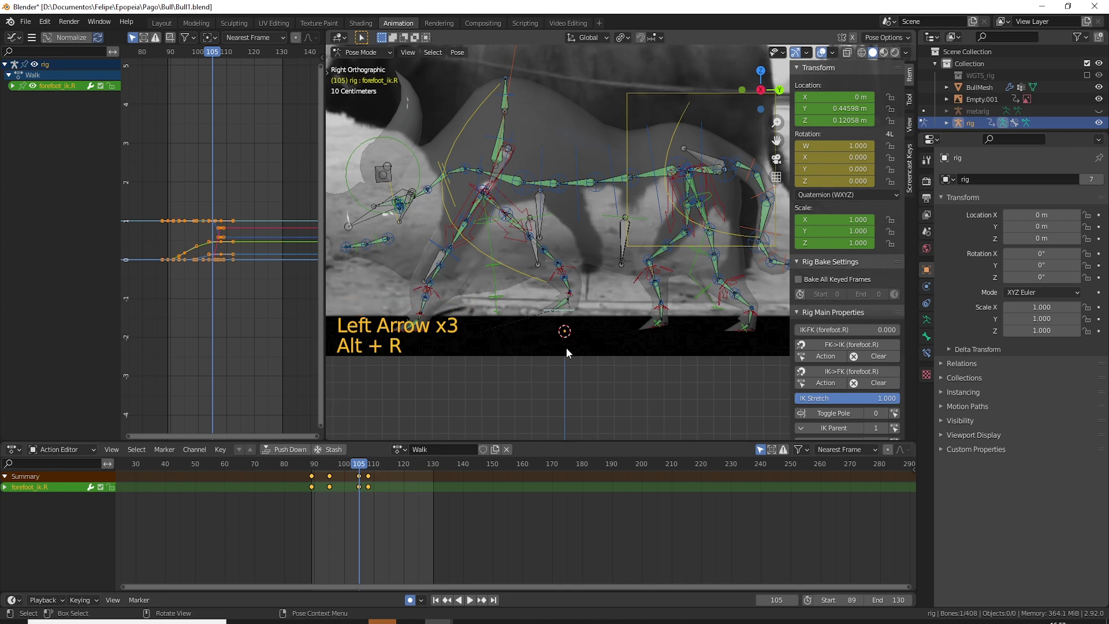
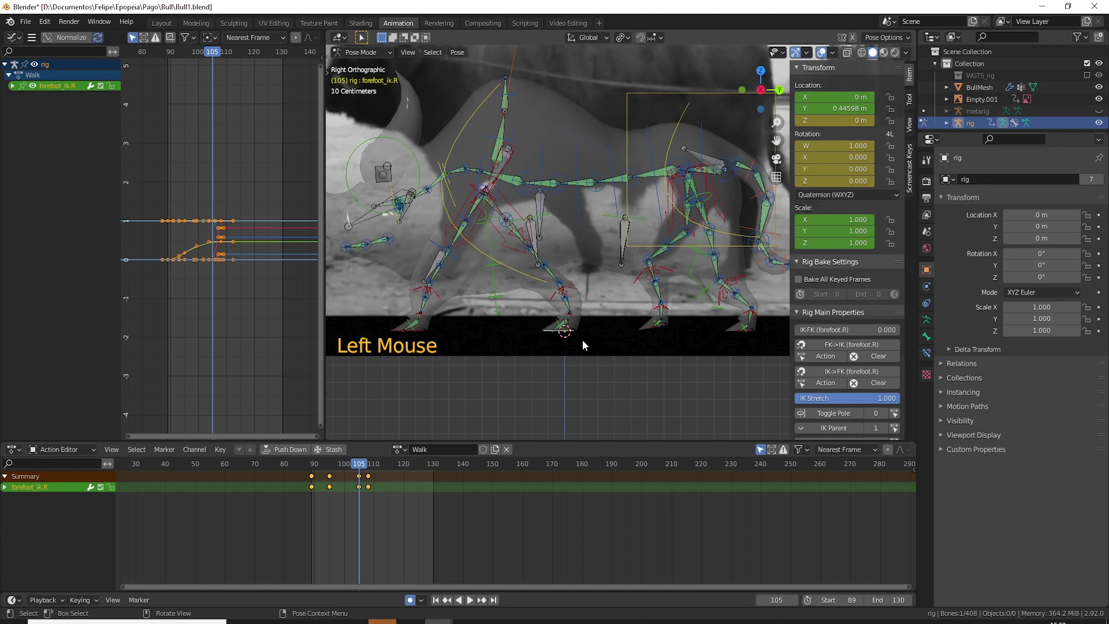
- Nudge forefoot_ik.R slightly back along Y at frame 105 and scrub frames 105–108 to check it
key("g")
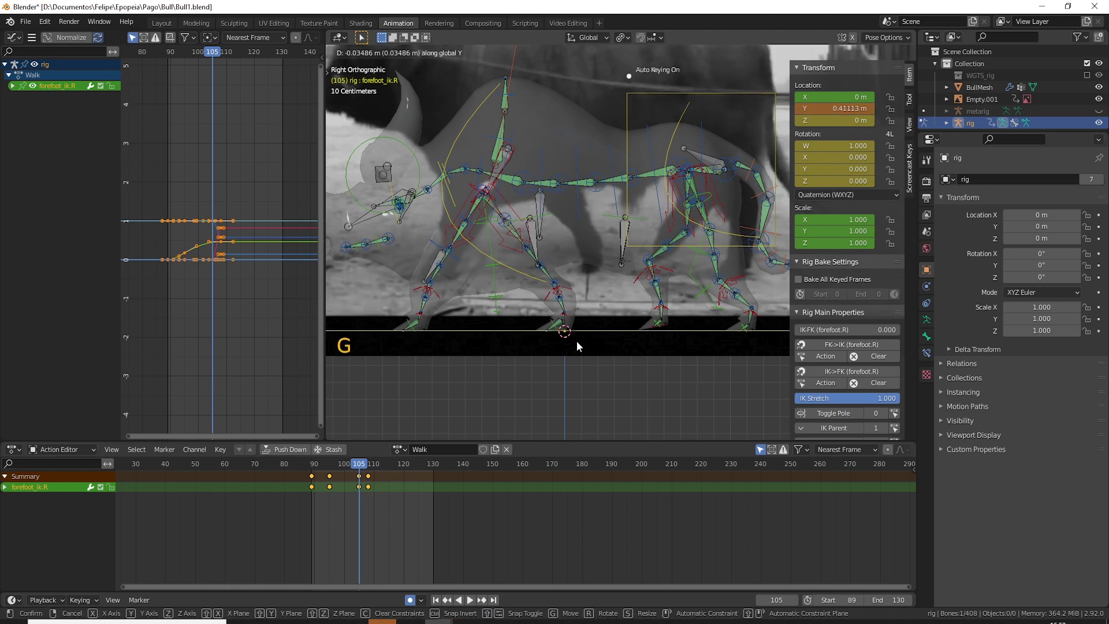
key("Left")
key("Left")
key("Left")
key("Left")
key("Left")
key("Left")
key("Left")
key("Left")
key("Left")
key("Left")
key("Left")
key("Left")
key("Left")
key("Left")
key("Left")
key("Right")
key("Right")
key("Right")
key("Right")
key("Right")
key("Right")
key("Right")
key("Right")
key("Right")
key("Right")
key("Left")
key("Left")
key("Left")
key("Right")
key("Right")
key("Right")
key("Right")
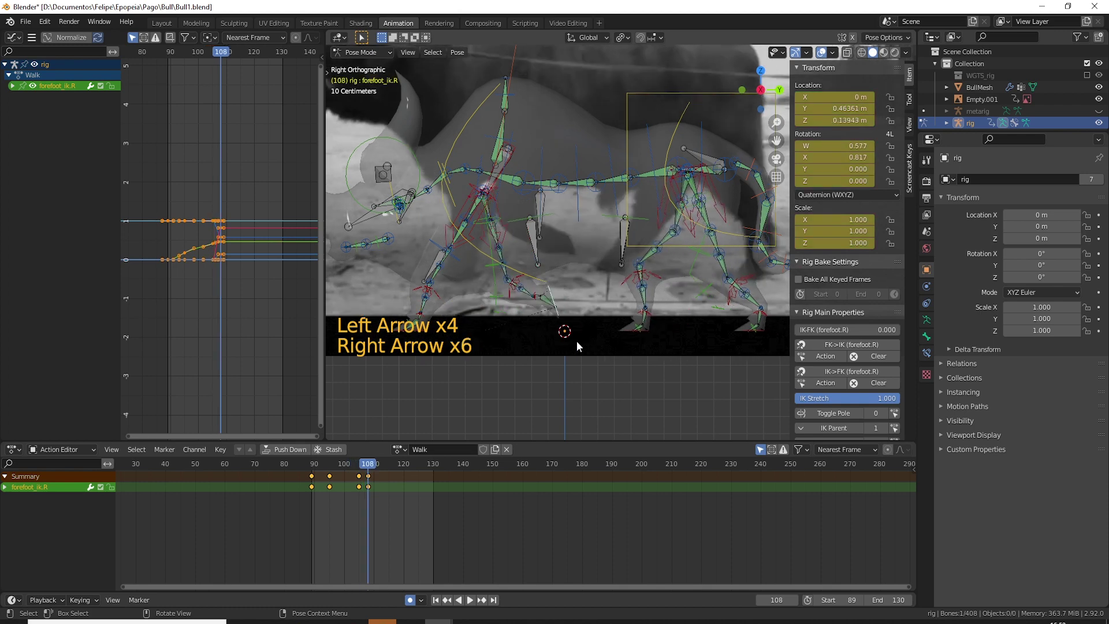
key("Left")
key("Left")
key("Right")
key("Left")
key("Right")
key("Left")
key("Left")
key("Right")
key("Right")
key("Right")
key("Left")
key("Left")
key("Left")
key("Right")
key("Right")
key("Right")
key("Right")
key("Right")
key("Right")
key("Right")
key("Right")
key("Left")
key("Left")
key("Left")
key("Left")
key("Right")
key("Left")
key("Left")
key("Left")
key("Left")
key("Right")
key("Right")
key("Left")
key("Right")
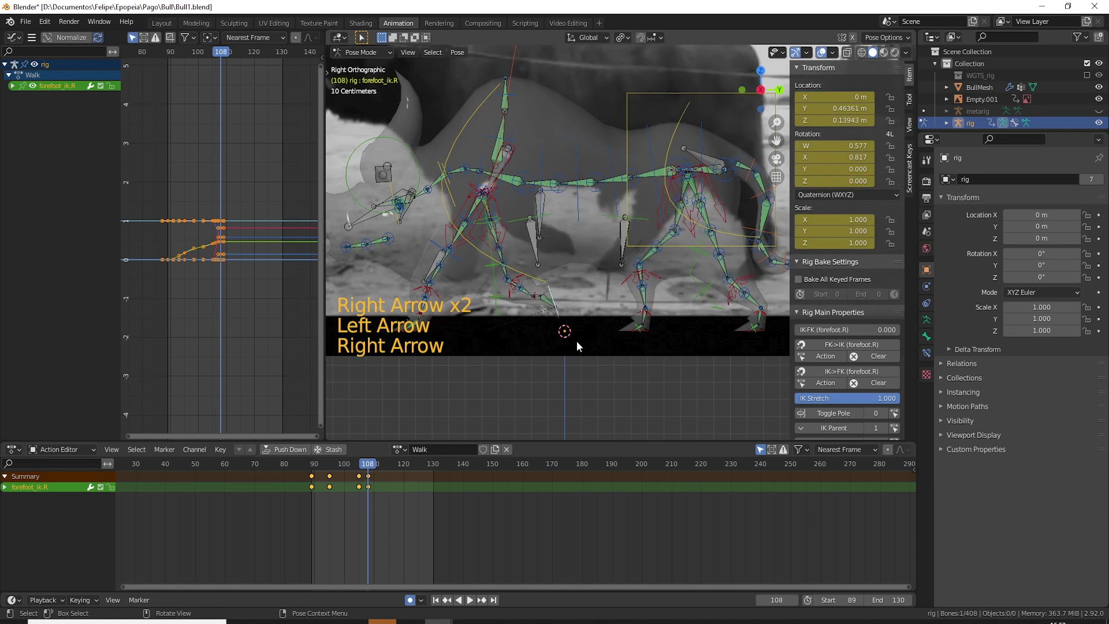
- Select hind_foot_ik.R, step back near frame 106 and re-angle it with grab/rotate
left_click(647, 335)
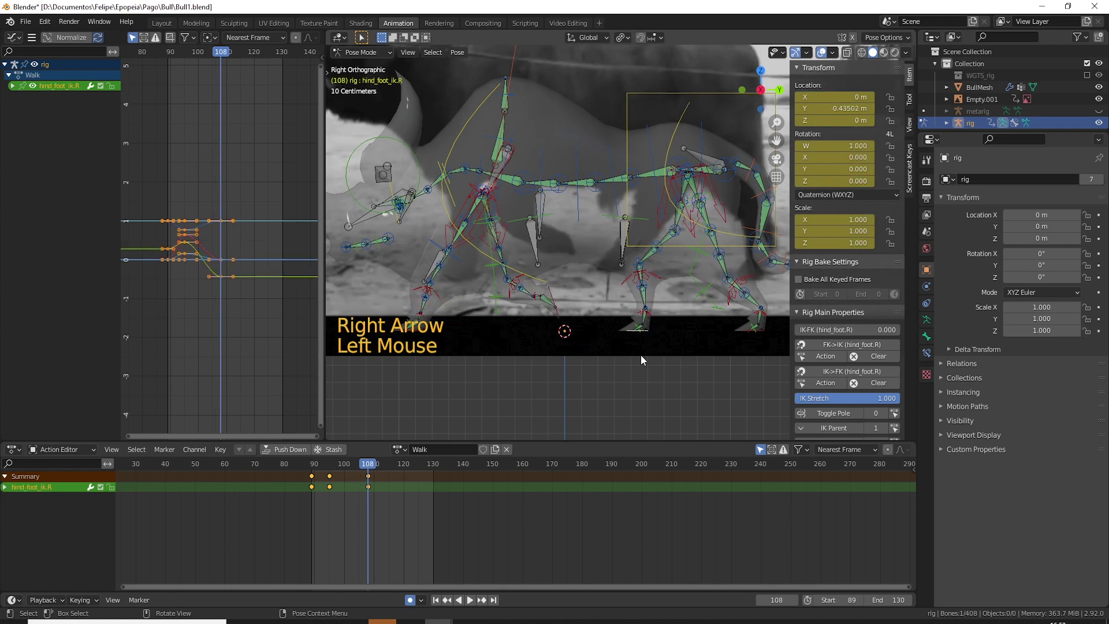
key("Left")
key("Left")
key("Right")
key("Left")
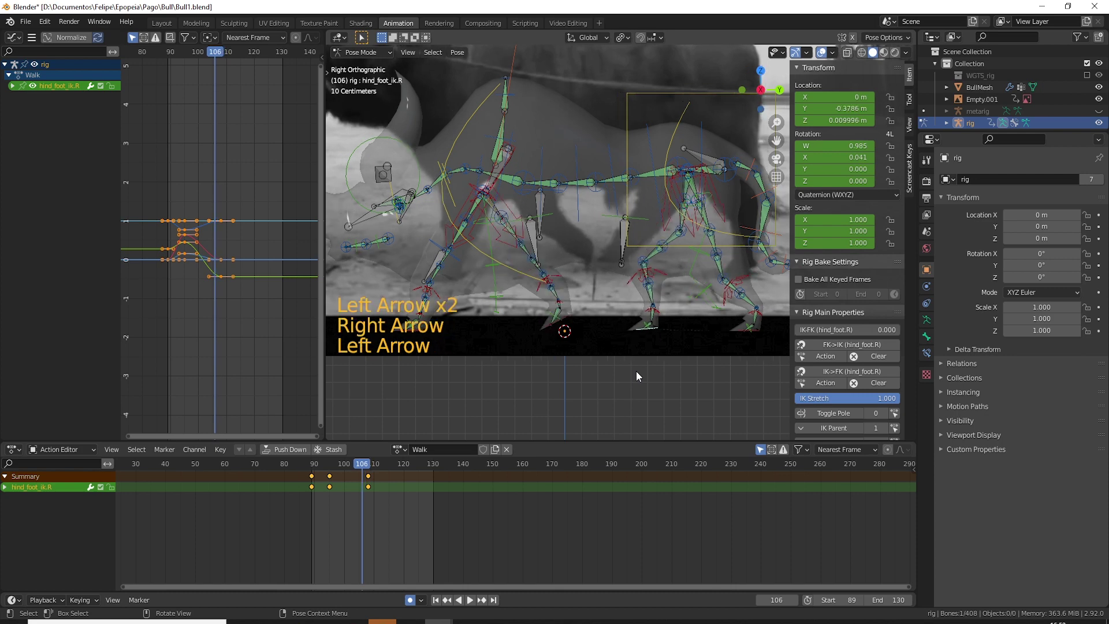
key("g")
key("r")
key("g")
- Scrub forward through the frames to check the right hind foot's adjusted motion
key("Right")
key("Right")
key("Left")
key("Left")
key("Right")
key("Right")
key("Right")
key("Right")
key("Right")
key("Right")
key("Right")
key("Right")
key("Right")
key("Right")
key("Right")
key("Right")
key("Right")
key("Right")
key("Right")
- Scrub back to frame 108 and make forefoot_ik.R the active control
key("Left")
key("Right")
key("Left")
key("Right")
key("Left")
key("Left")
key("Left")
key("Left")
key("Left")
key("Left")
left_click(552, 292)
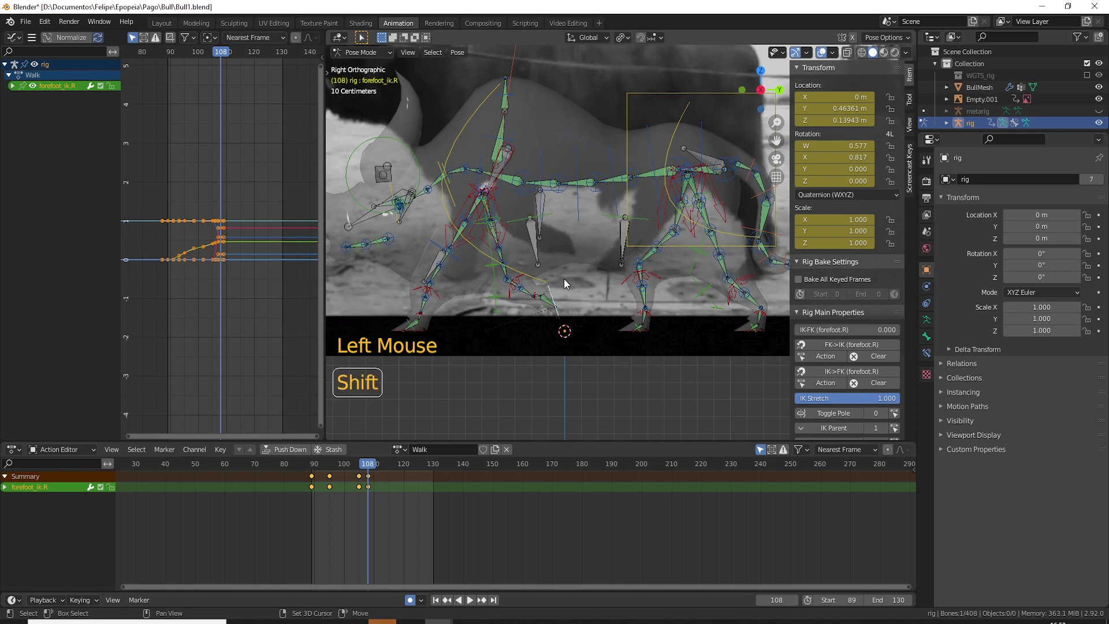
- Select the left front foot control and step the walk forward past the current end frame
left_click(419, 343)
key("Left")
key("Left")
key("Left")
key("Left")
key("Left")
key("Right")
key("Right")
key("Right")
key("Right")
key("Right")
key("Right")
key("Right")
key("Right")
key("Right")
key("Right")
key("Right")
key("Right")
key("Right")
key("Right")
key("Right")
key("Right")
key("Right")
key("Right")
key("Right")
key("Right")
key("Right")
key("Right")
key("Right")
key("Right")
key("Right")
- Scrub back and forth through the later frames of the walk, settling at frame 135
key("Left")
key("Left")
key("Left")
key("Left")
key("Right")
key("Right")
key("Right")
key("Right")
key("Right")
key("Right")
key("Left")
key("Left")
key("Left")
key("Left")
key("Left")
key("Left")
key("Right")
key("Right")
key("Right")
key("shift+Left")
key("Right")
key("Right")
key("Right")
key("Right")
key("Right")
key("Left")
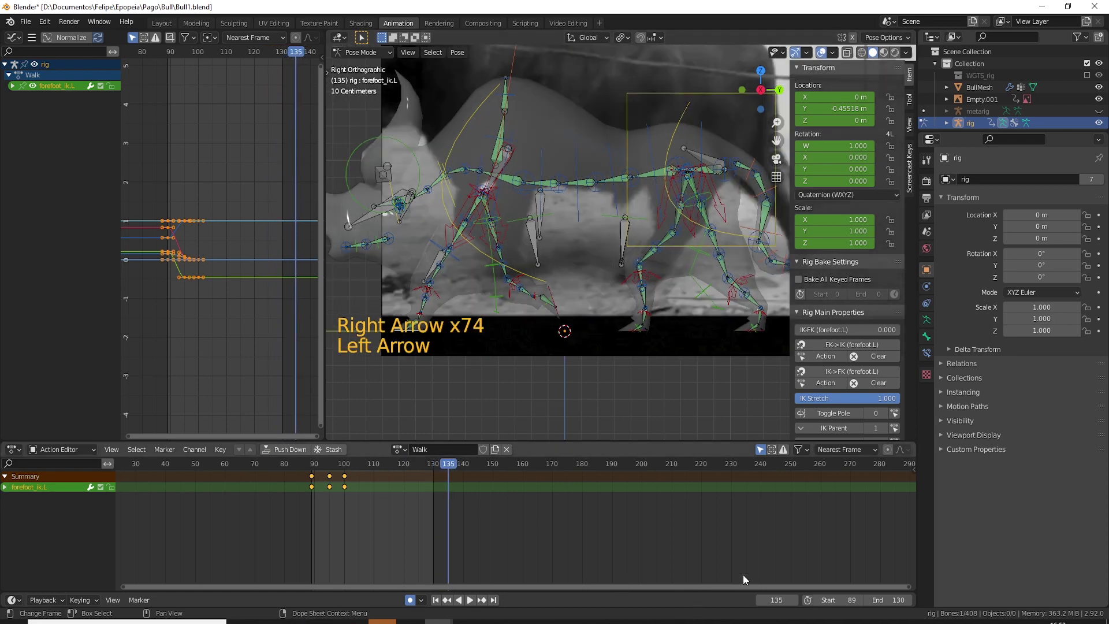
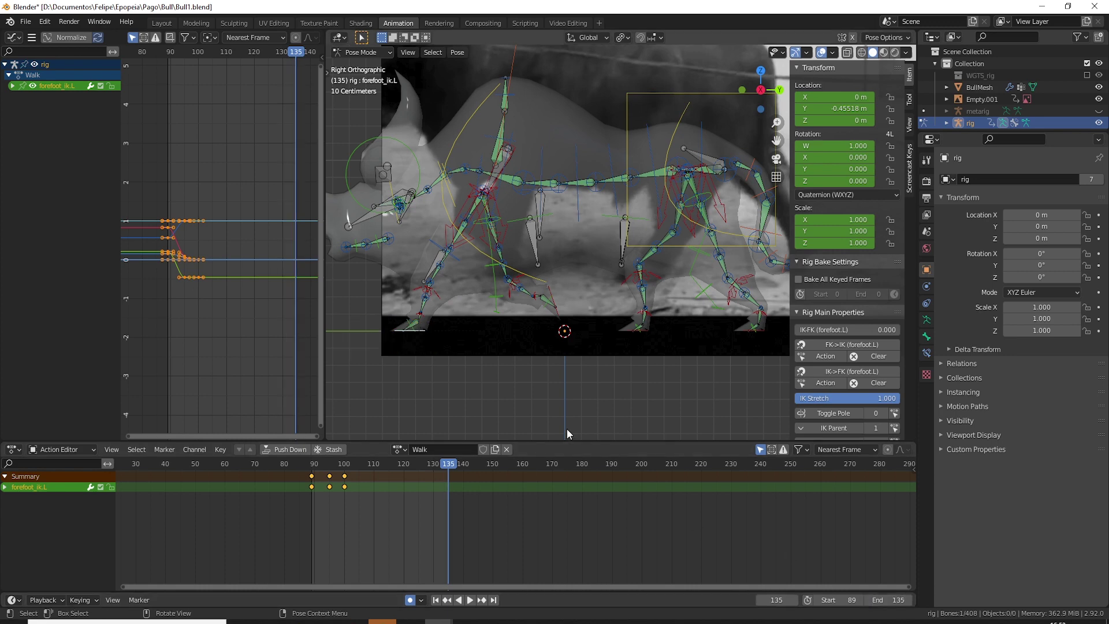
- Step back through the walk cycle and forward again toward the extended end at frame 135
key("Left")
key("Left")
key("Left")
key("Left")
key("Left")
key("Left")
key("Left")
key("Left")
key("Left")
key("Left")
key("Left")
key("Left")
key("Left")
key("Left")
key("Left")
key("Left")
key("Left")
key("Left")
key("Left")
key("Left")
key("Left")
key("Left")
key("Left")
key("Left")
key("Left")
key("Right")
key("Right")
key("Right")
key("Right")
key("Right")
key("Right")
key("Right")
key("Right")
key("Right")
key("Right")
key("Right")
key("Right")
key("Right")
key("Right")
key("Right")
key("Right")
key("Right")
key("Right")
key("Right")
key("Right")
key("Right")
key("Right")
key("Right")
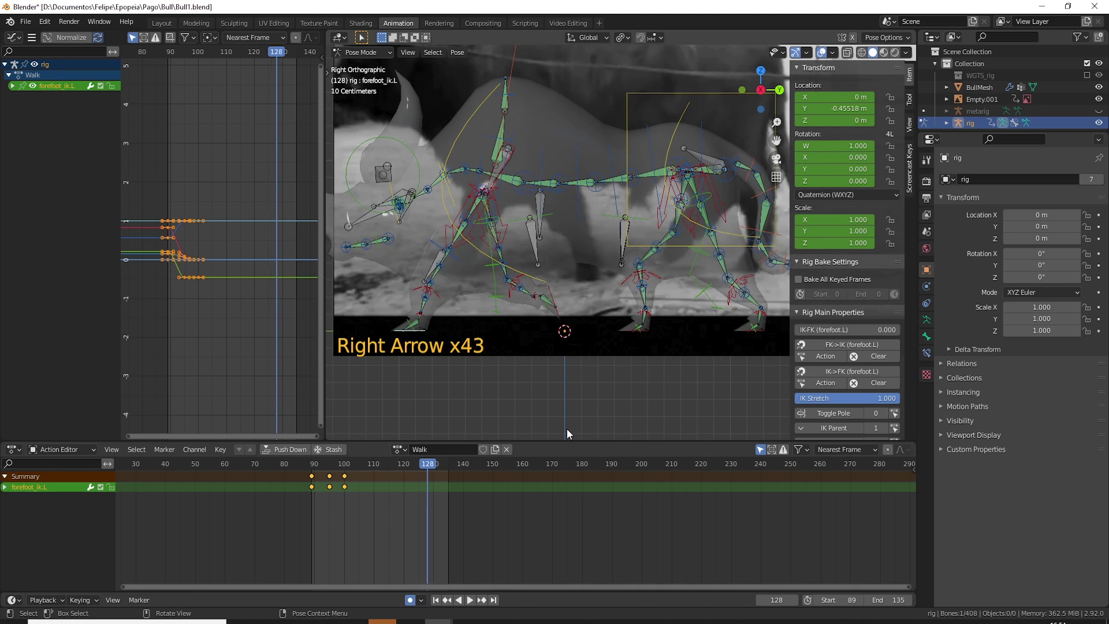
- At frame 128, move forefoot_ik.L along Y to key a new left forefoot position
key("Right")
key("Right")
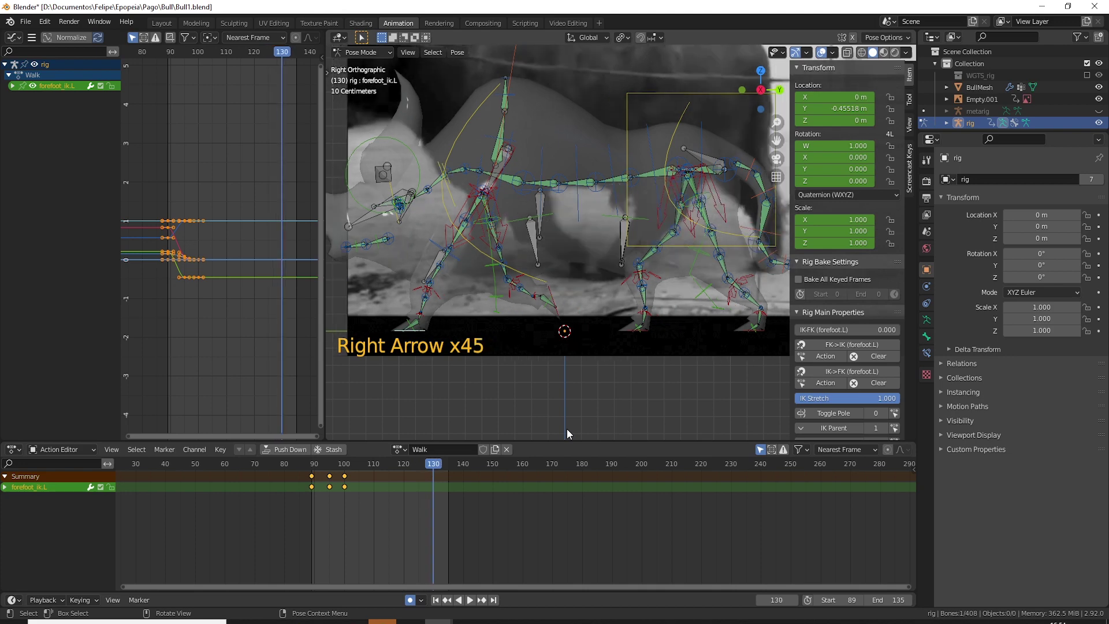
key("Left")
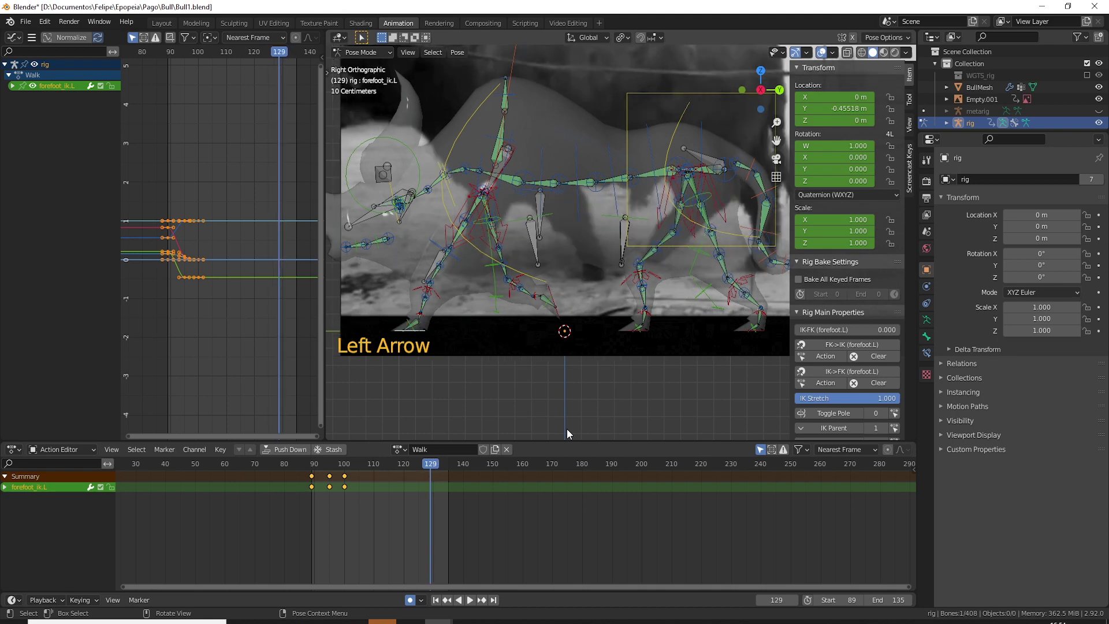
key("Left")
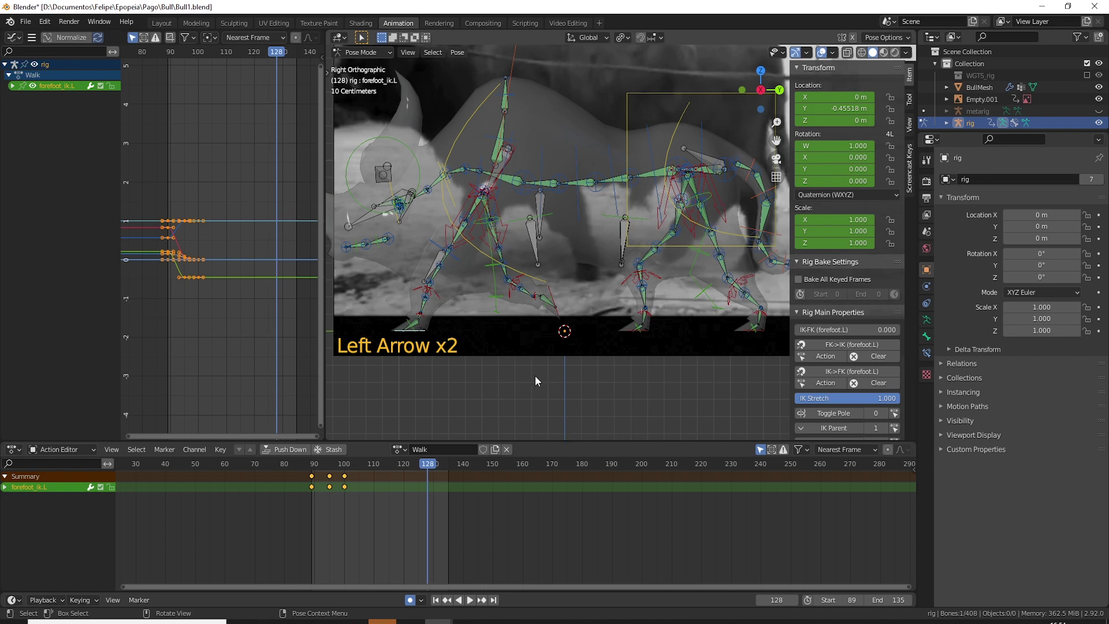
key("g")
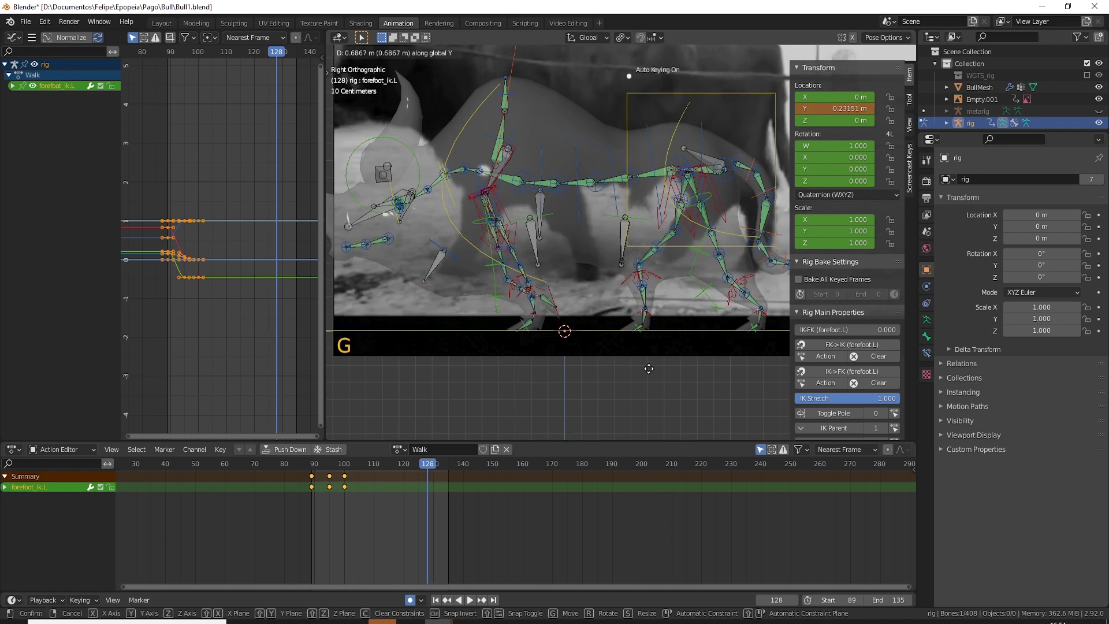
key("Left")
- Review the refined foot motion frame by frame and play the walk cycle back
key("Left")
key("Left")
key("Left")
key("Right")
key("Right")
key("Right")
key("Right")
key("space")
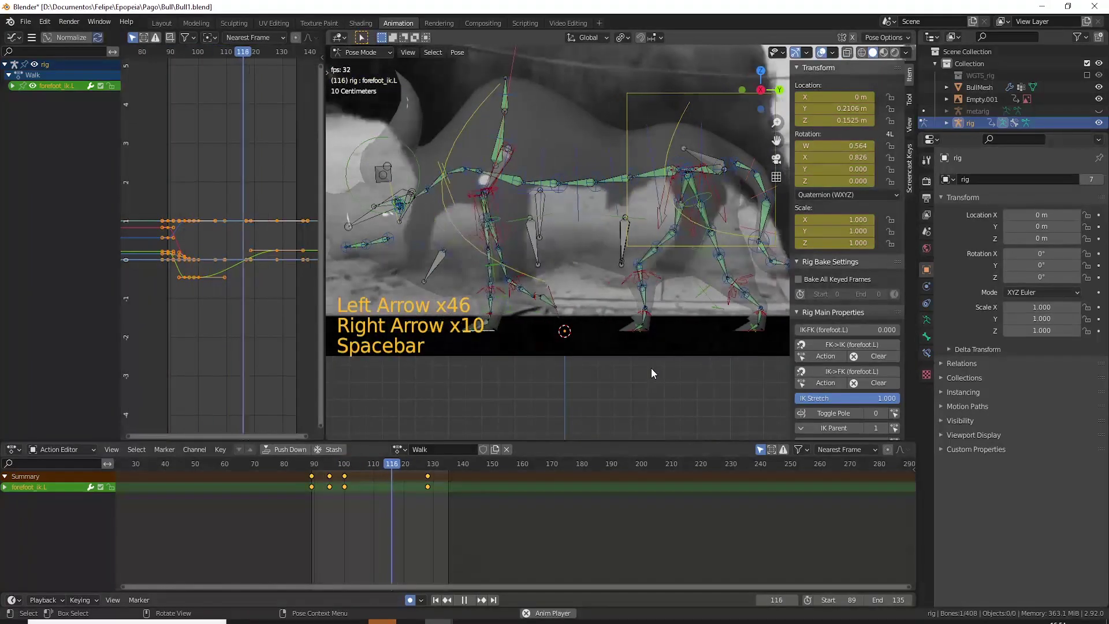
key("space")
- Select forefoot_ik.R and move it to a new keyed position at frame 120
left_click(558, 299)
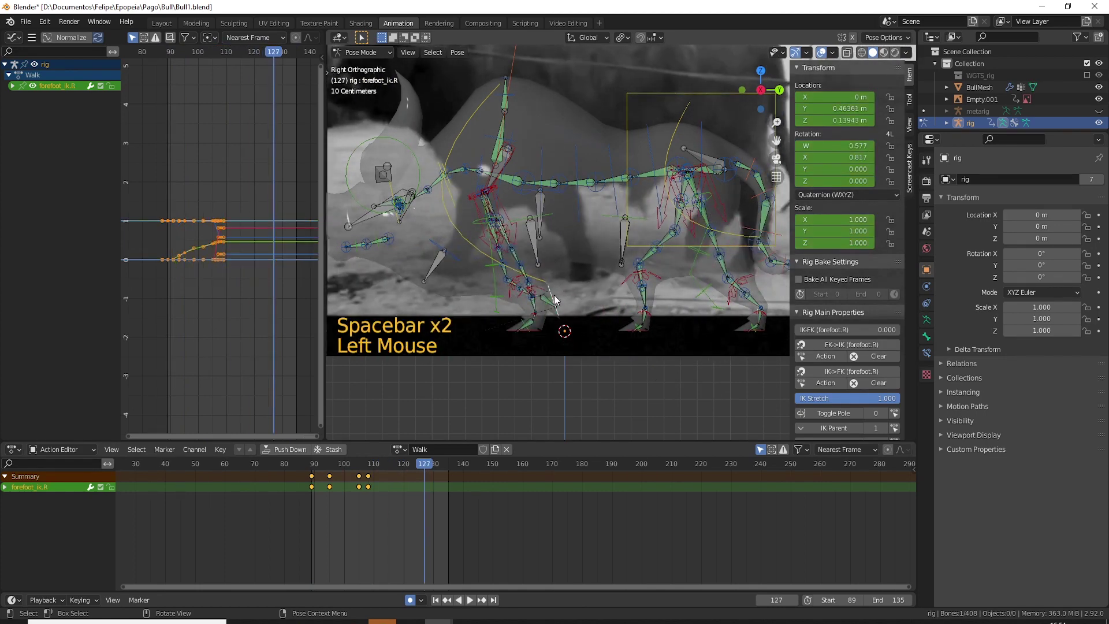
key("Left")
key("Left")
key("Left")
key("Left")
key("Left")
key("Left")
key("Left")
key("Left")
key("Left")
key("Left")
key("Left")
key("Left")
key("Left")
key("Left")
key("Left")
key("Left")
key("Left")
key("Left")
key("Left")
key("Right")
key("Right")
key("Right")
key("Right")
key("Right")
key("Right")
key("Right")
key("Right")
key("Right")
key("Right")
key("Right")
key("Right")
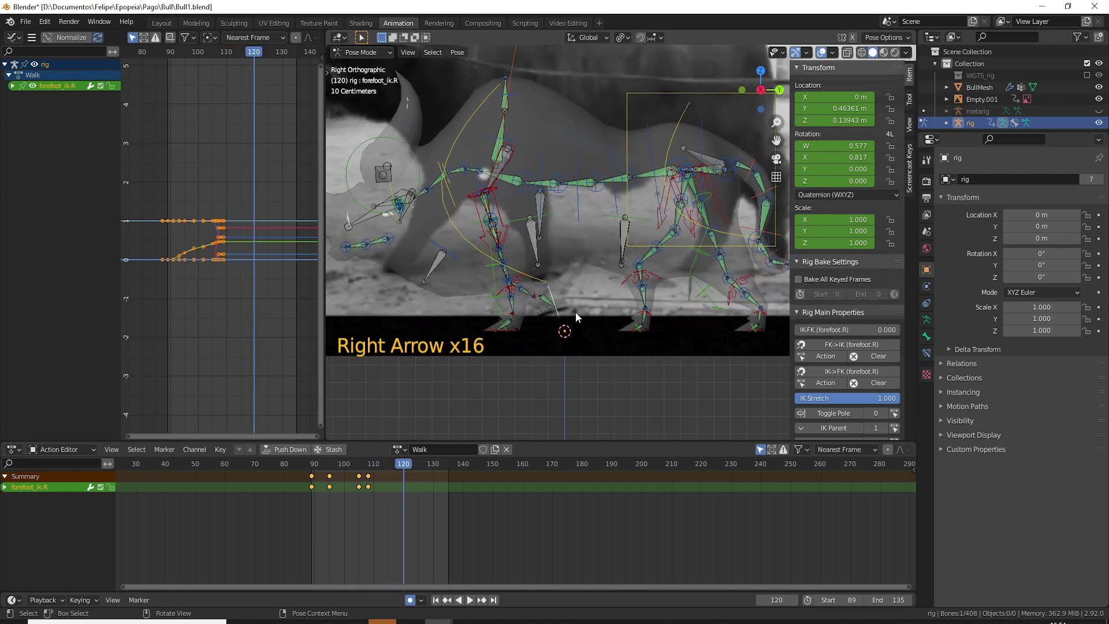
key("g")
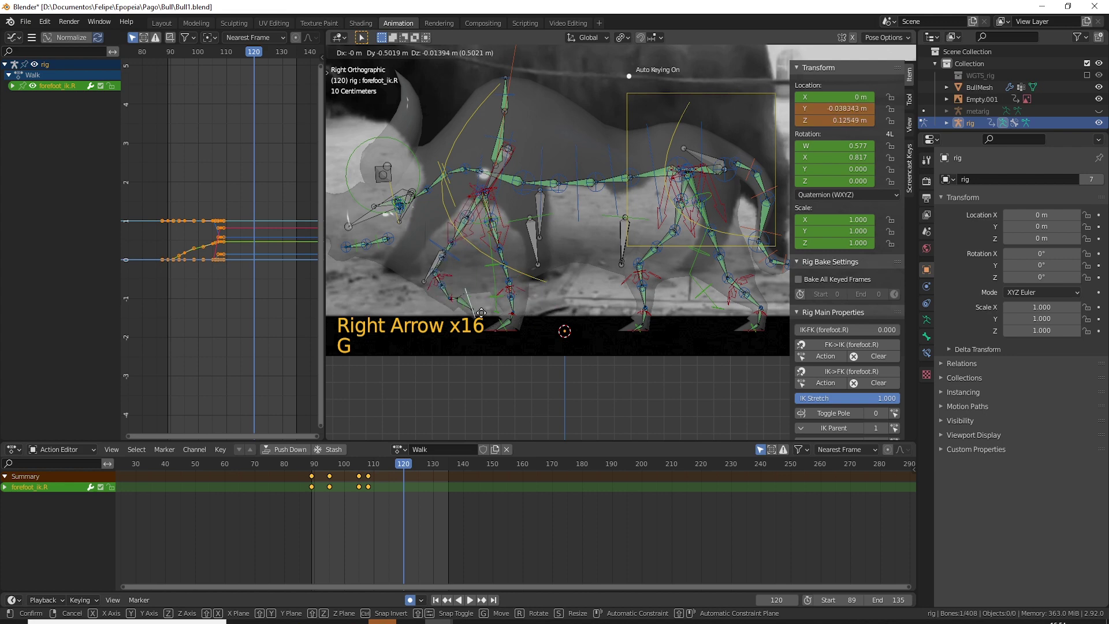
key("alt+r")
key("g")
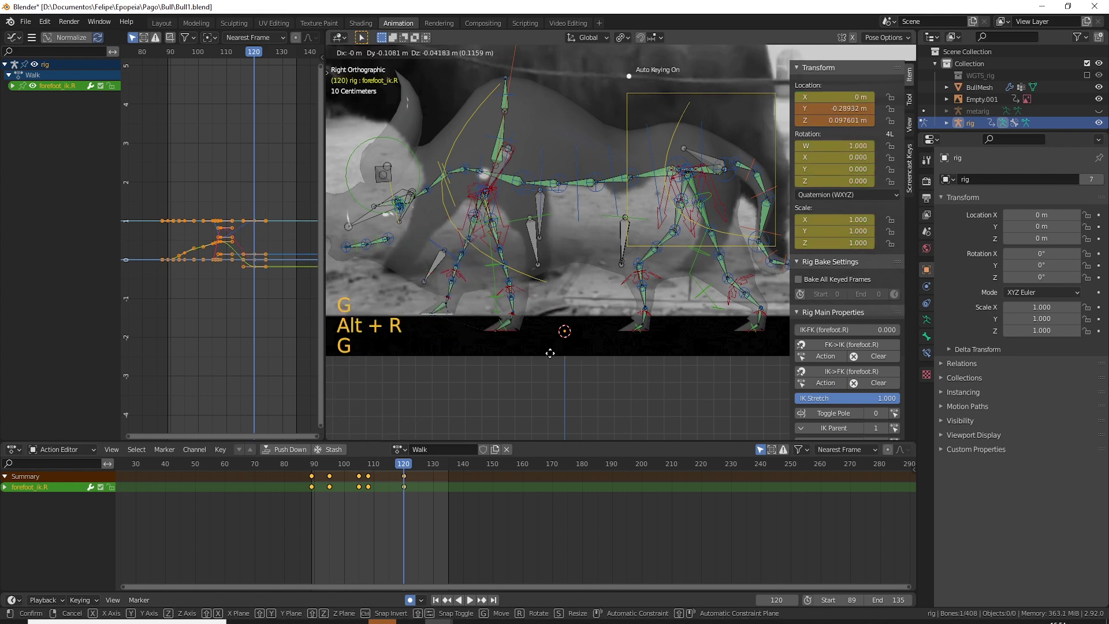
key("Left")
- Re-angle and reposition the right forefoot control at frame 114
key("Left")
key("Left")
key("Left")
key("Left")
key("Left")
key("Left")
key("Left")
key("Left")
key("Left")
key("Right")
key("Right")
key("Right")
key("Right")
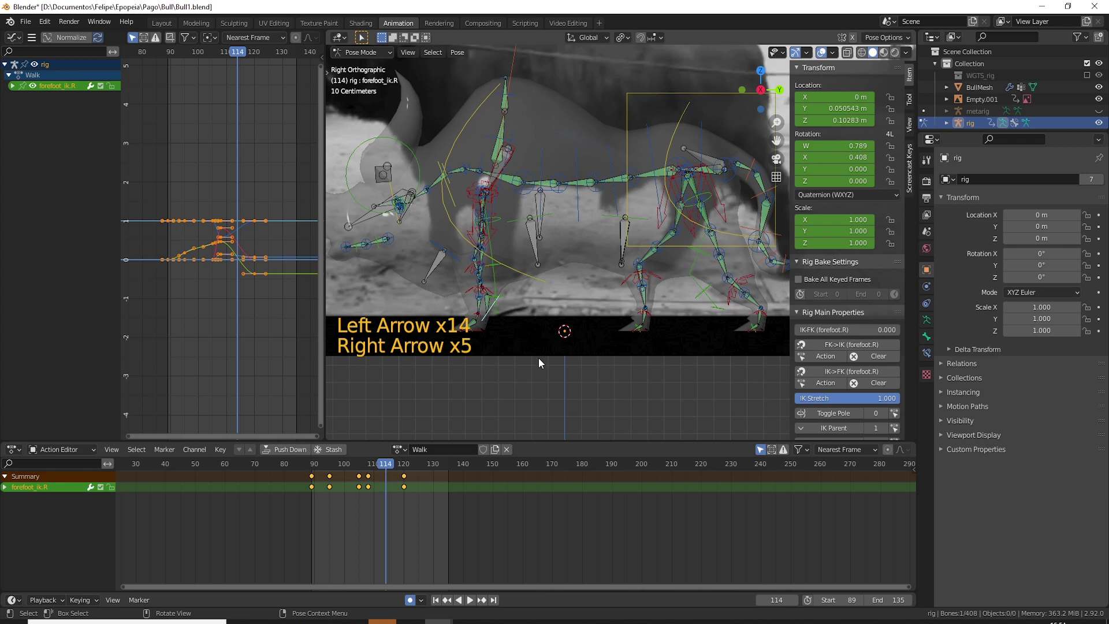
key("r")
key("g")
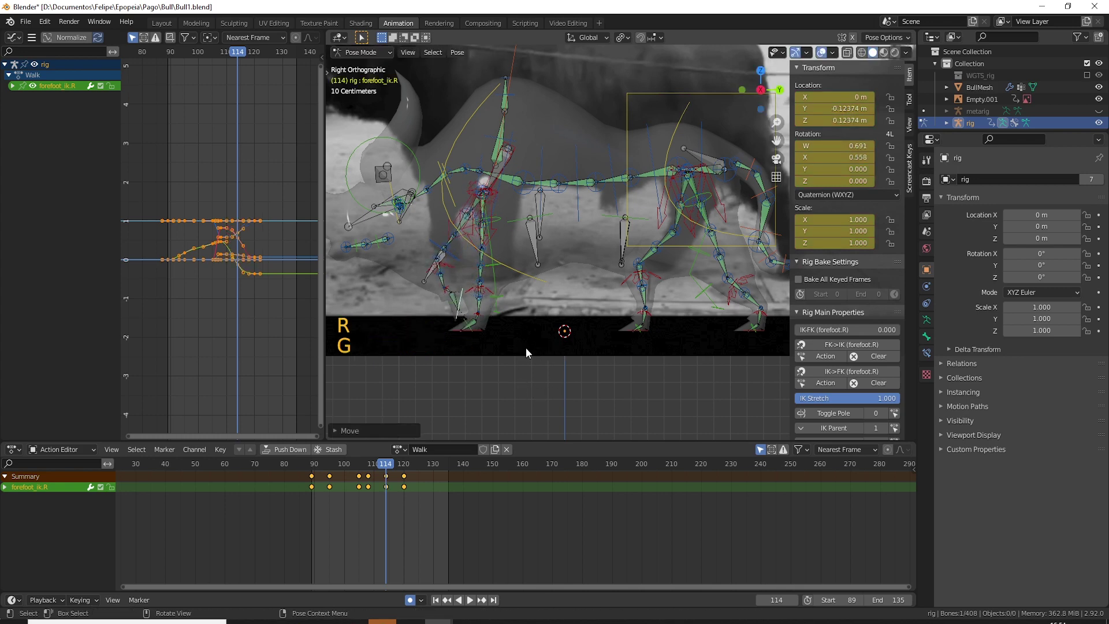
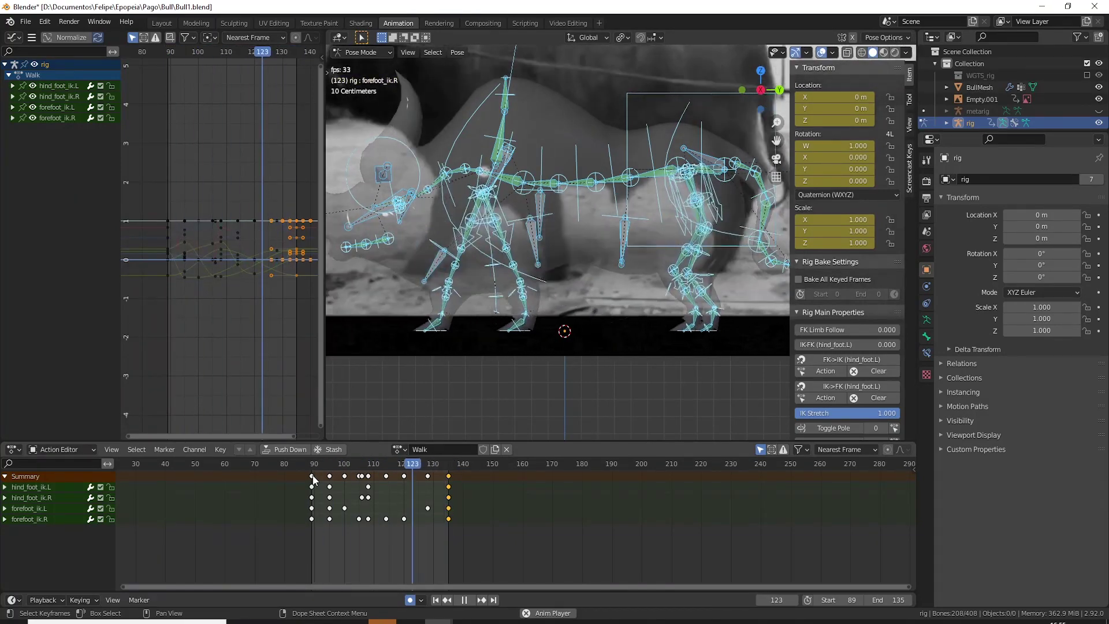
- Stop playback and select hind_foot_ik.L alone, bringing the hind leg into view
key("space")
left_click(428, 472)
left_click(758, 335)
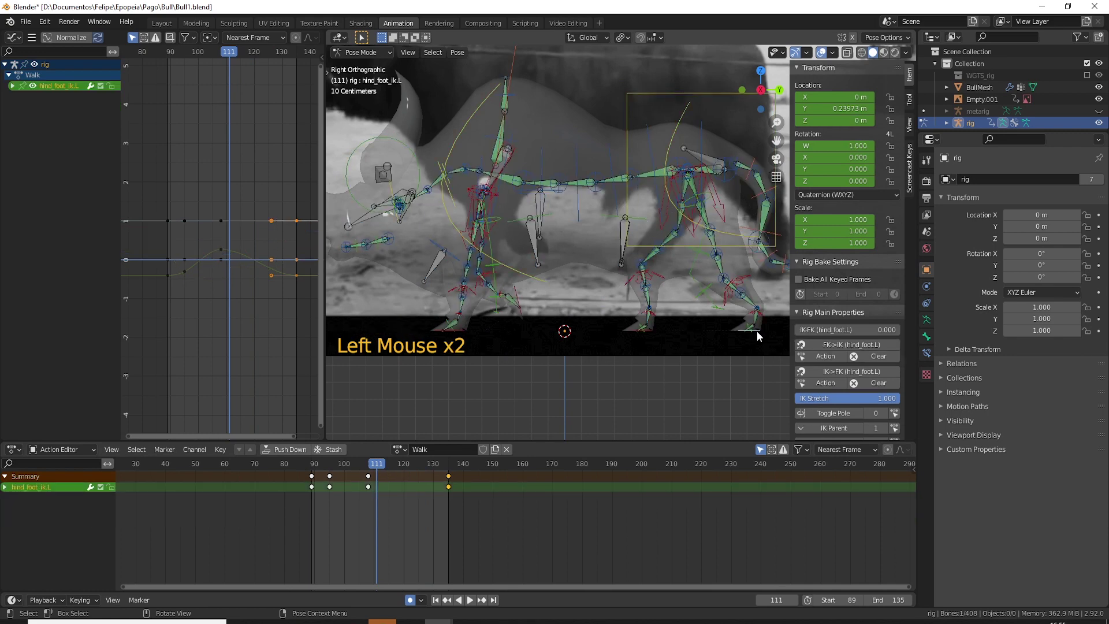
key("Left")
key("Right")
key("Right")
key("Right")
key("Left")
key("Left")
key("Left")
key("Right")
key("Right")
key("Right")
key("Right")
key("Left")
key("Left")
key("Left")
key("Right")
key("Right")
key("Right")
key("Right")
key("Right")
key("Right")
middle_click(753, 333)
- Move the left hind foot control along Y to a new keyed position at frame 114
key("Left")
key("Left")
key("Right")
key("Right")
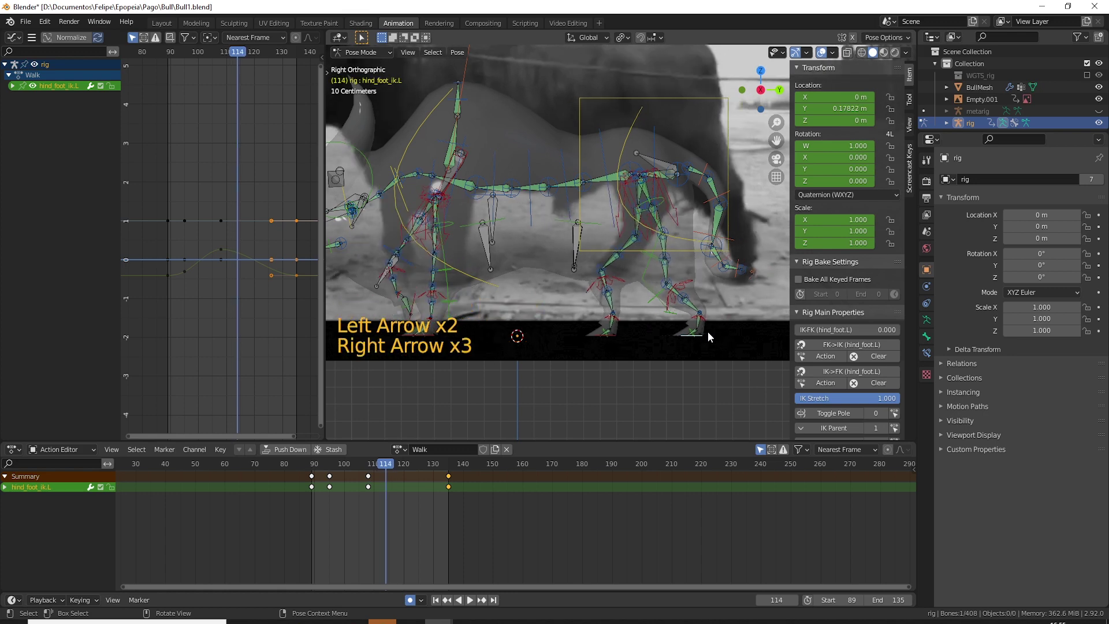
key("g")
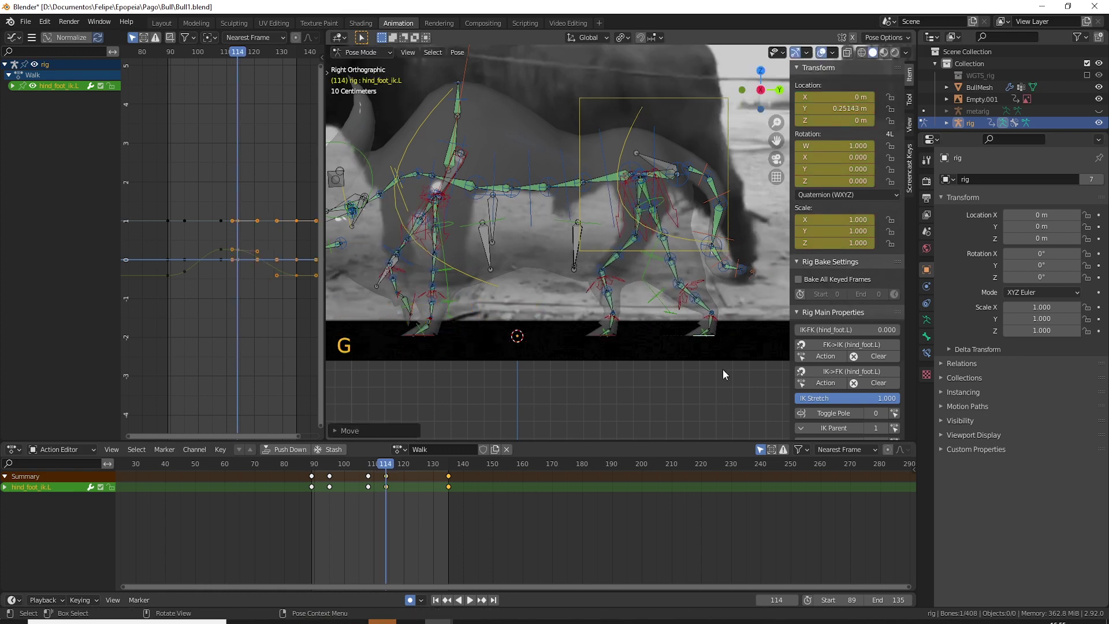
key("Right")
- Re-angle the left hind foot around frame 122 while scrubbing the walk forward to frame 135
key("Right")
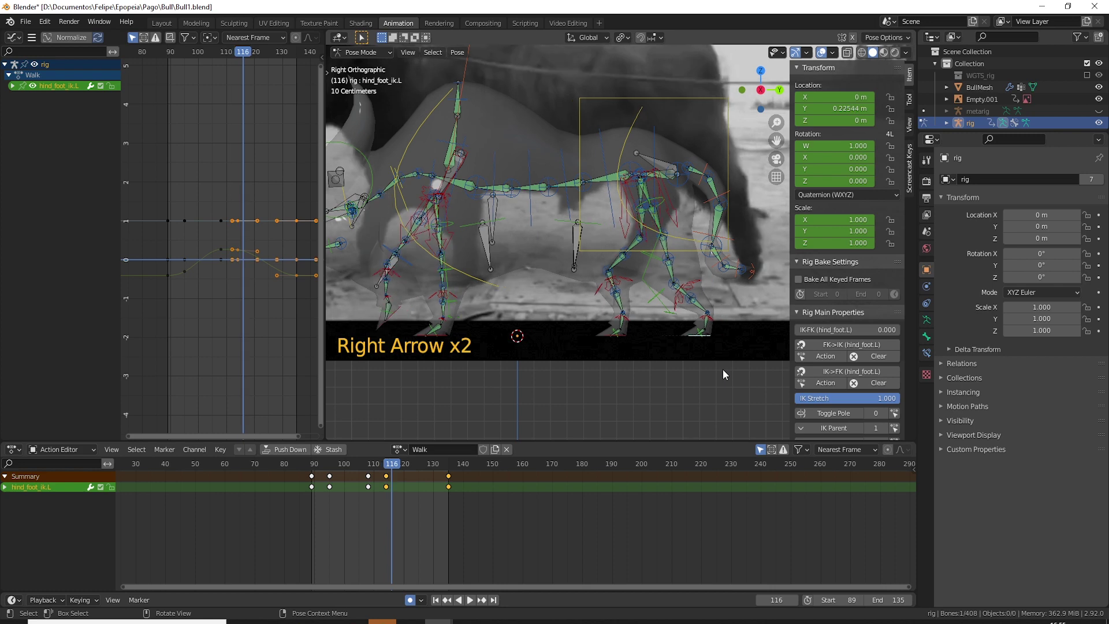
key("Right")
key("r")
key("g")
key("Left")
key("Left")
key("Left")
key("Right")
key("Right")
key("Right")
key("Right")
key("Right")
key("Right")
key("Right")
key("Right")
key("Right")
key("Right")
key("Right")
key("Left")
key("Left")
key("Left")
key("r")
key("Left")
key("Left")
key("Left")
key("Left")
key("Right")
key("Right")
key("Right")
key("Right")
key("Right")
key("Right")
key("Right")
key("Right")
key("Right")
key("Right")
key("Right")
key("Right")
key("Right")
key("Right")
key("Right")
key("Right")
key("Right")
key("Right")
key("Left")
key("Left")
key("Left")
key("Left")
key("Right")
key("Right")
key("Right")
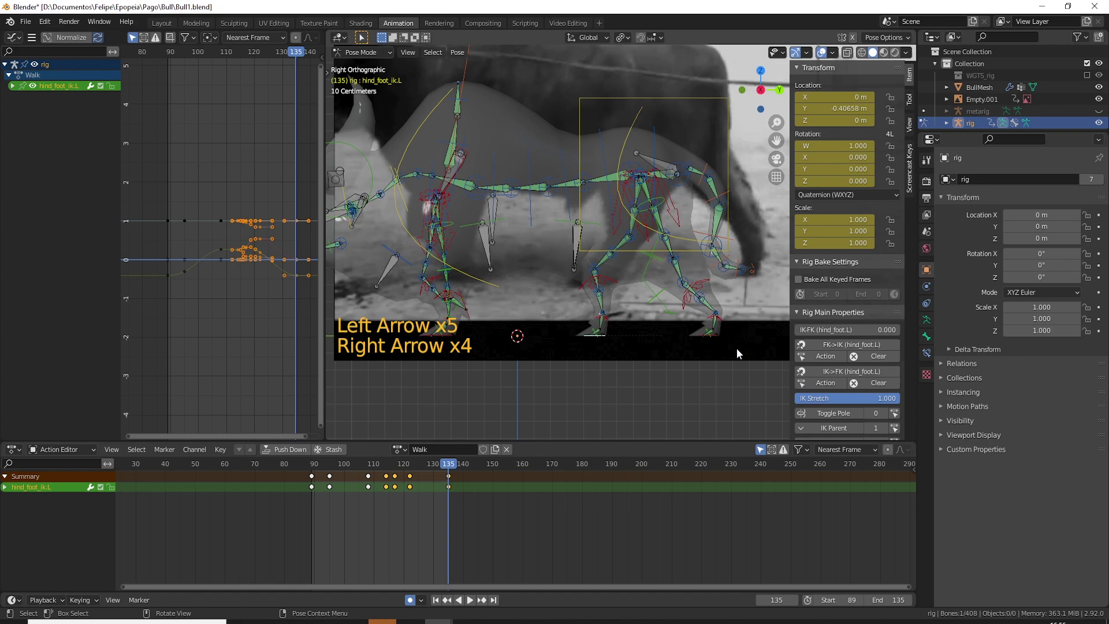
- Set the Timeline End frame to 134 and play the walk cycle back once
left_click(874, 608)
key("space")
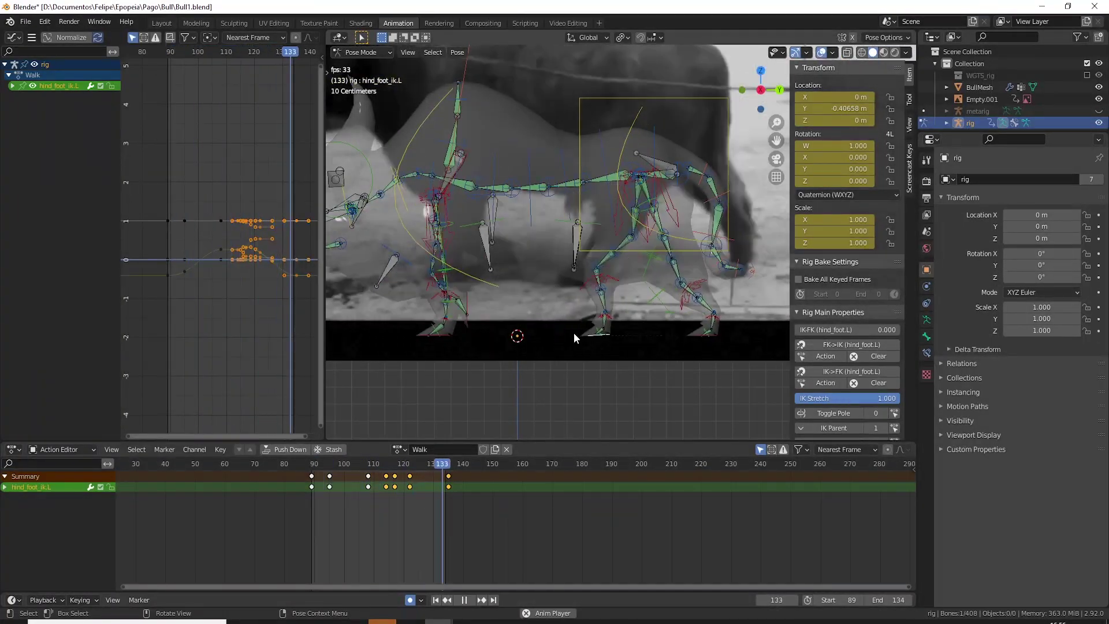
key("space")
left_click(392, 342)
key("Right")
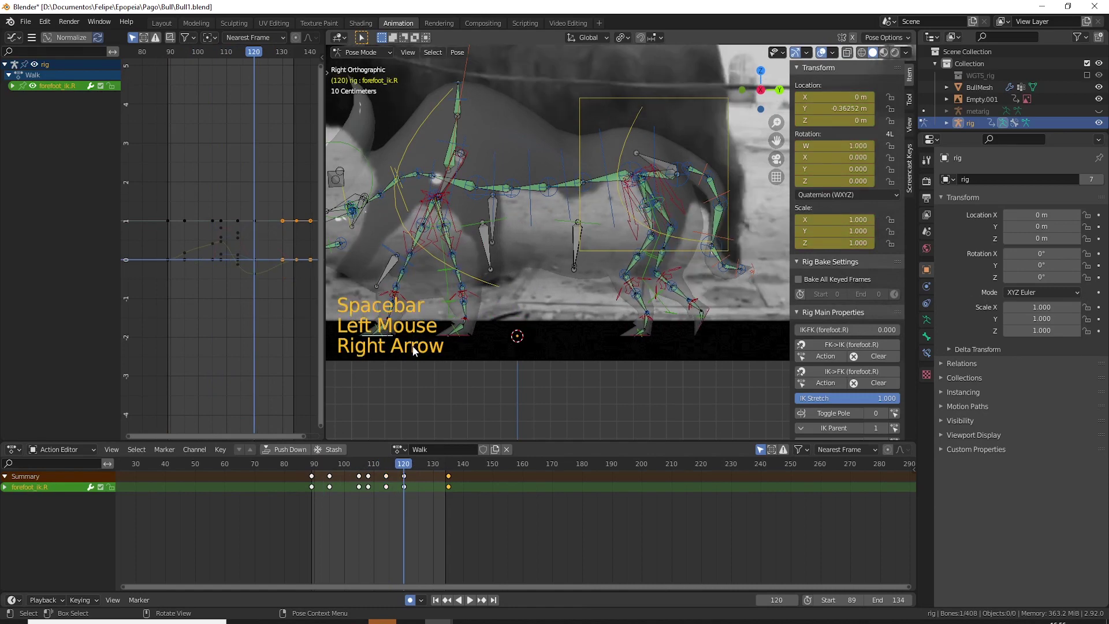
key("g")
key("space")
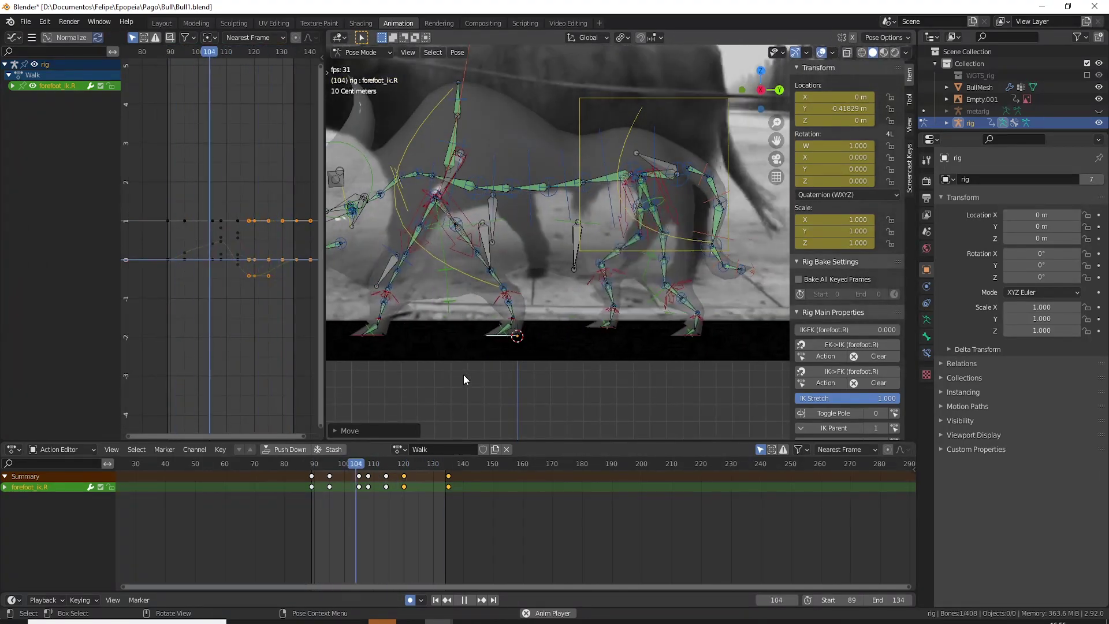
scroll("down", 3)
scroll("up", 3)
key("space")
middle_click(460, 329)
left_click(381, 469)
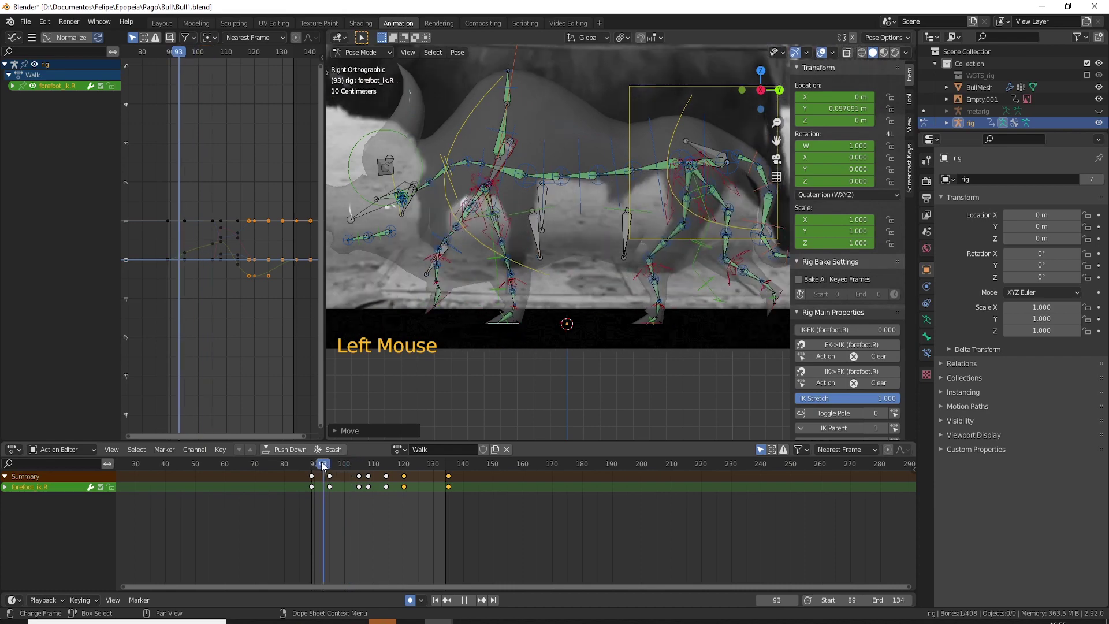
key("space")
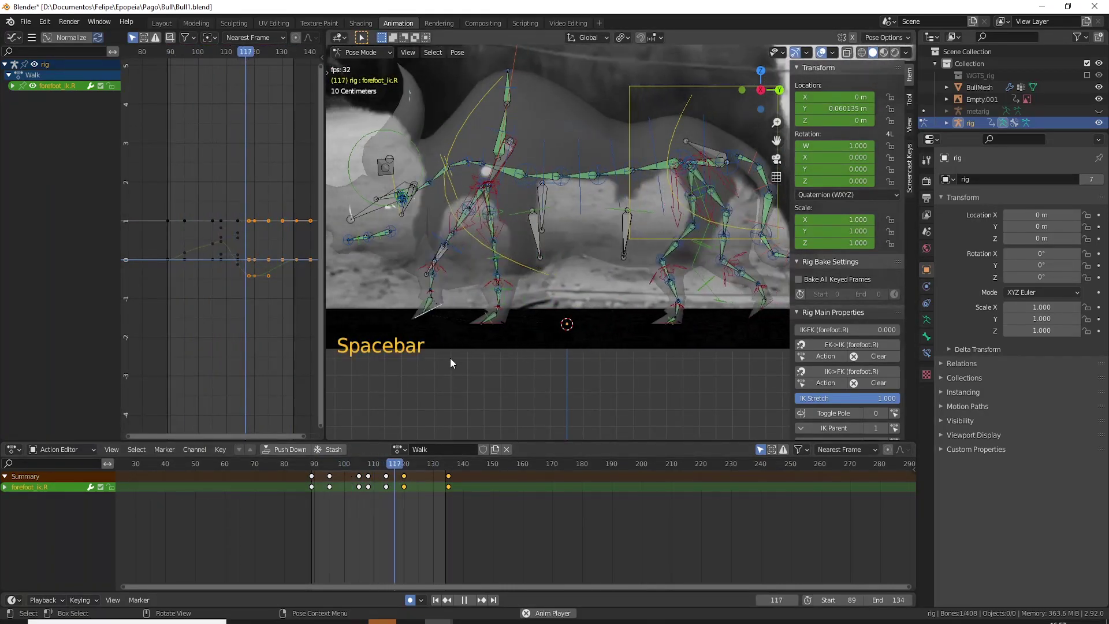
key("space")
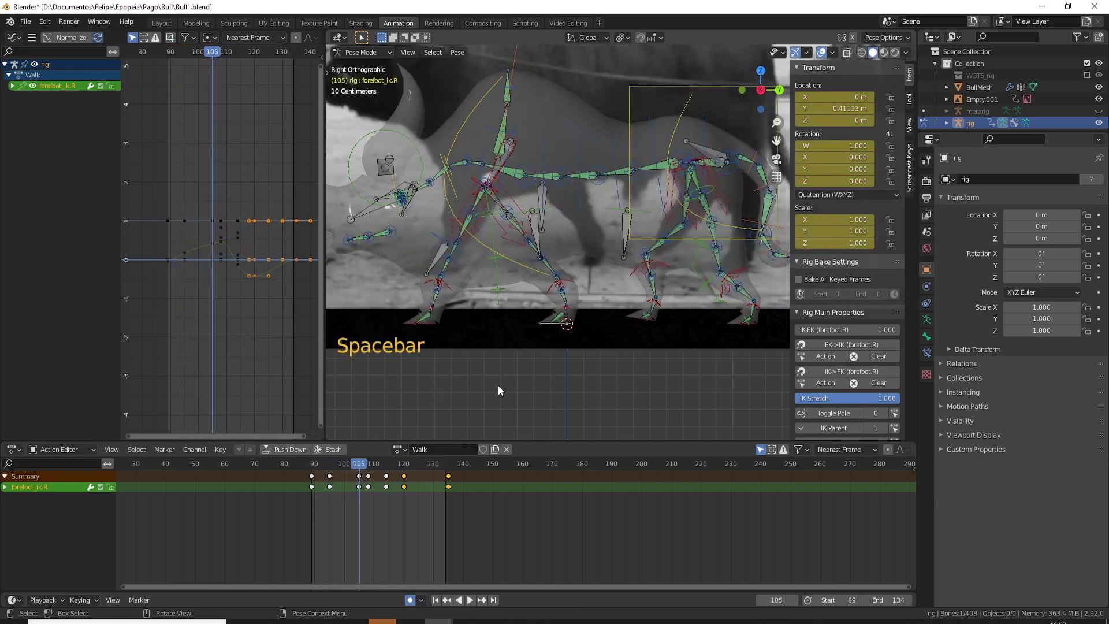
key("Left")
key("Left")
key("Left")
key("Left")
key("Right")
key("Right")
key("Right")
key("Right")
key("Right")
key("Right")
key("Right")
key("Right")
key("Right")
key("Right")
key("Right")
key("Left")
key("Left")
key("Left")
key("Left")
key("Left")
key("Left")
key("Left")
key("Left")
key("Left")
key("Left")
key("Left")
key("Left")
key("Left")
key("Left")
key("Left")
key("Left")
key("Left")
key("Left")
key("Right")
key("Right")
key("Right")
key("Right")
key("Right")
key("Right")
left_click(332, 483)
key("Delete")
key("Left")
key("Left")
key("Left")
key("Left")
key("Left")
key("Left")
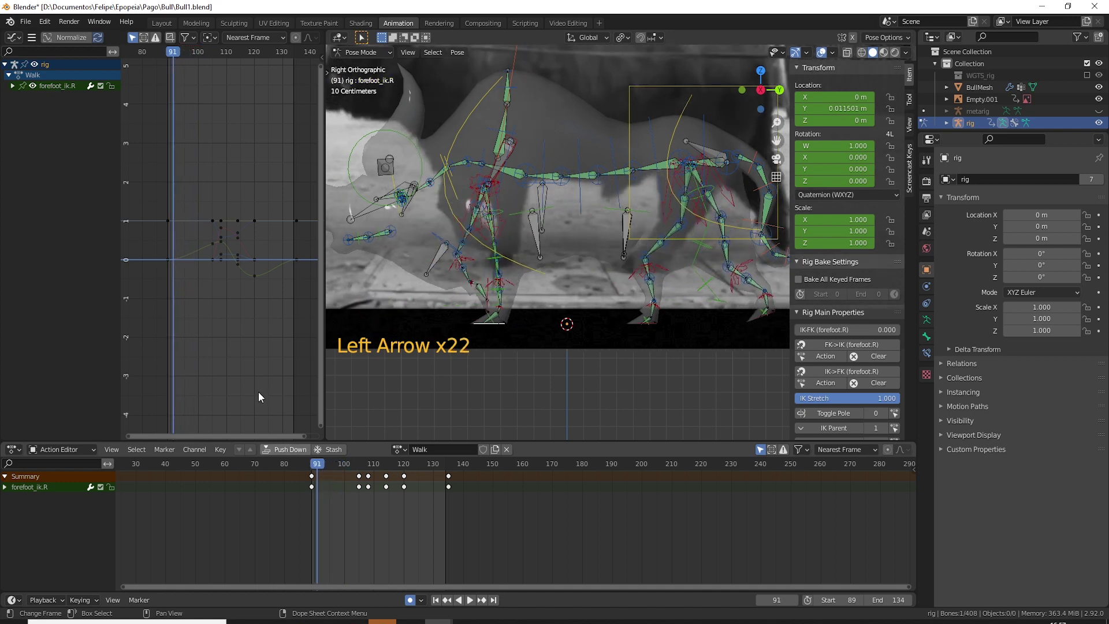
- Expand forefoot_ik.R's channels and isolate its Y Location curve, hiding the X, Z and other transforms
scroll("up", 3)
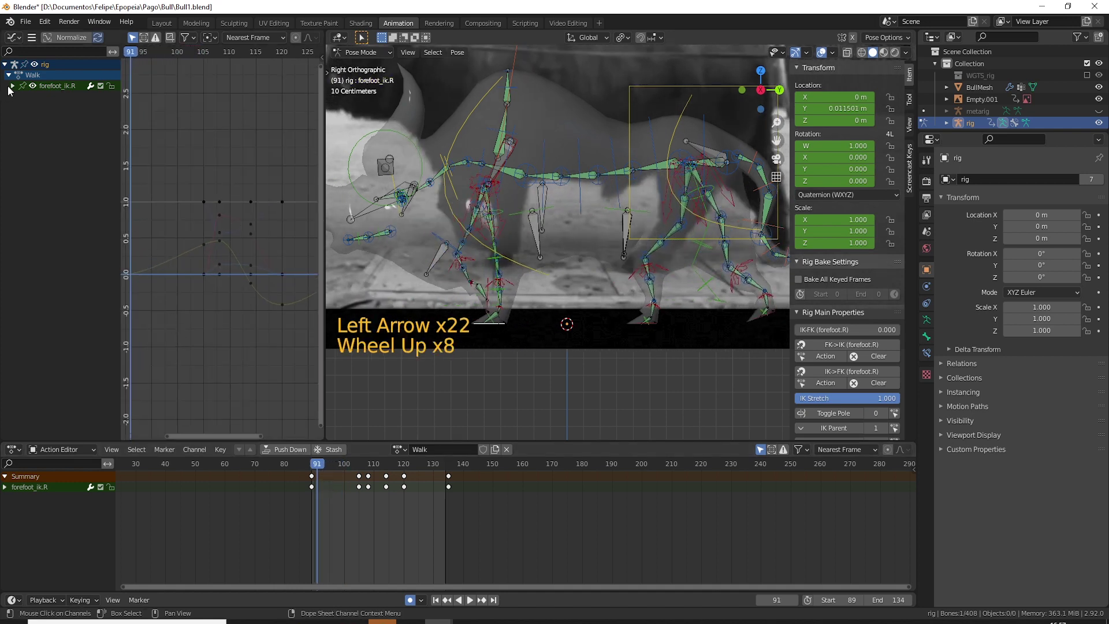
left_click(15, 90)
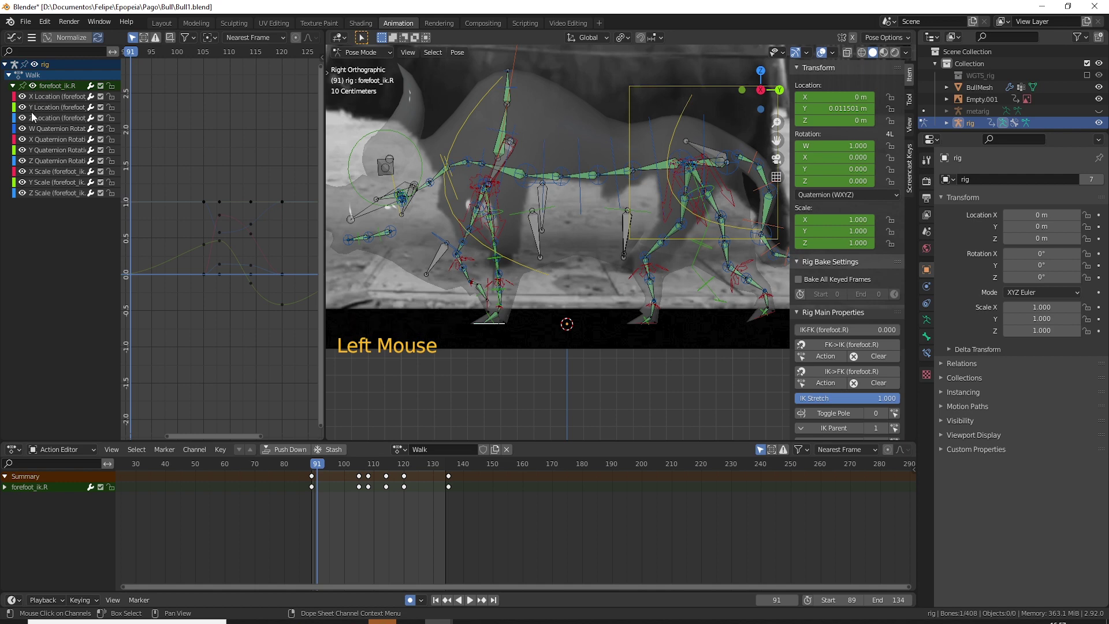
left_click(27, 122)
left_click(27, 101)
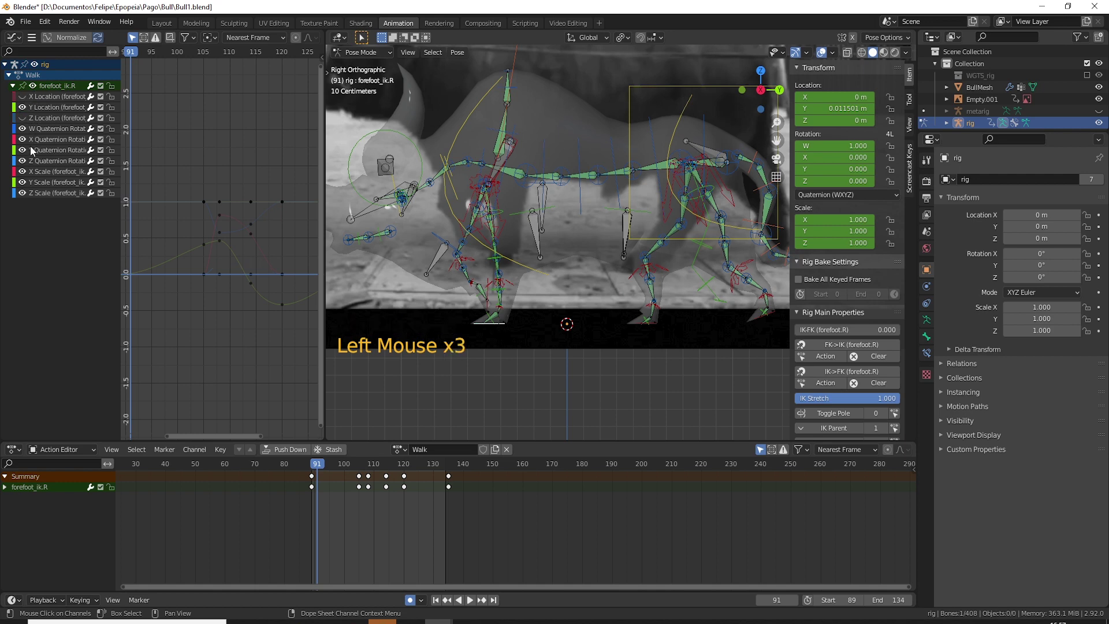
left_click(26, 141)
left_click(130, 278)
middle_click(158, 270)
left_click(191, 274)
left_click(181, 272)
left_click(258, 236)
- Adjust the right forefoot's forward-position keys on the Y curve, undoing missteps, and play back to check
right_click(260, 241)
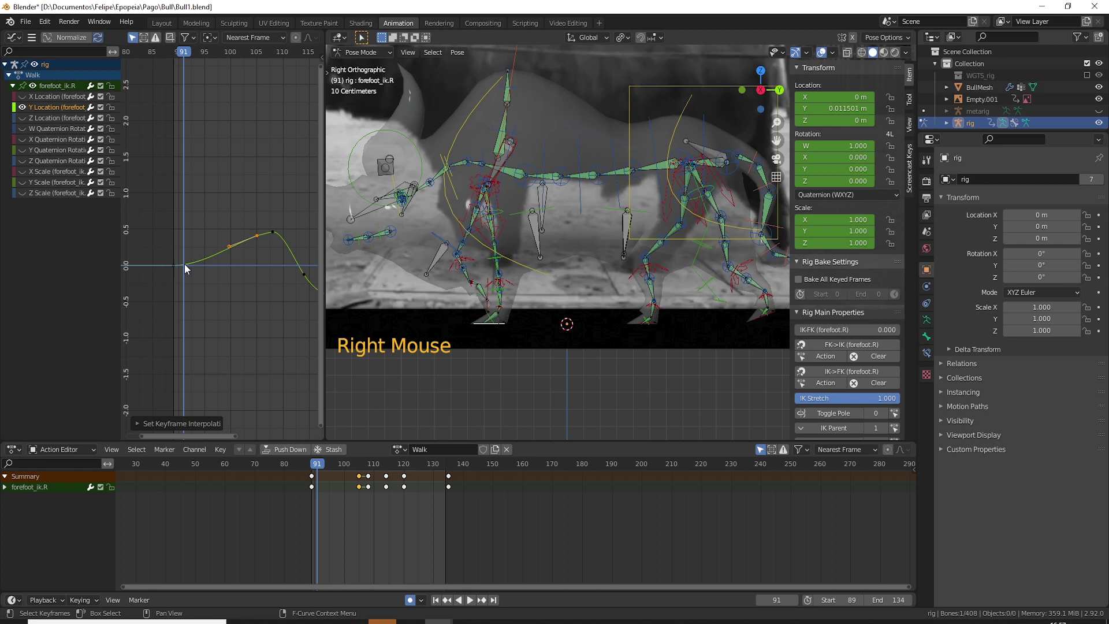
left_click(186, 270)
right_click(179, 271)
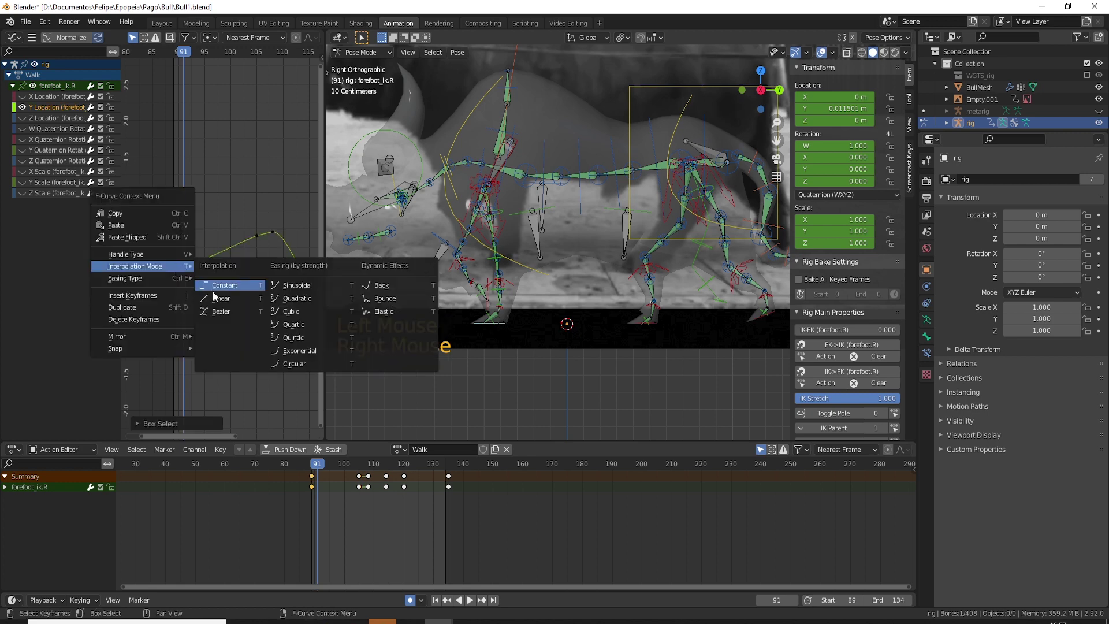
scroll("up", 3)
key("ctrl+z")
key("ctrl+z")
key("ctrl+z")
key("ctrl+z")
left_click(160, 272)
right_click(159, 286)
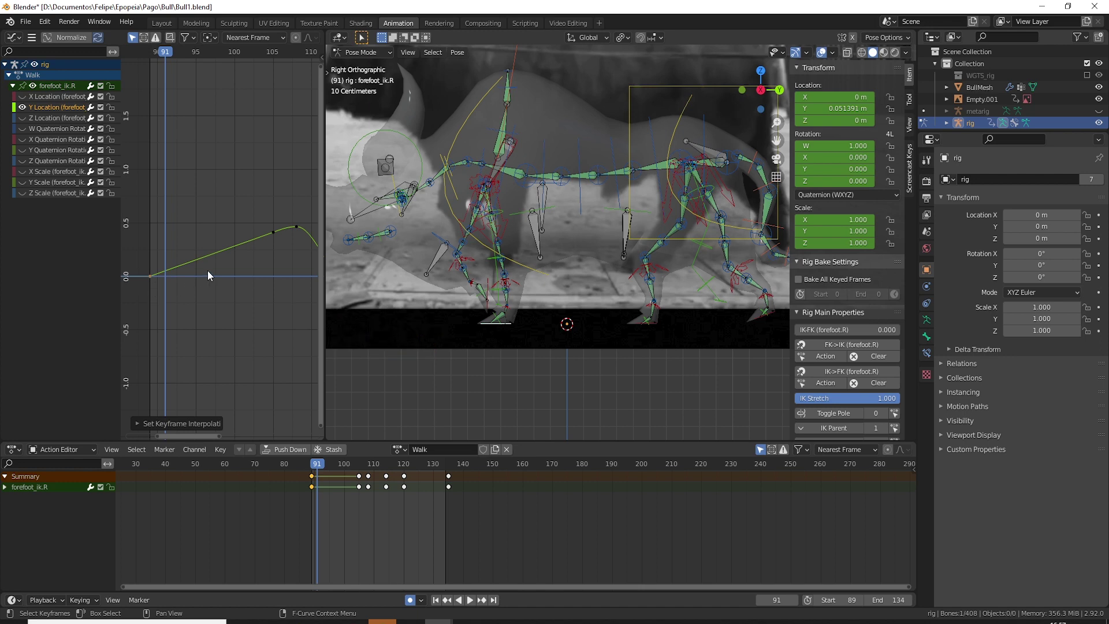
left_click(323, 469)
key("space")
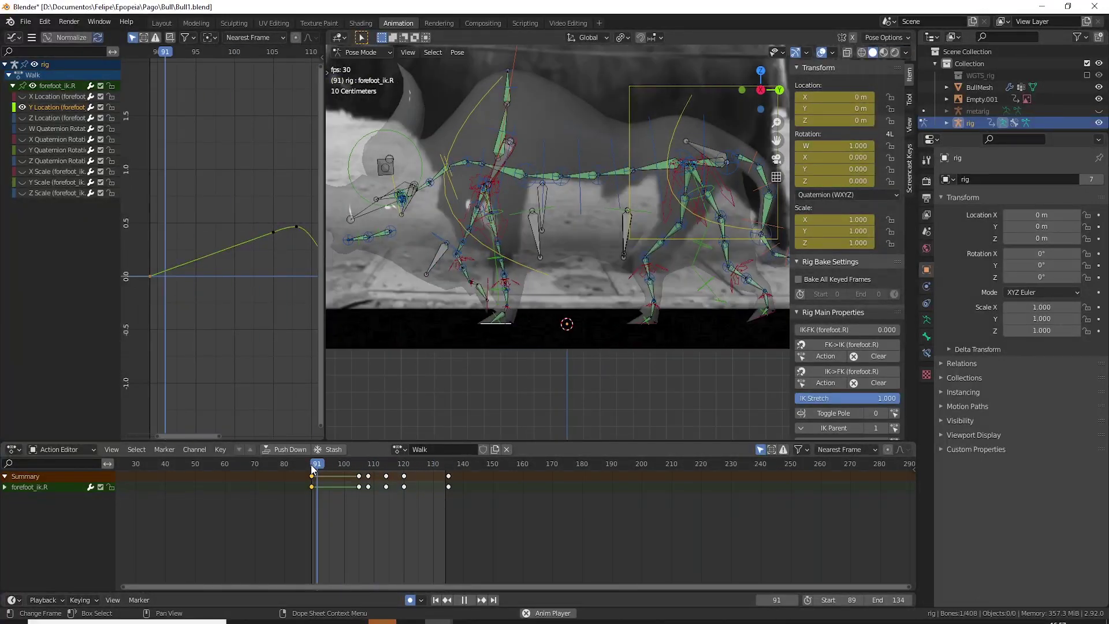
key("space")
- Rework the right forefoot keys around frame 120 and replay the walk to verify
left_click(371, 472)
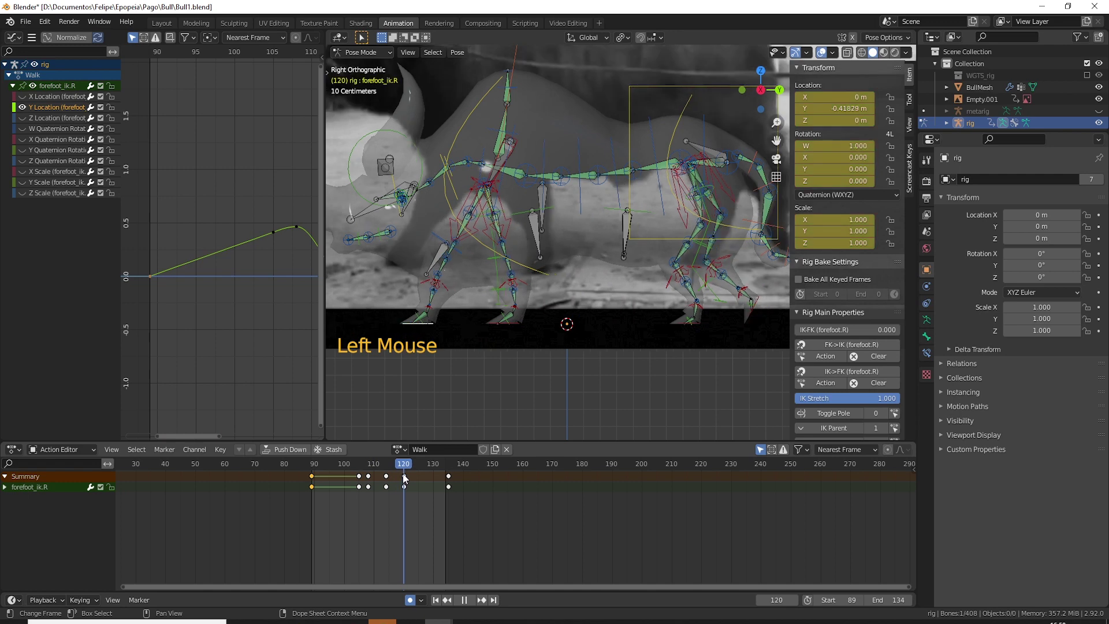
left_click(409, 486)
scroll("down", 3)
scroll("down", 3)
middle_click(260, 307)
scroll("up", 3)
left_click(208, 288)
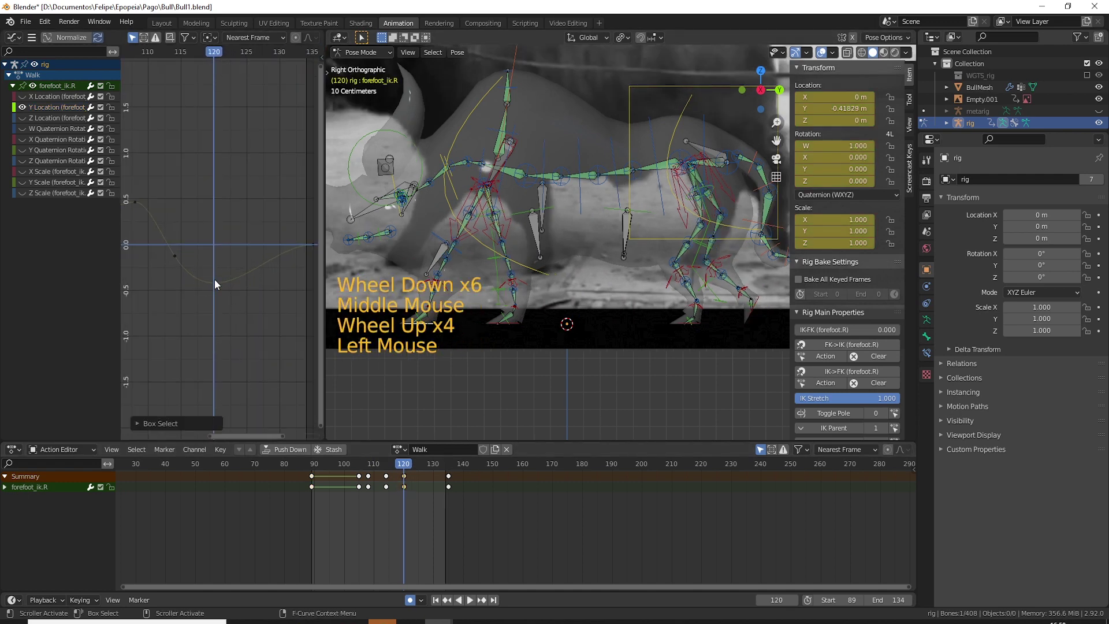
left_click(219, 286)
right_click(223, 289)
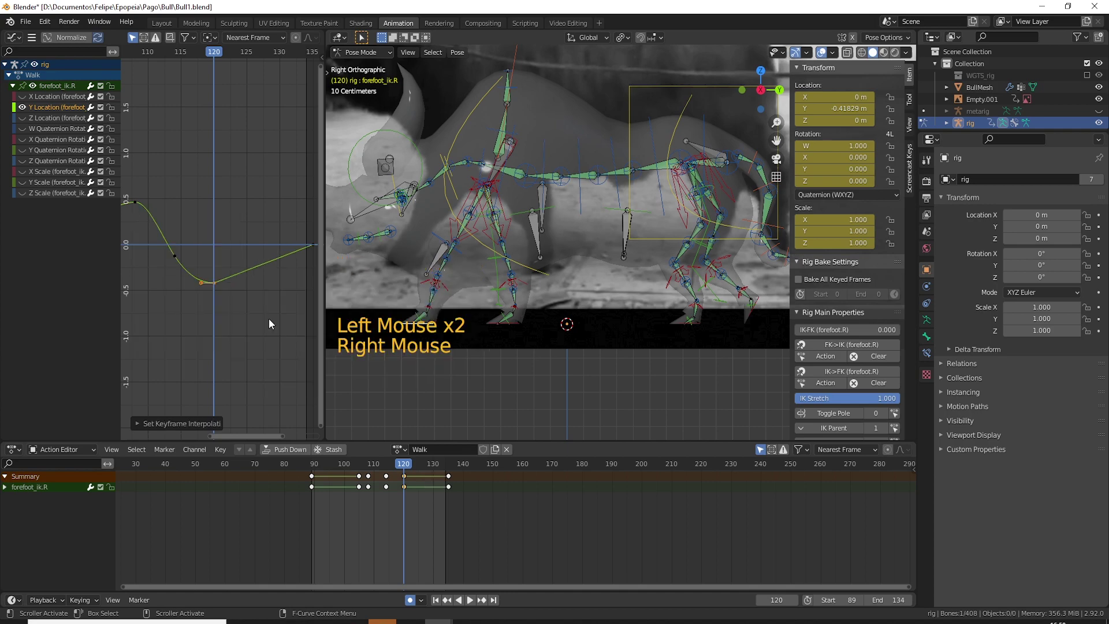
key("space")
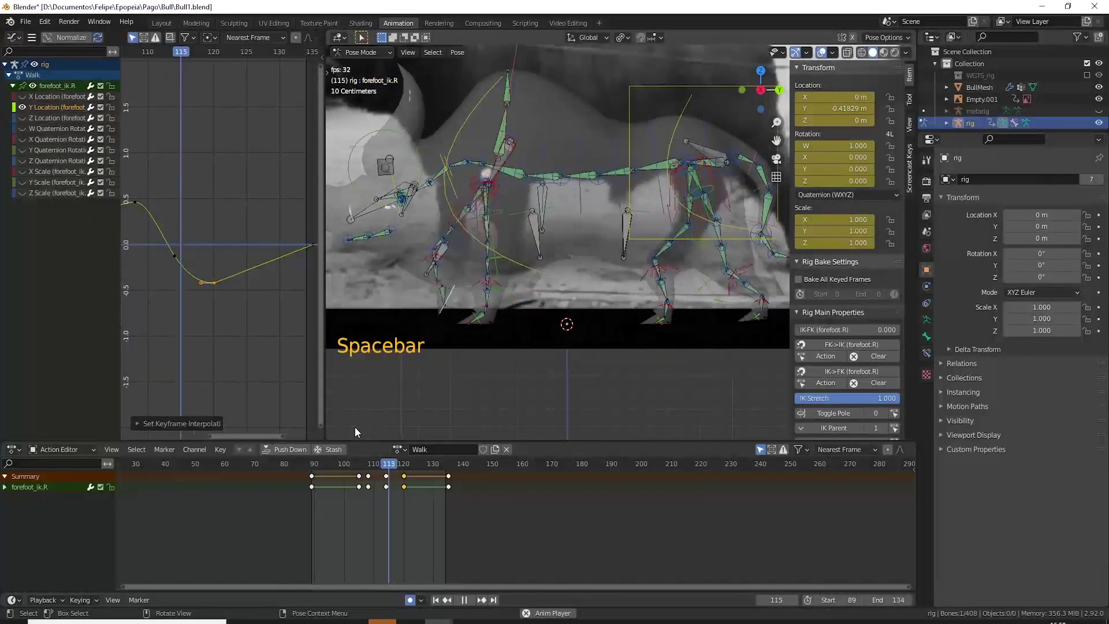
key("space")
- Switch to the left forefoot IK control, edit its keys between frames 102 and 130, and replay
left_click(456, 329)
left_click(373, 467)
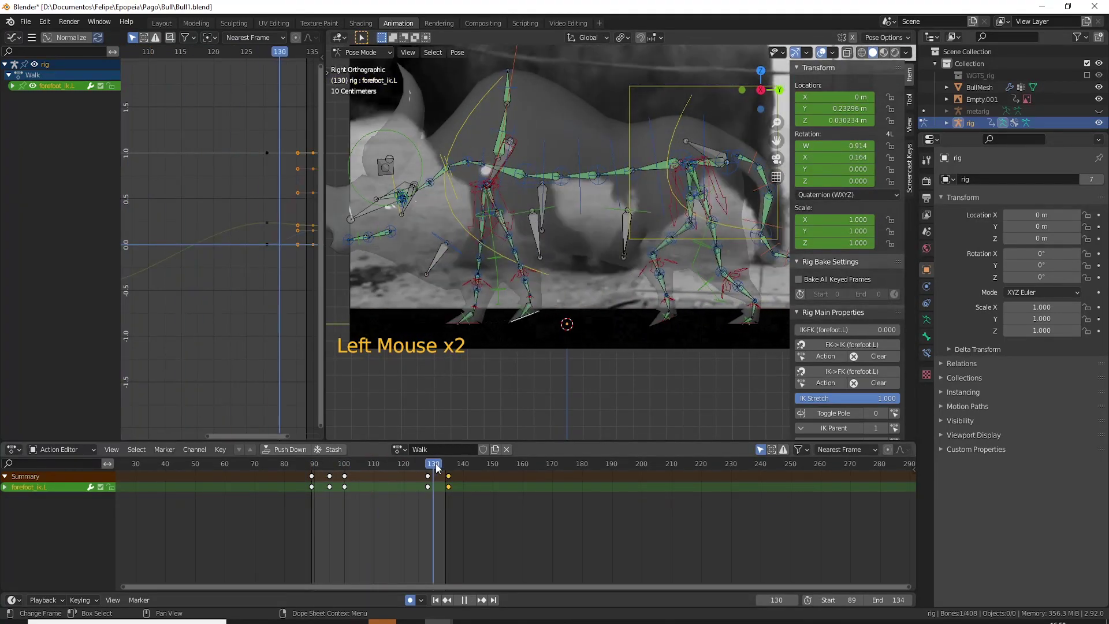
left_click(433, 468)
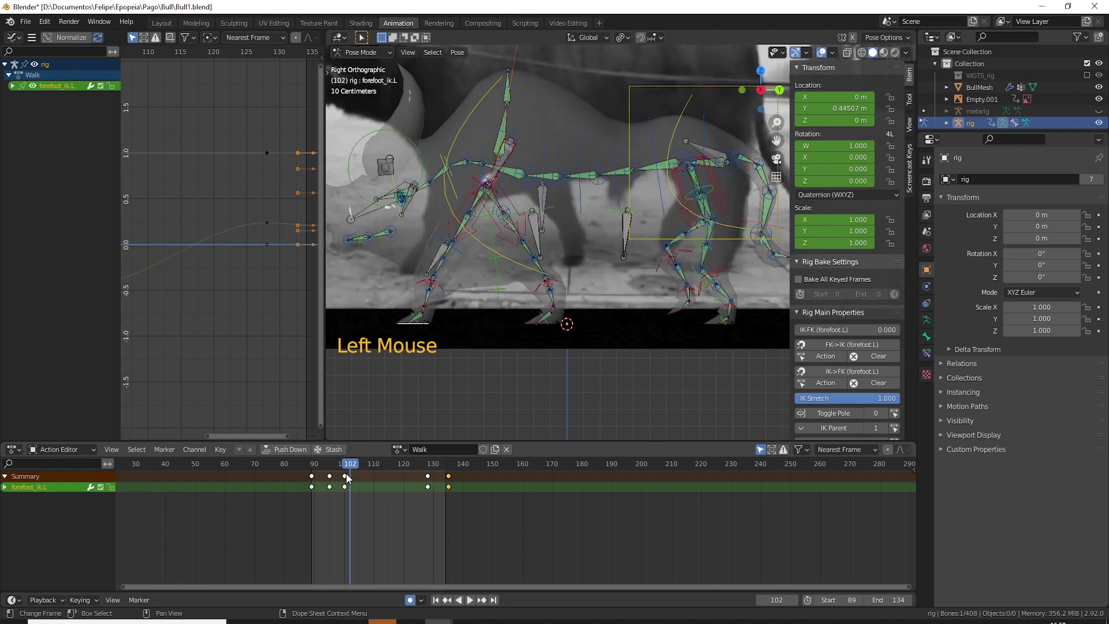
left_click(348, 479)
middle_click(183, 286)
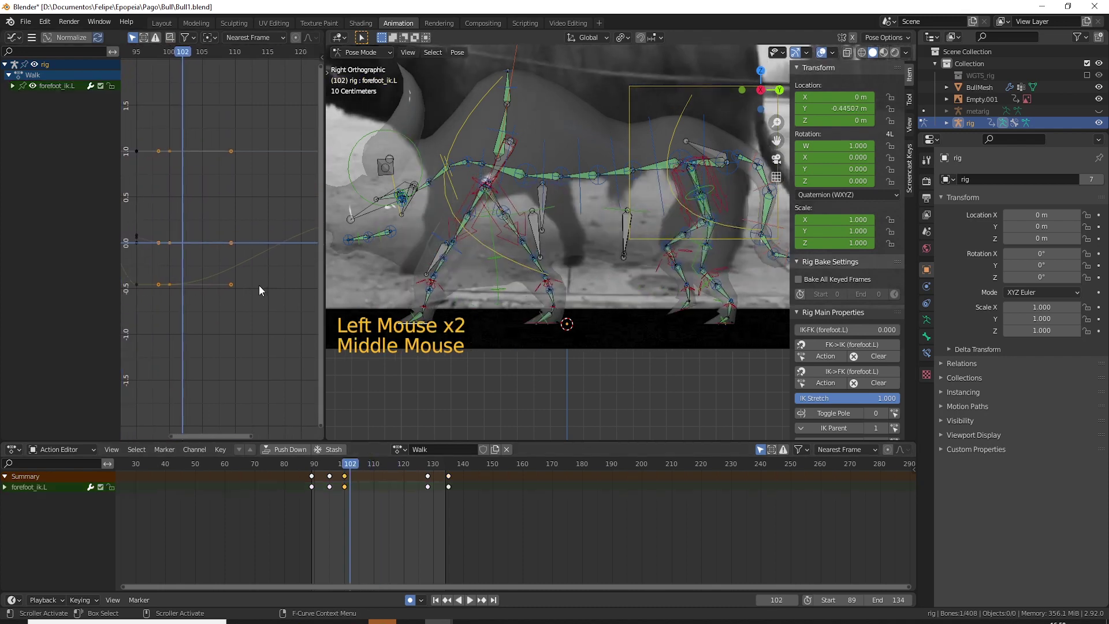
middle_click(211, 286)
left_click(237, 319)
left_click(235, 305)
right_click(226, 287)
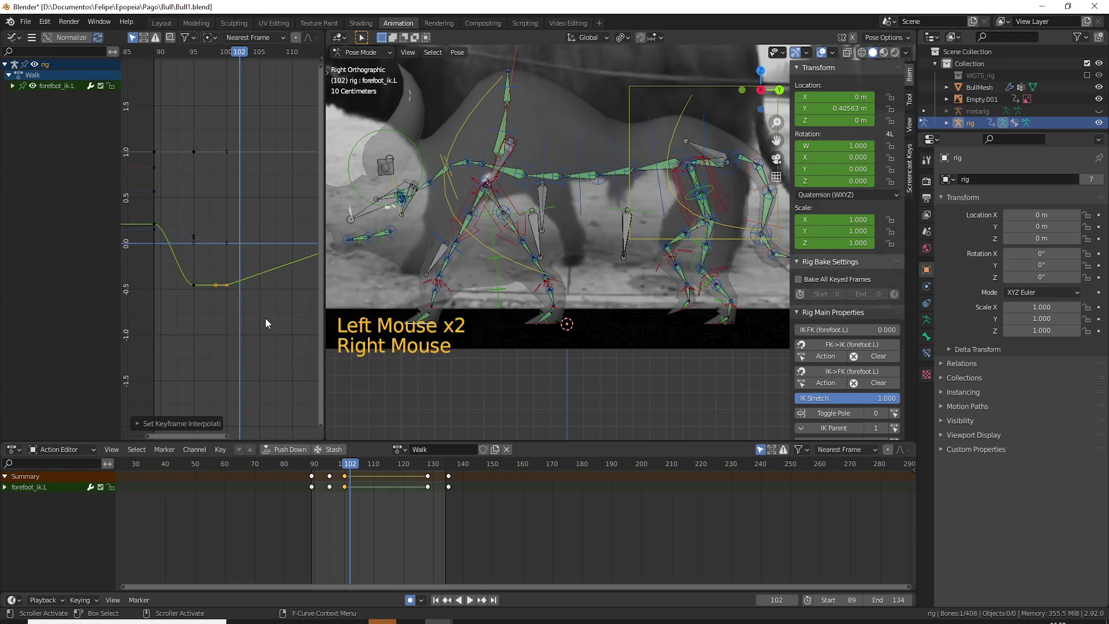
middle_click(264, 331)
left_click(346, 467)
key("space")
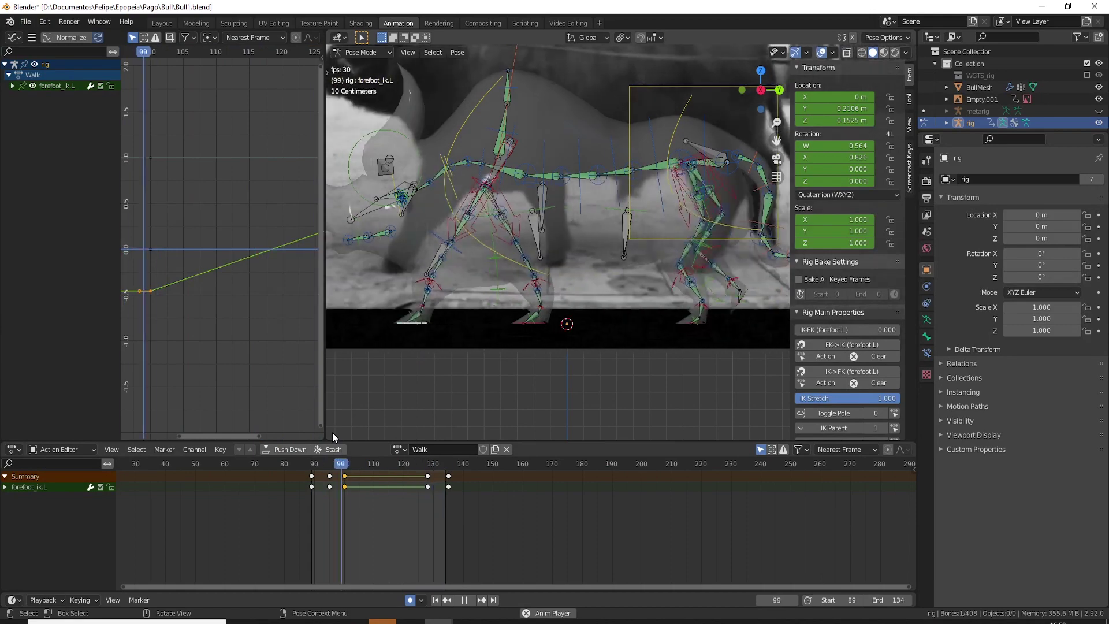
key("space")
- Select the right hind foot IK control and edit a pair of its curve keys
left_click(725, 329)
left_click(428, 471)
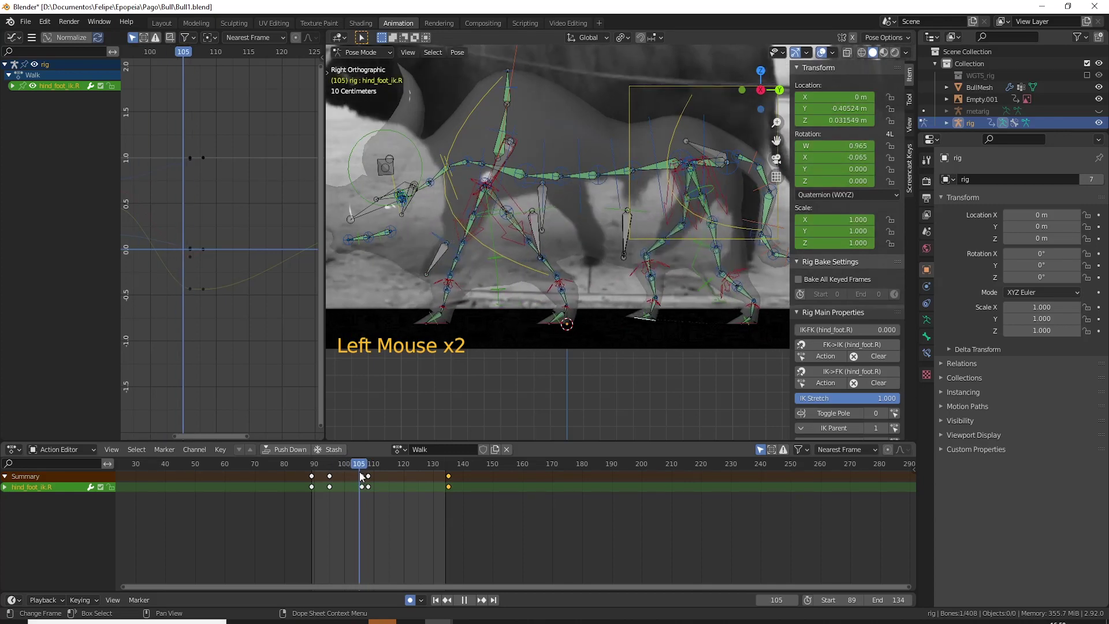
left_click(373, 480)
left_click(211, 312)
left_click(222, 313)
right_click(209, 293)
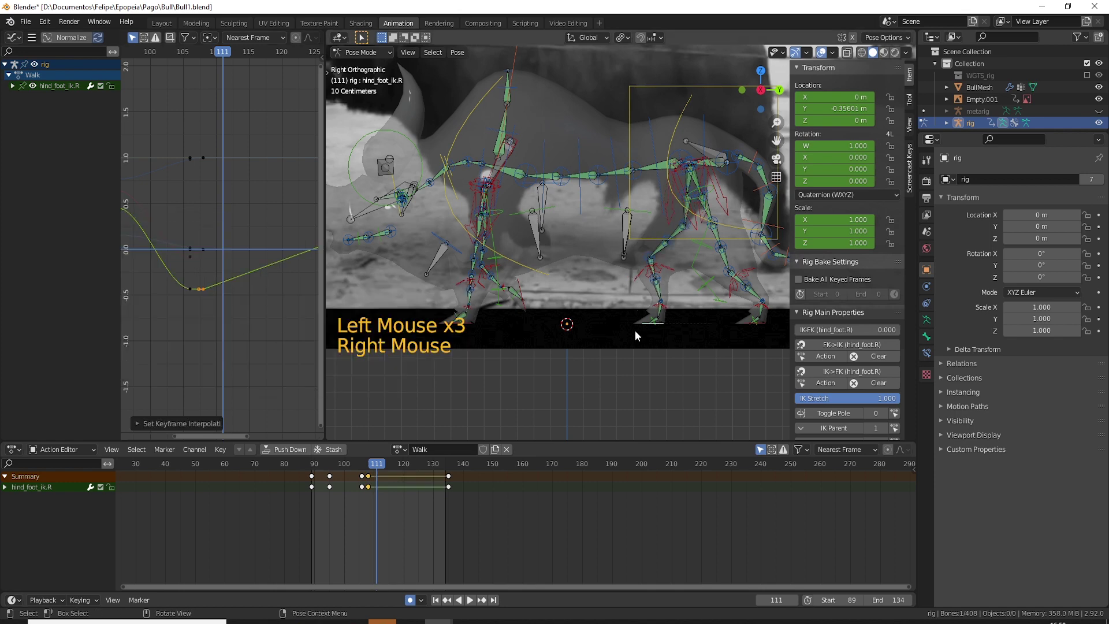
left_click(761, 329)
- Select the left hind foot control, delete a stray key, scrub through its frames and start playback
left_click(380, 469)
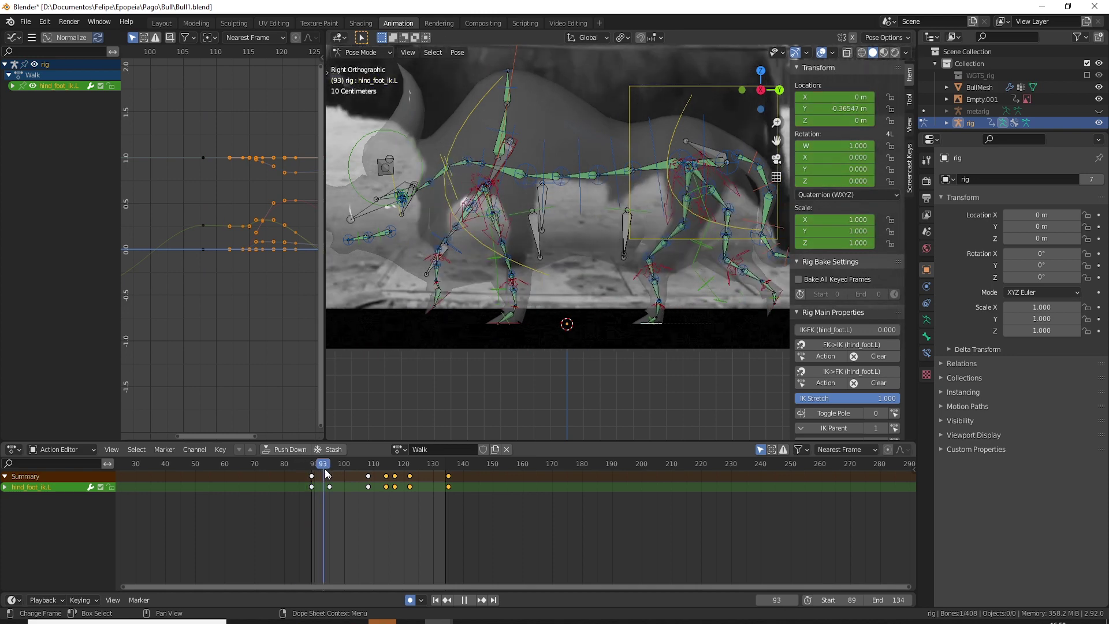
left_click(335, 480)
key("Delete")
left_click(358, 469)
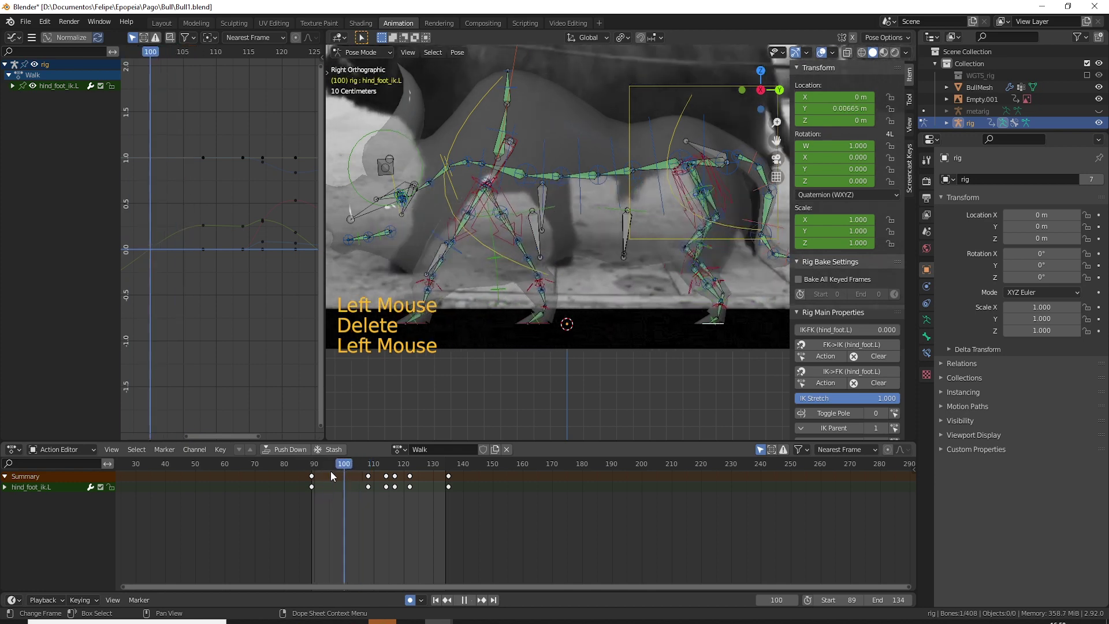
left_click(316, 480)
middle_click(219, 314)
middle_click(184, 308)
left_click(196, 303)
right_click(185, 294)
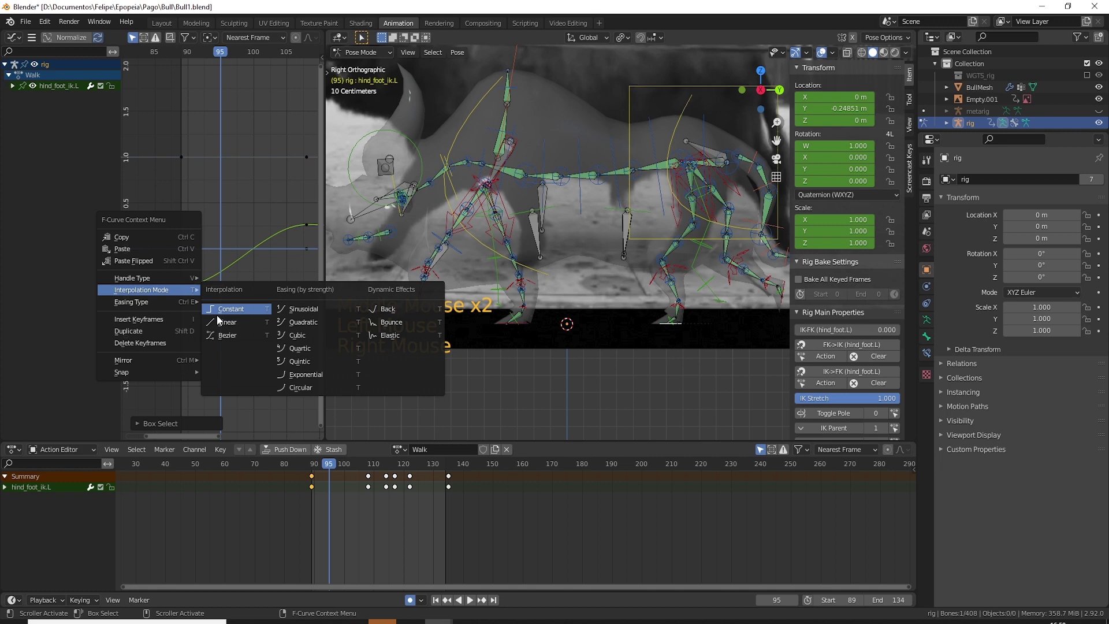
left_click(345, 466)
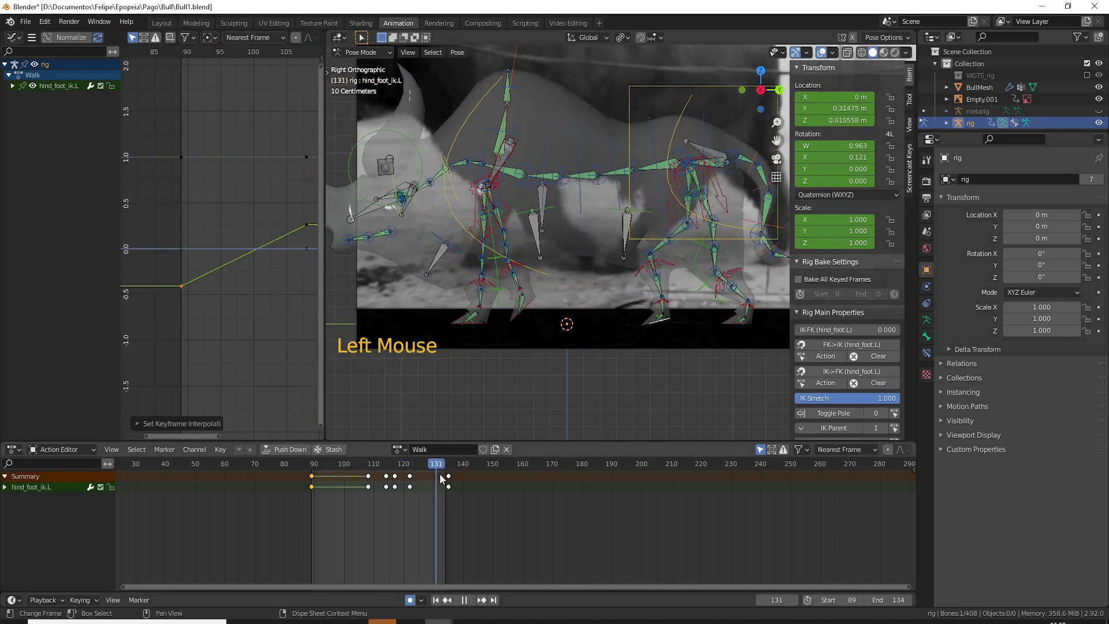
key("space")
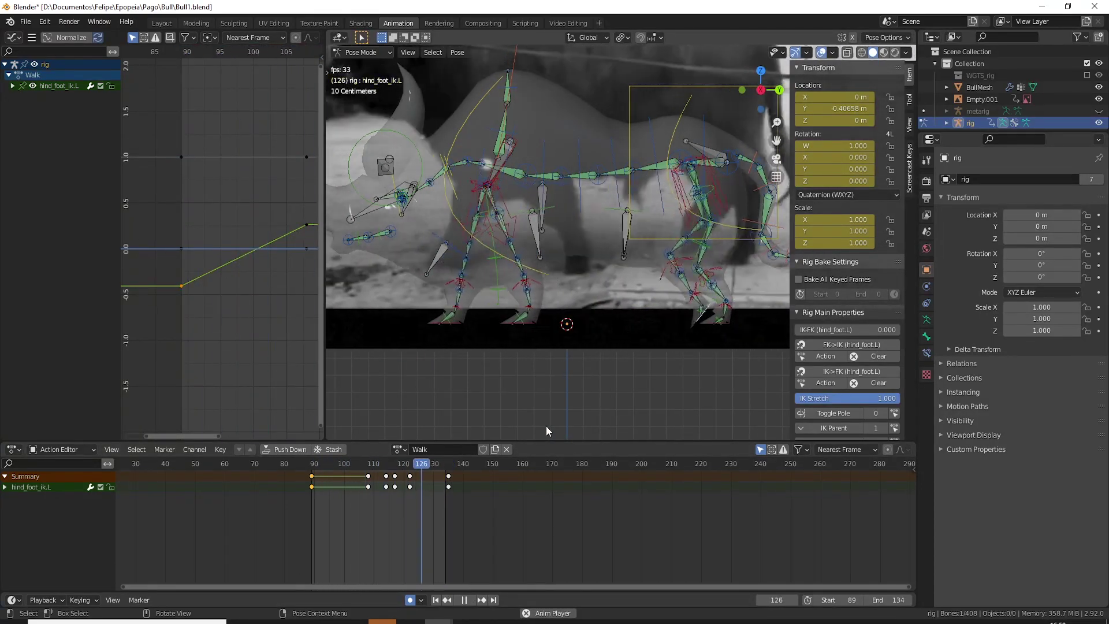
scroll("down", 3)
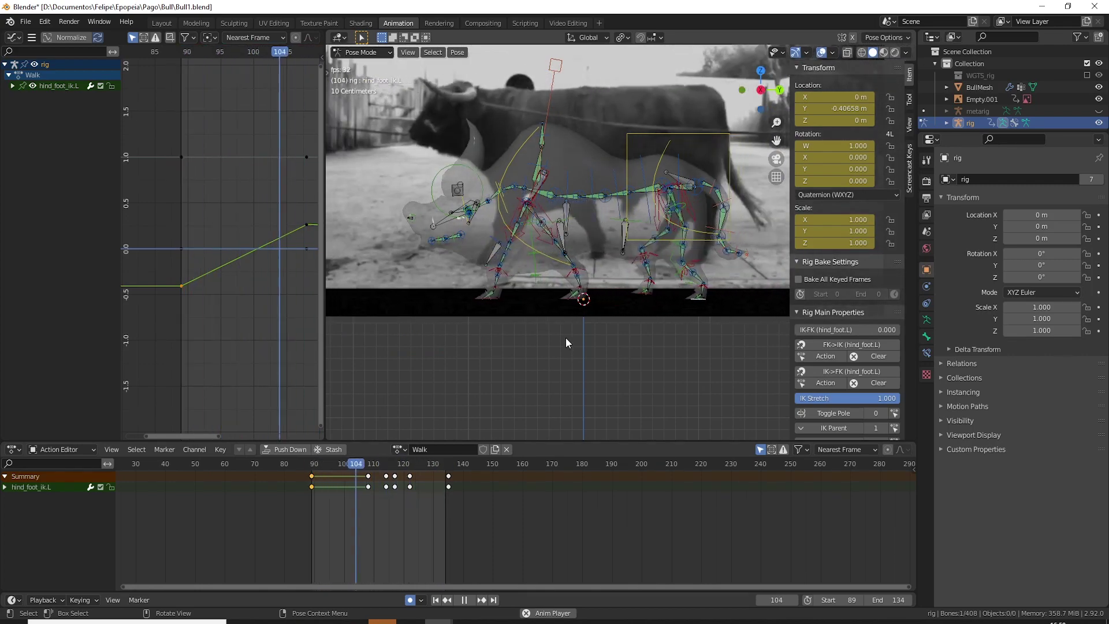
key("space")
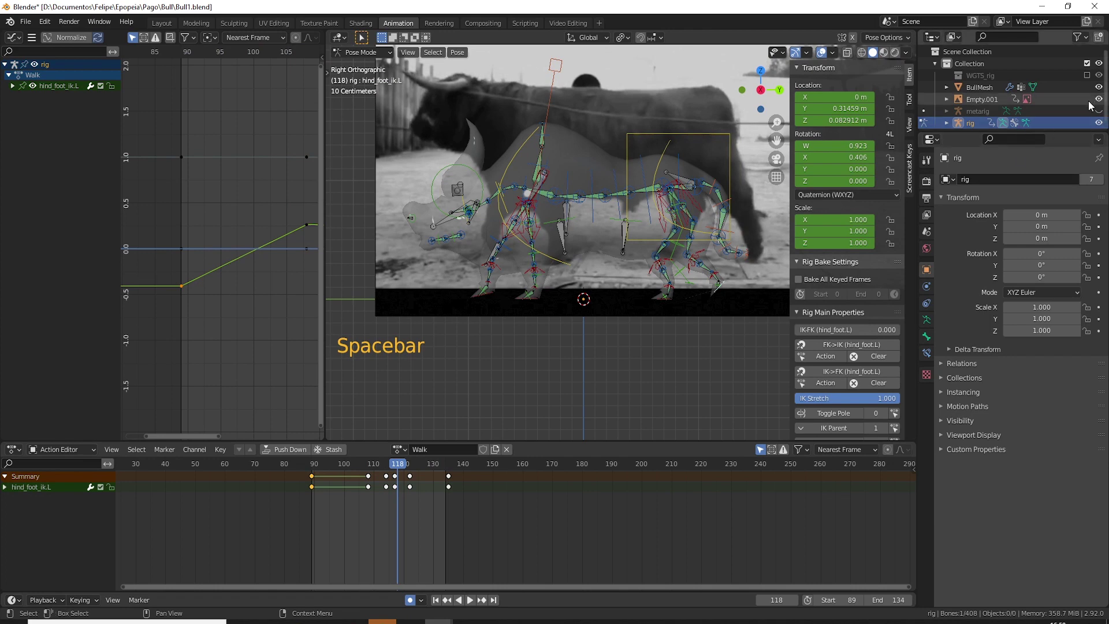
left_click(1105, 102)
scroll("down", 3)
middle_click(538, 167)
middle_click(594, 225)
middle_click(535, 255)
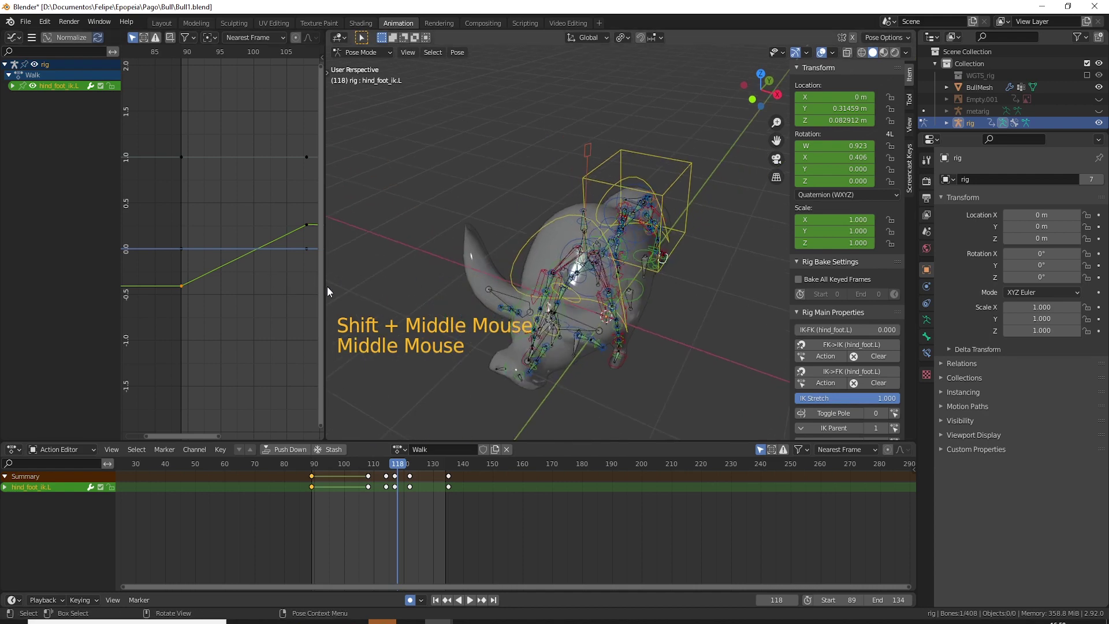
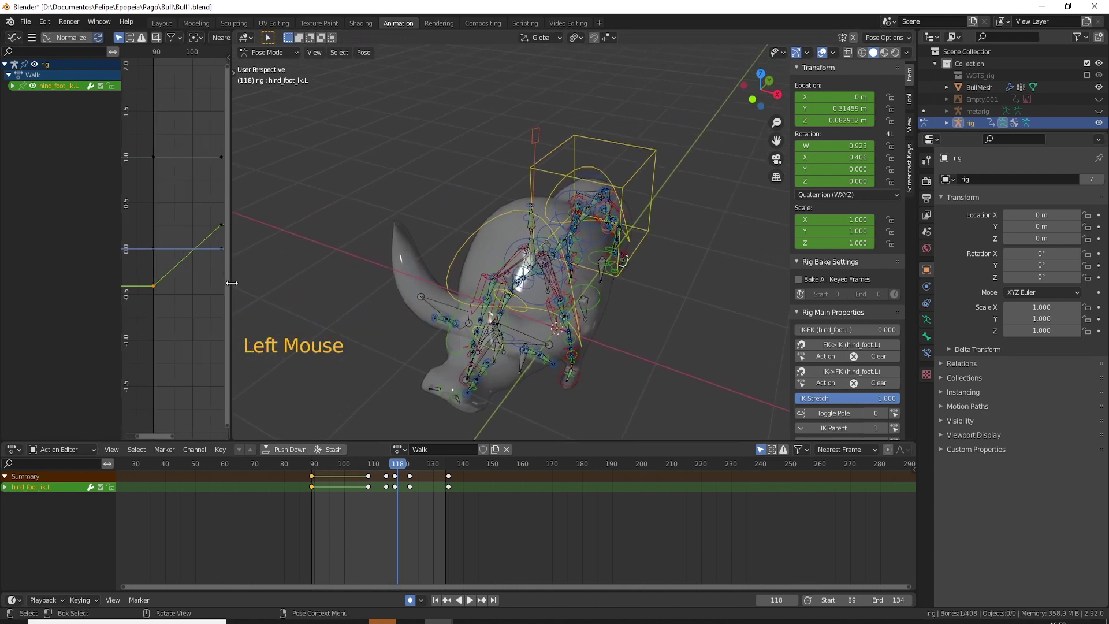
scroll("down", 3)
middle_click(616, 313)
scroll("up", 3)
key("space")
middle_click(537, 323)
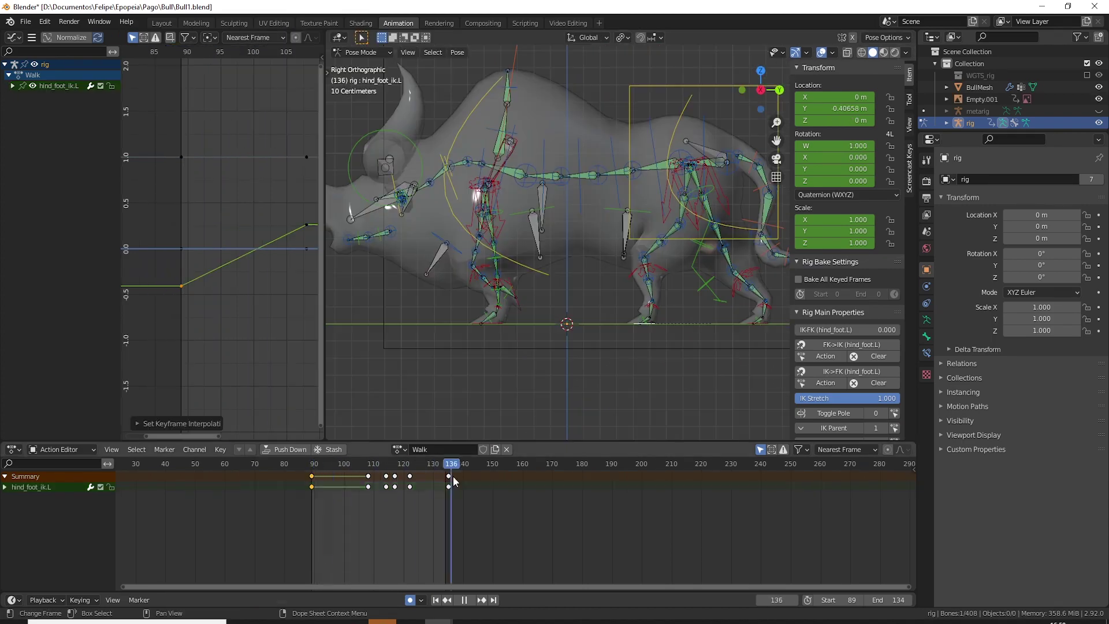
key("space")
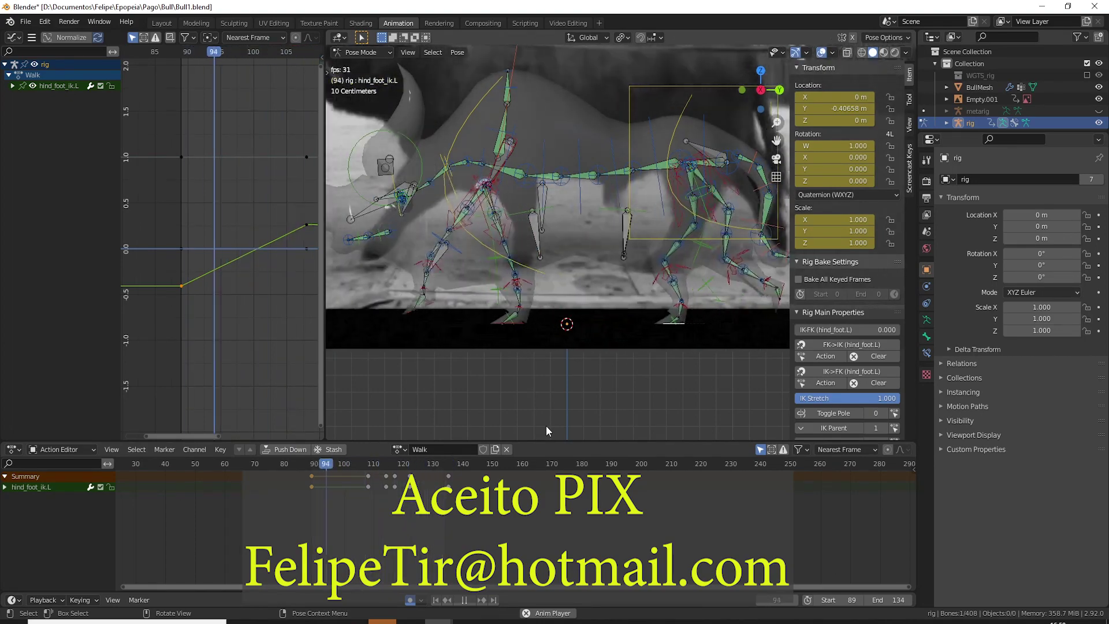
scroll("down", 3)
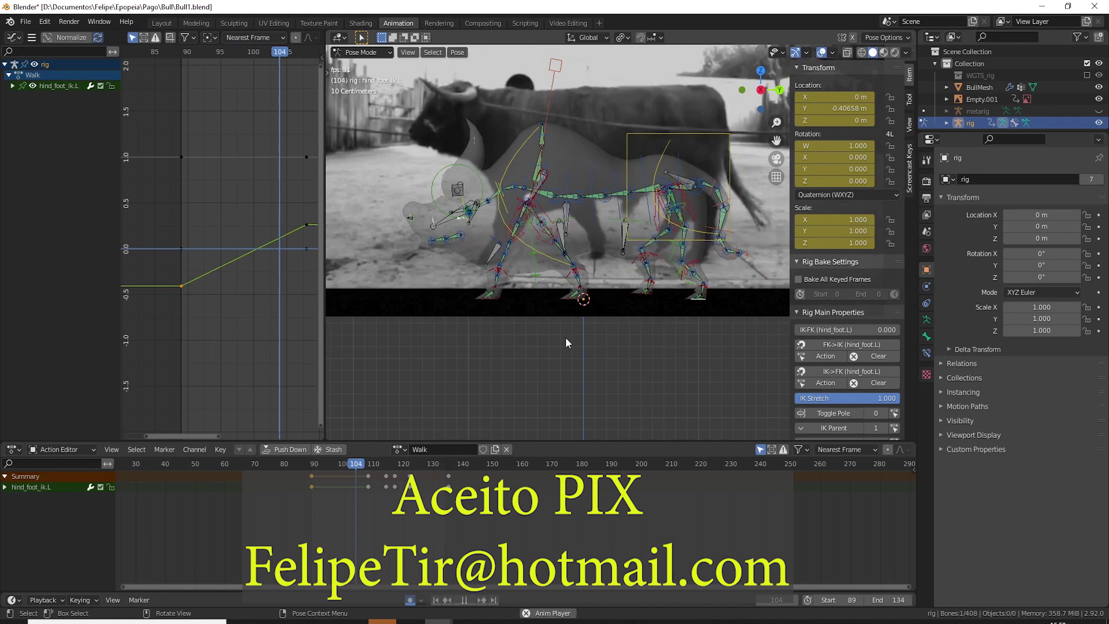
- Hide the Empty.001 reference image, orbit the rig, return to the side view and play the walk on the mesh alone
key("space")
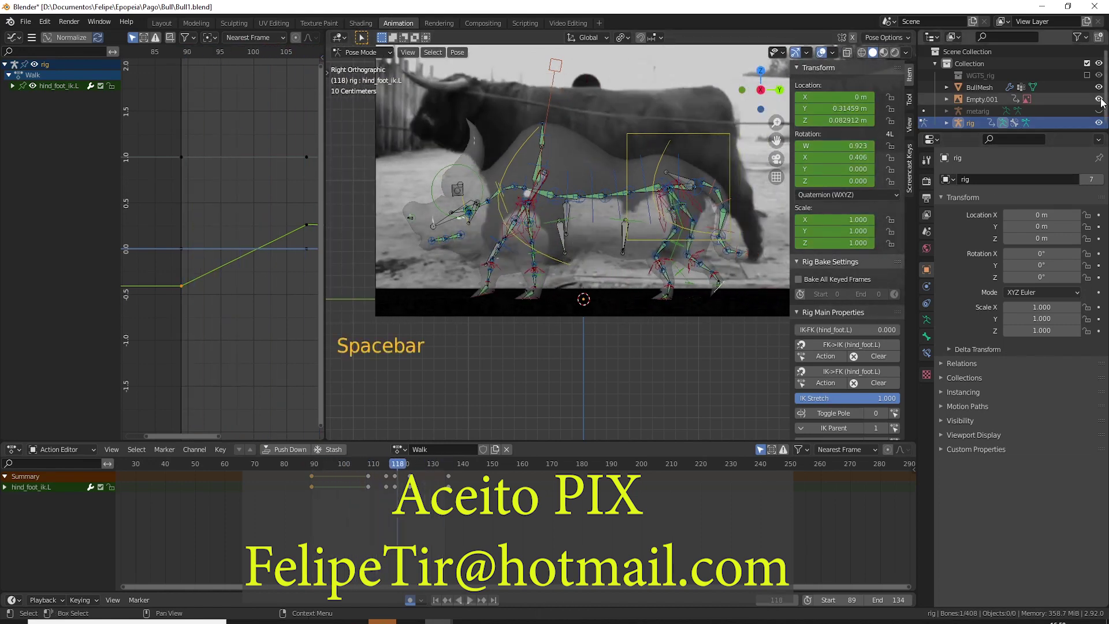
left_click(1105, 102)
scroll("down", 3)
middle_click(538, 166)
middle_click(594, 225)
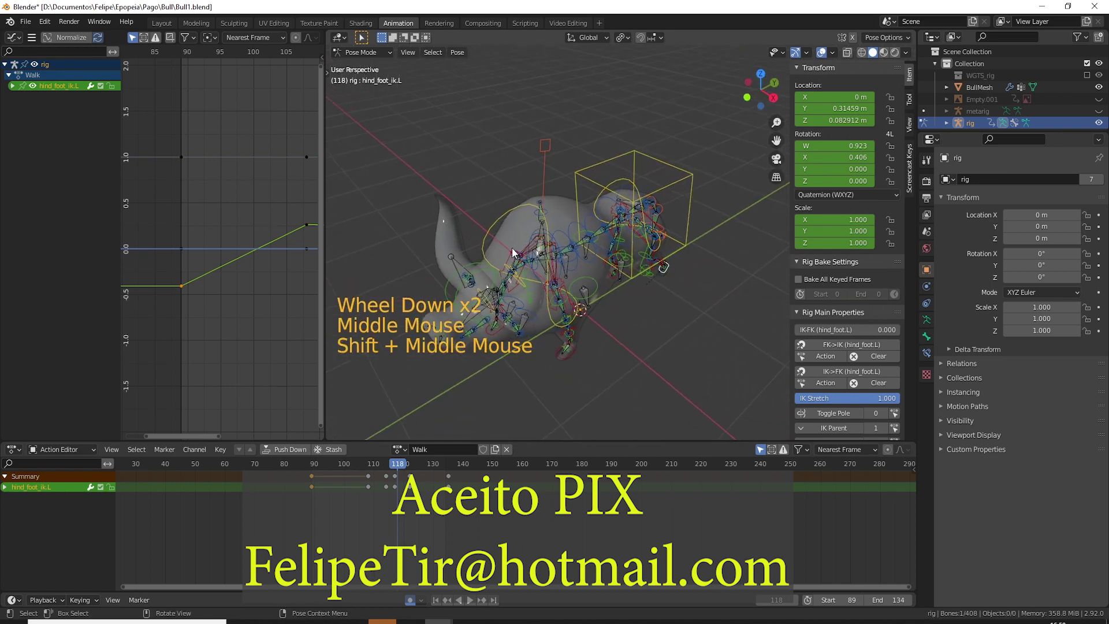
middle_click(536, 255)
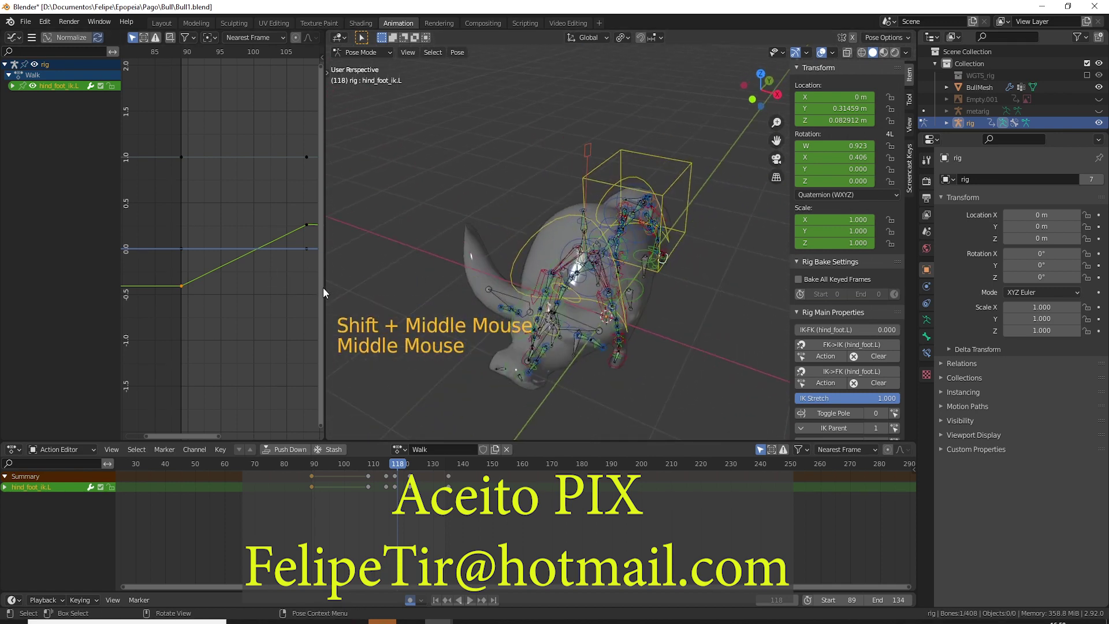
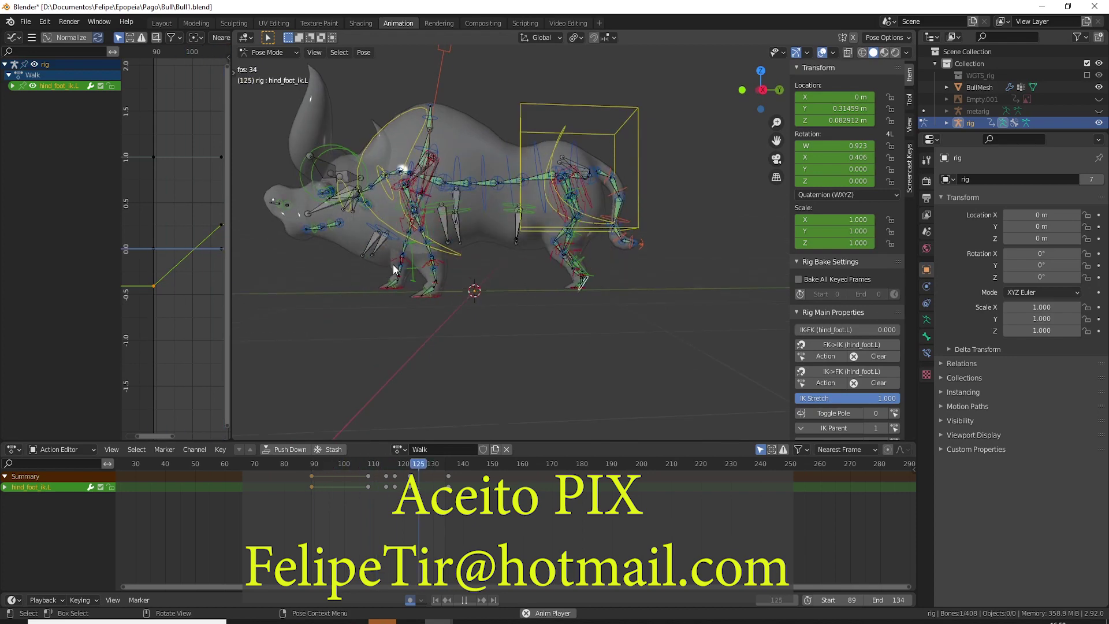
key("KP_3")
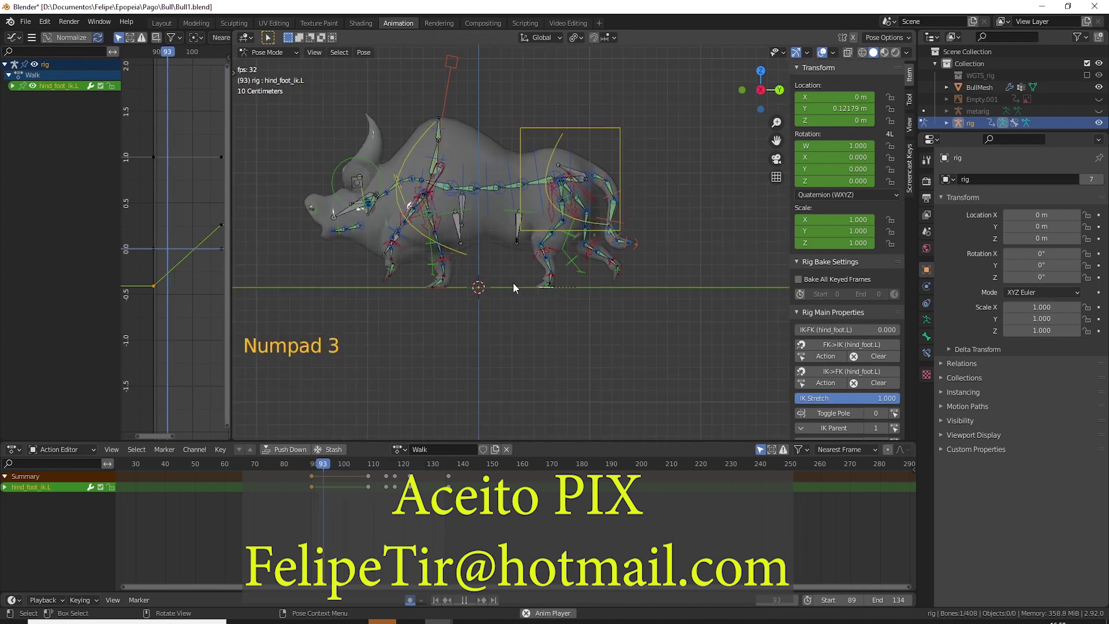
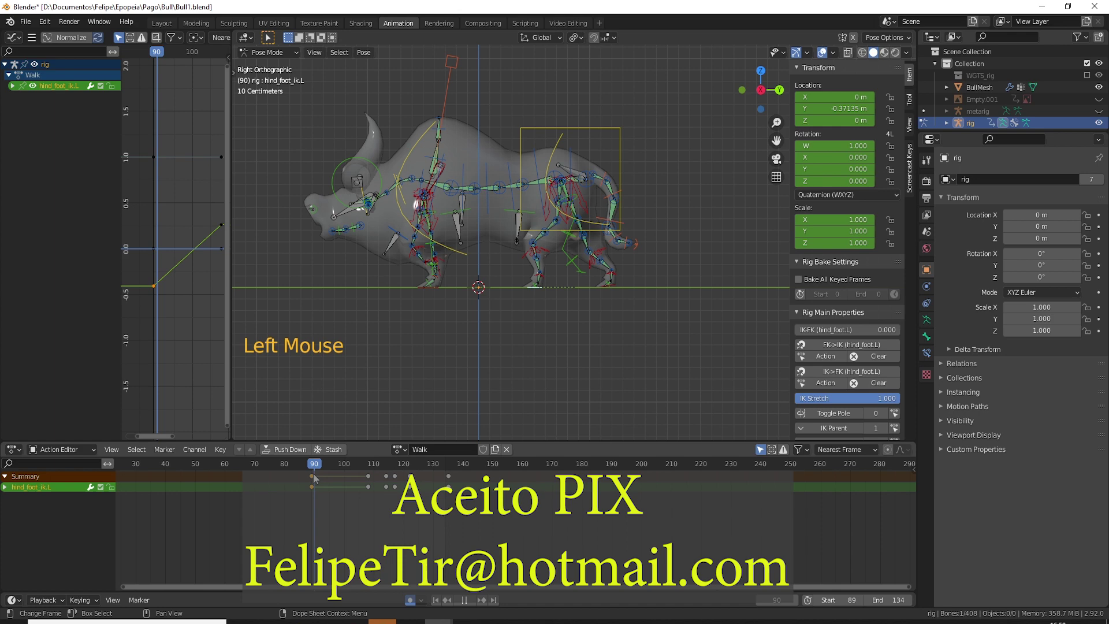
key("space")
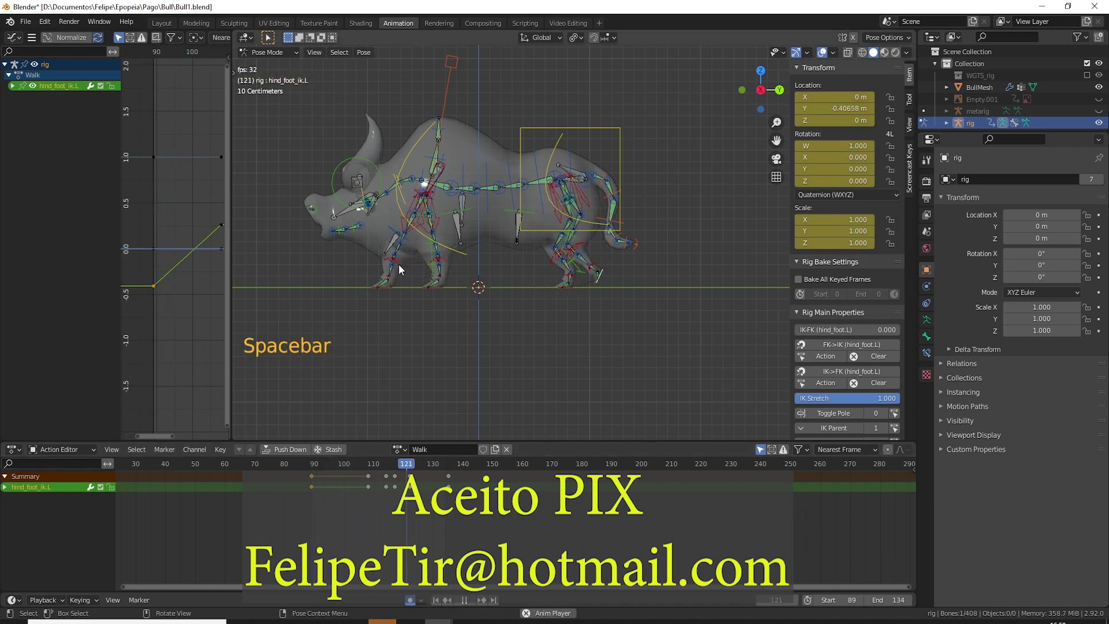
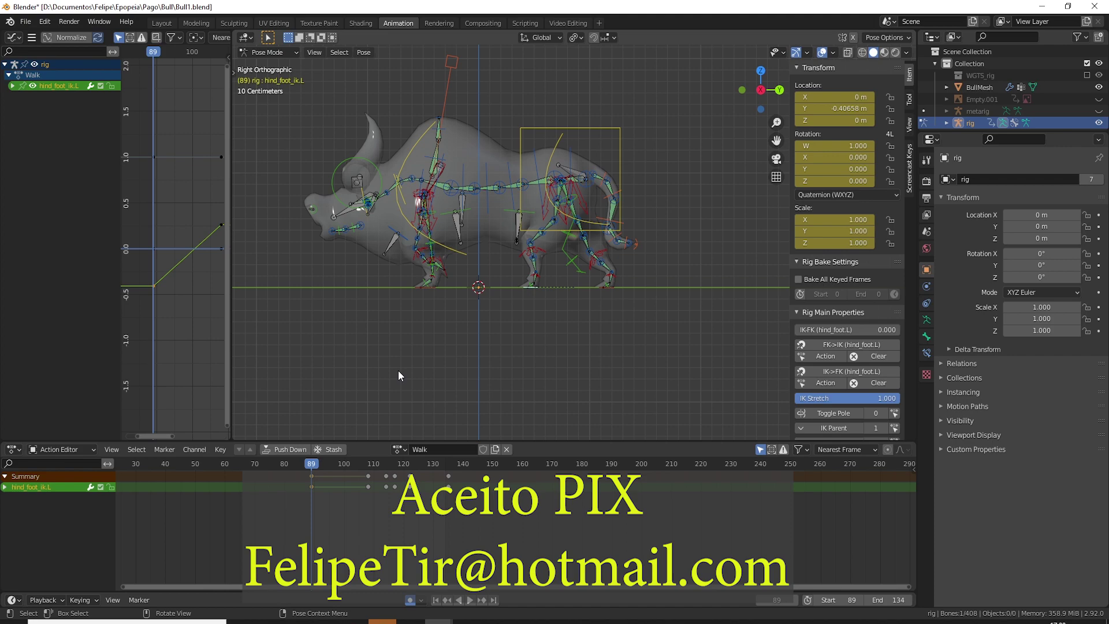
middle_click(445, 339)
scroll("up", 3)
middle_click(496, 354)
scroll("down", 3)
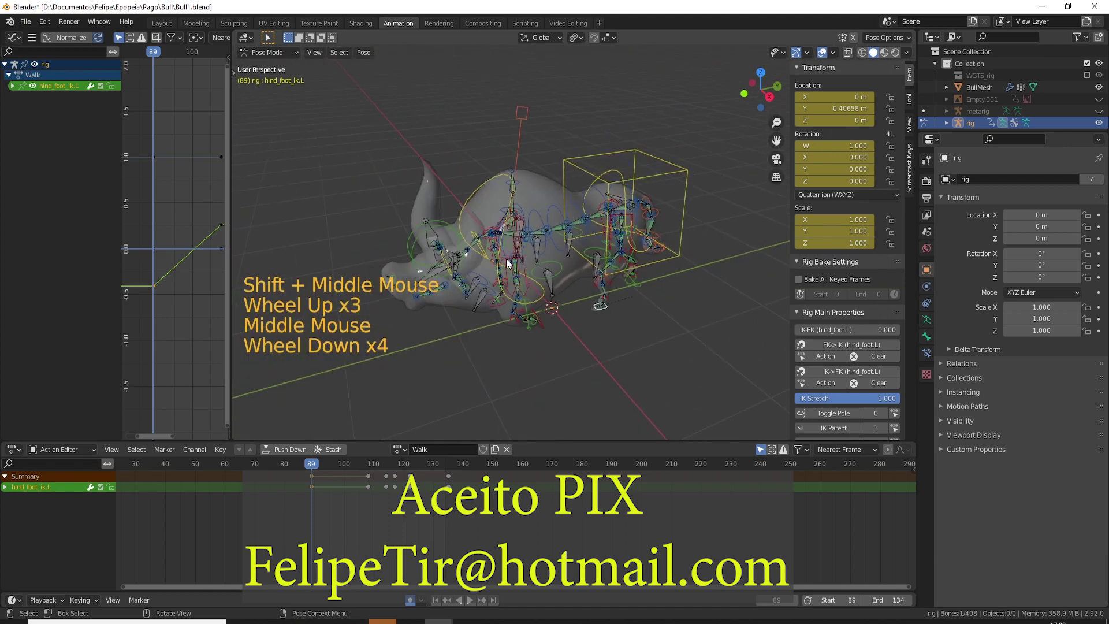
left_click(515, 213)
middle_click(536, 344)
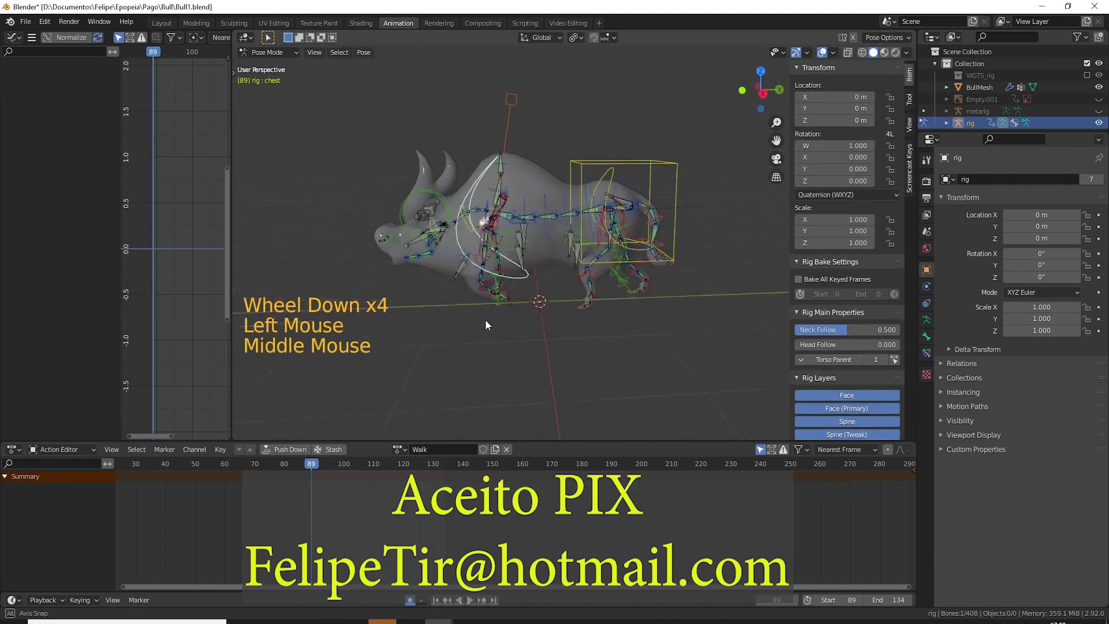
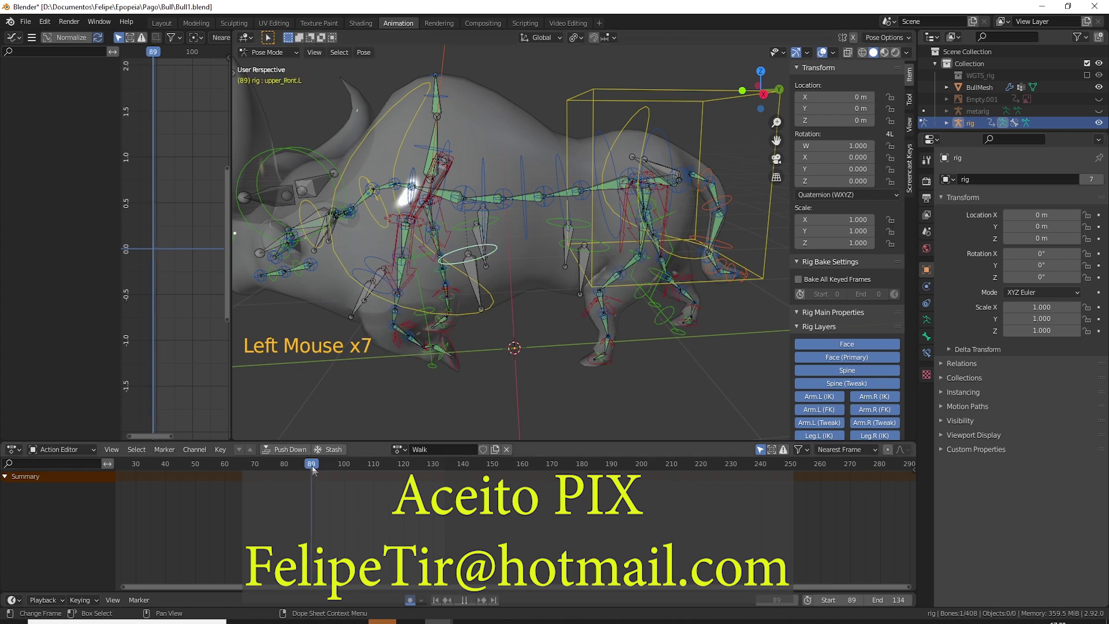
left_click(453, 355)
left_click(472, 324)
scroll("down", 3)
middle_click(499, 335)
middle_click(613, 412)
middle_click(543, 381)
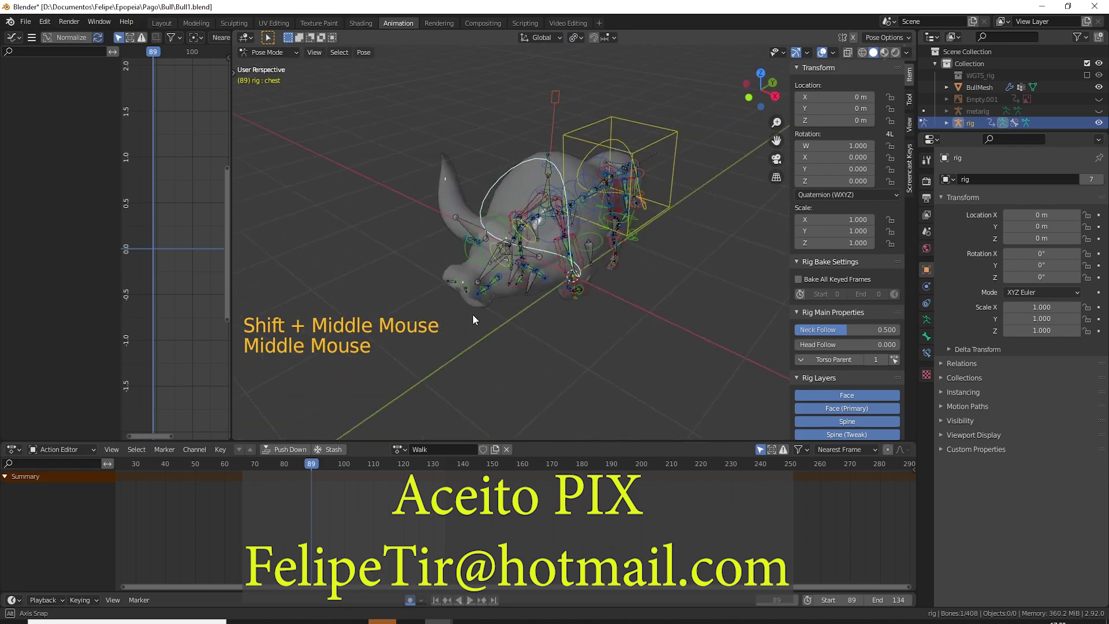